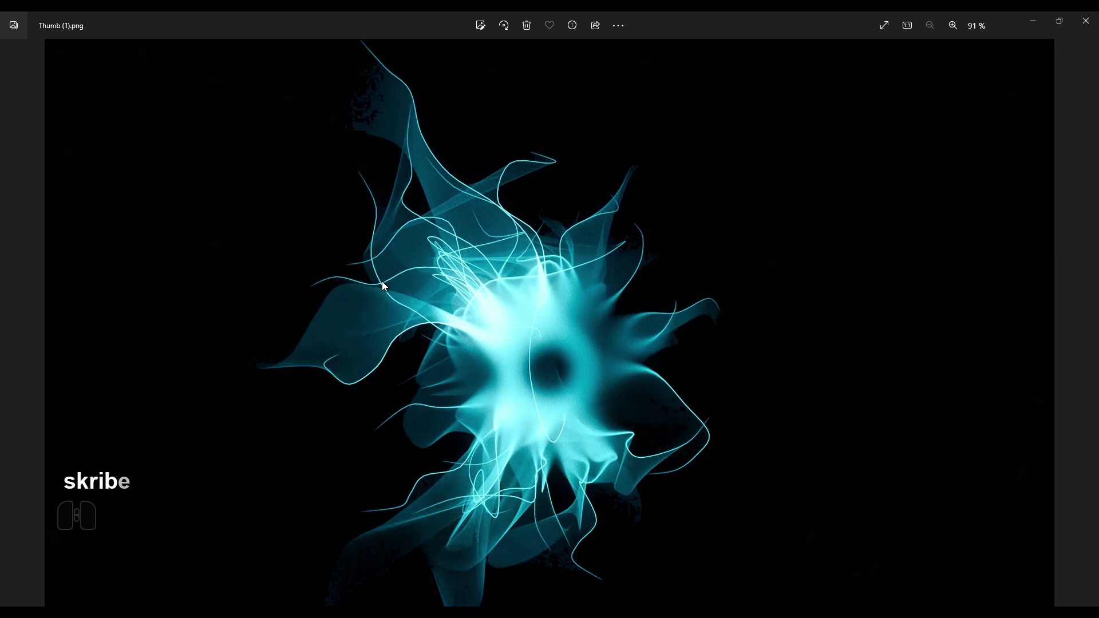
# Close the Photos reference image and replace Blender's default cube with a sphere
pyautogui.click(1038, 31)
pyautogui.moveTo(393, 271); pyautogui.dragTo(398, 271)
pyautogui.click(469, 300)
pyautogui.press('x')
pyautogui.click(469, 300)
pyautogui.press('shift+a')
# Add a Hair particle system to the sphere with Hair Dynamics enabled
pyautogui.click(531, 295)
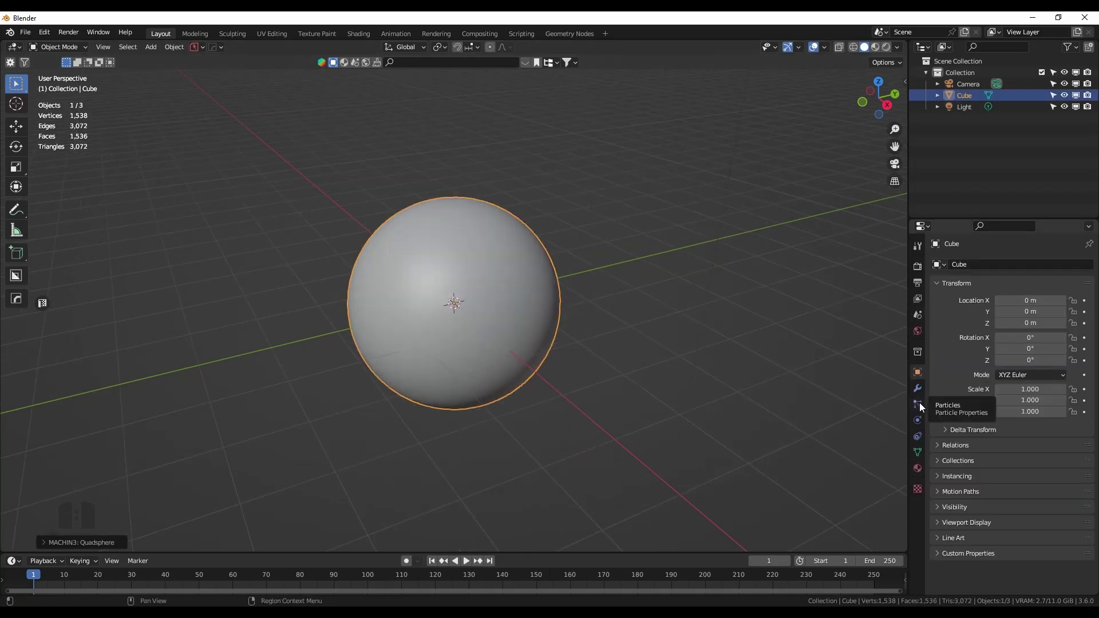
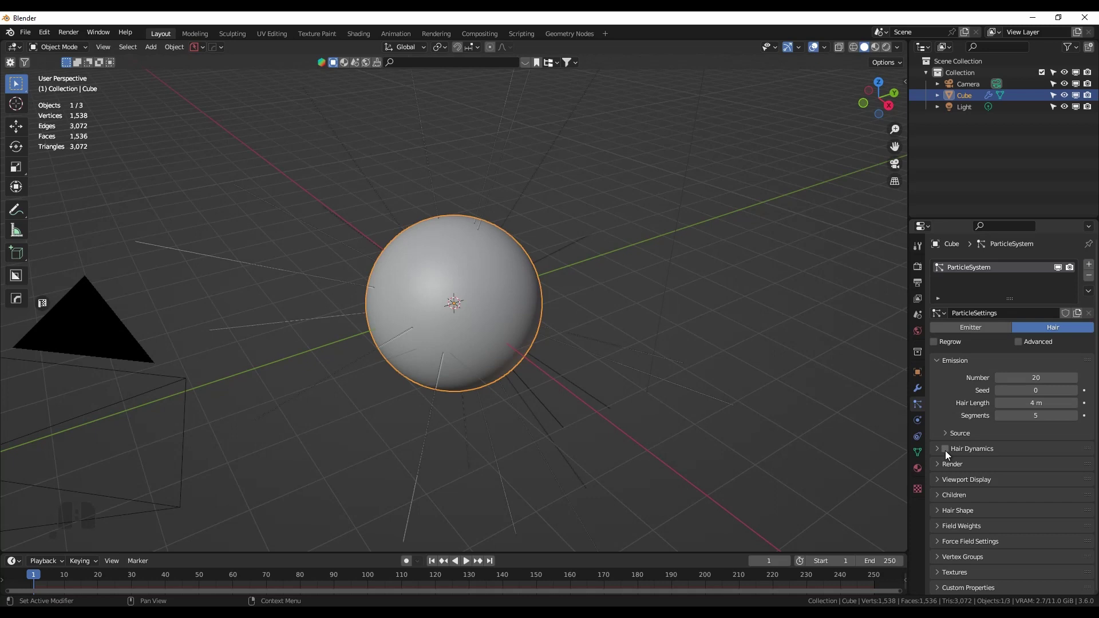
pyautogui.click(949, 455)
pyautogui.moveTo(559, 329); pyautogui.dragTo(527, 327)
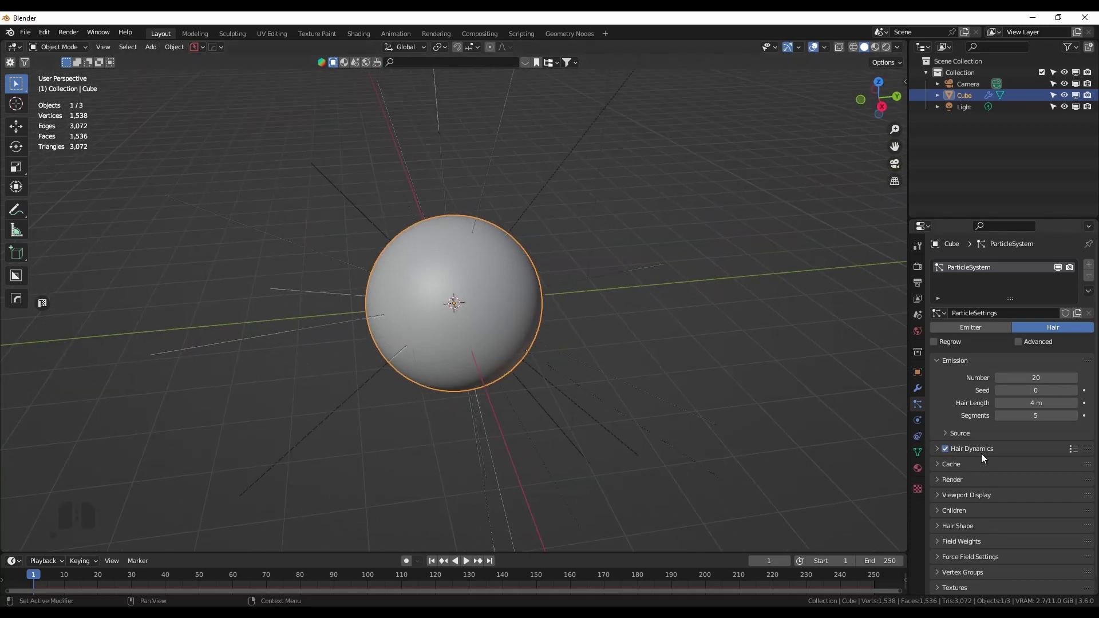
pyautogui.click(953, 498)
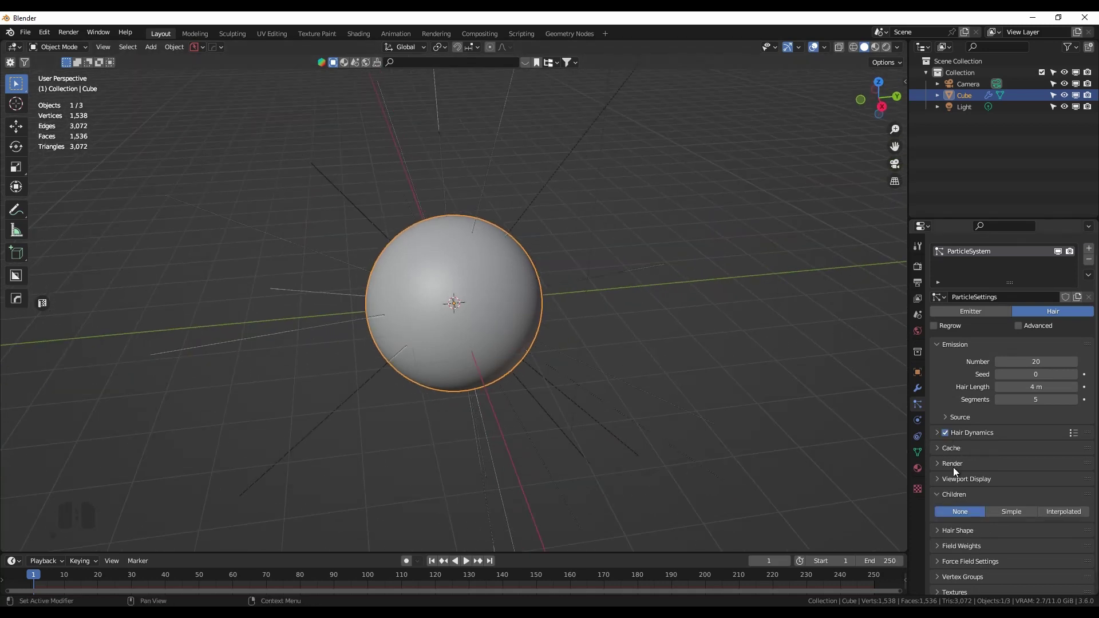
pyautogui.click(946, 467)
# Set hair Viewport Display to Rendered and Children to Interpolated
pyautogui.scroll(-3)
pyautogui.click(1006, 415)
pyautogui.click(944, 351)
pyautogui.click(945, 463)
pyautogui.click(1006, 506)
pyautogui.moveTo(596, 341); pyautogui.dragTo(637, 316)
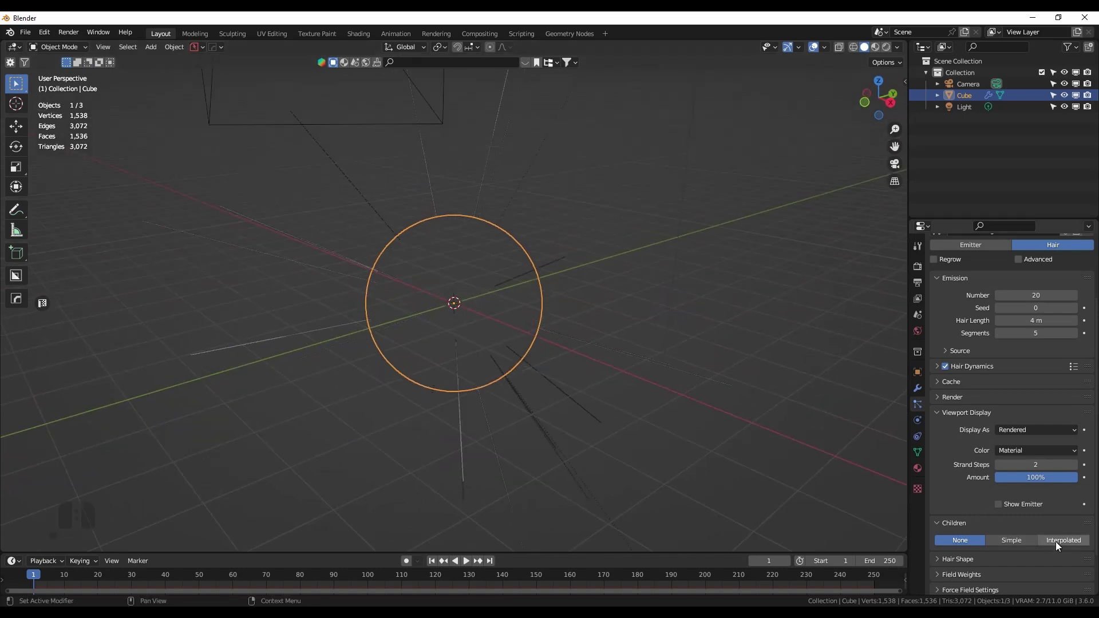
pyautogui.moveTo(563, 279); pyautogui.dragTo(693, 251)
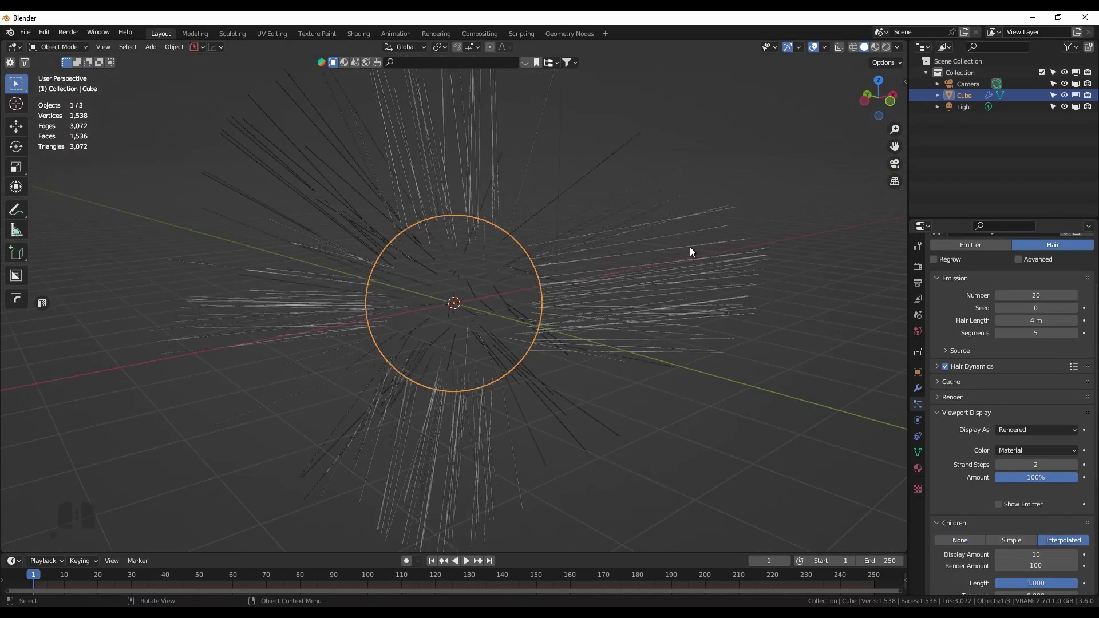
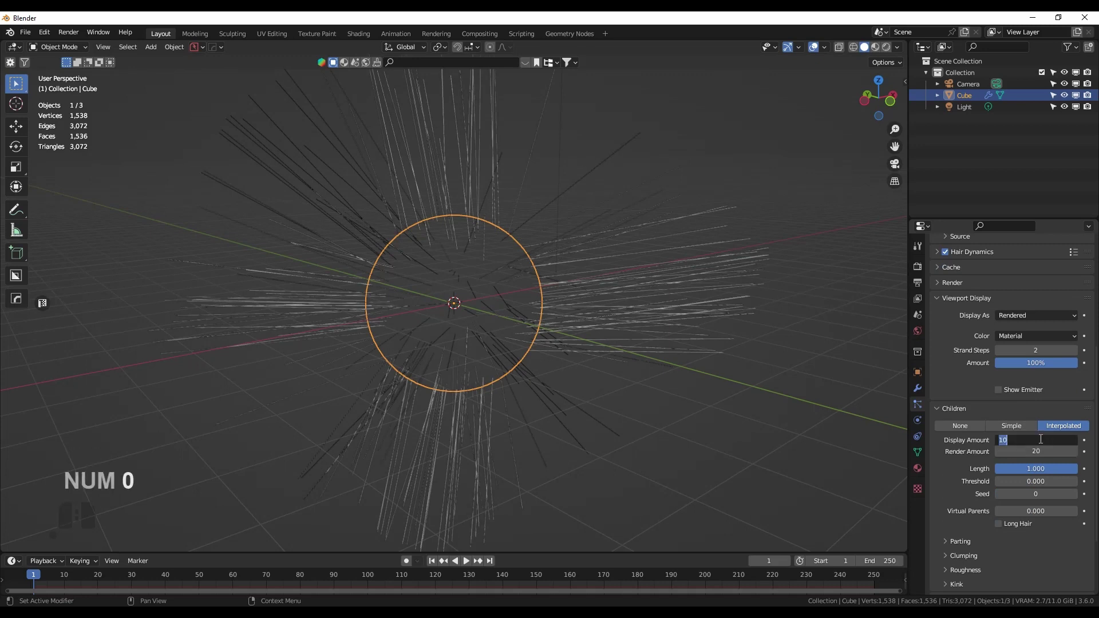
# Set the child hair display and render amounts to 20
pyautogui.press('KP_2')
pyautogui.press('KP_0')
pyautogui.press('Return')
pyautogui.moveTo(683, 255); pyautogui.dragTo(539, 270)
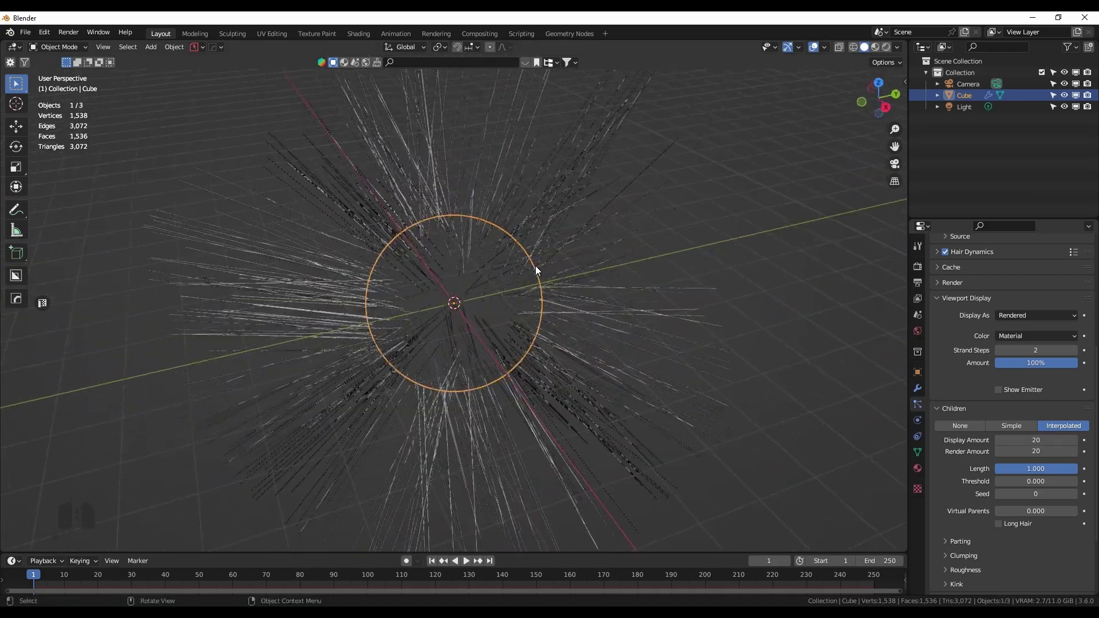
pyautogui.moveTo(550, 350); pyautogui.dragTo(524, 338)
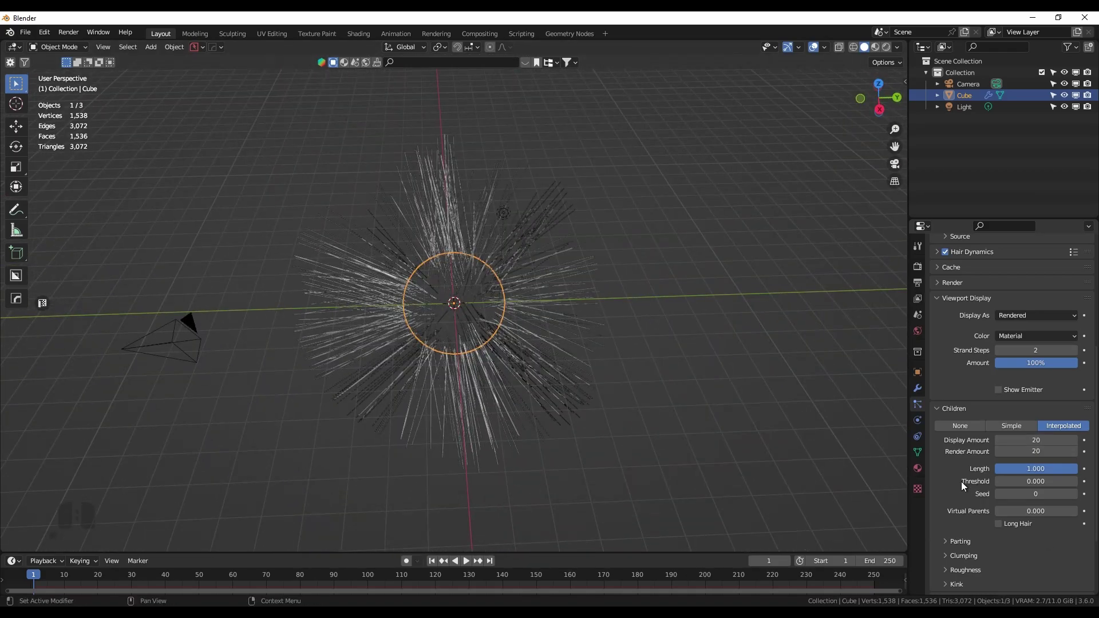
# Clump the child hairs into spikes with Clump 1 and Shape -0.911
pyautogui.click(952, 561)
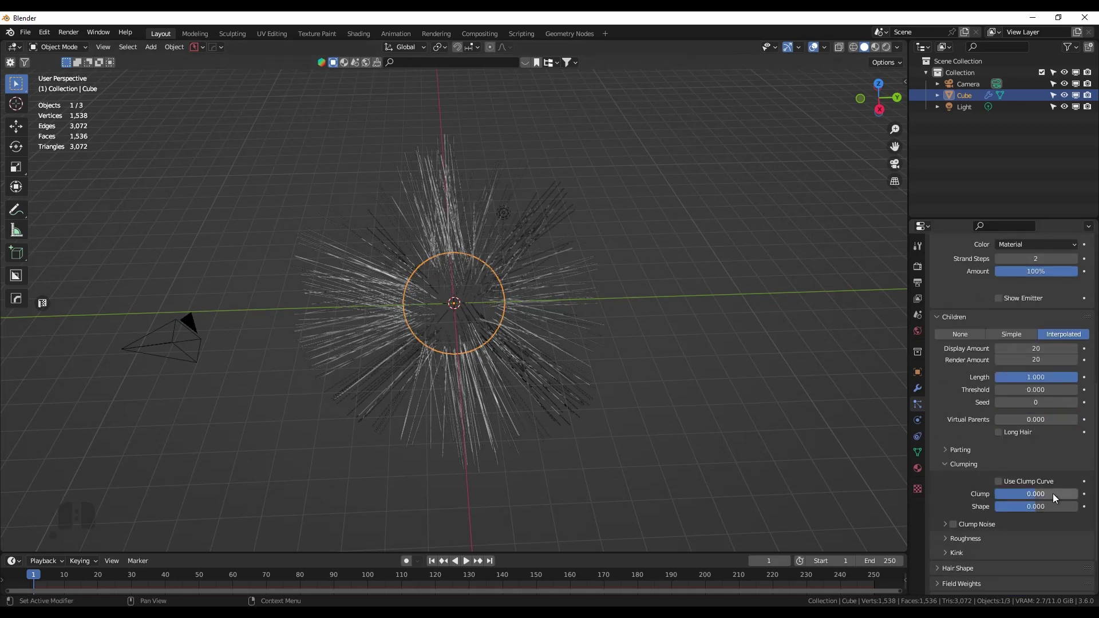
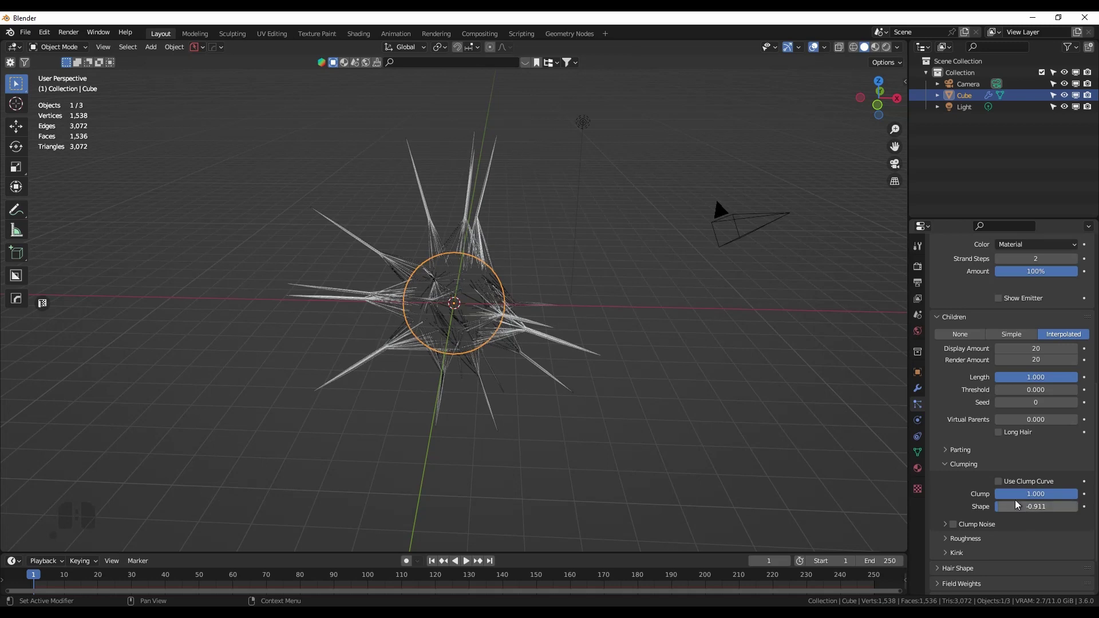
pyautogui.moveTo(1062, 495); pyautogui.dragTo(953, 449)
pyautogui.moveTo(605, 339); pyautogui.dragTo(643, 347)
pyautogui.scroll(-3)
# Pull the scene camera back along its local Z axis for a wider framing
pyautogui.press('KP_0')
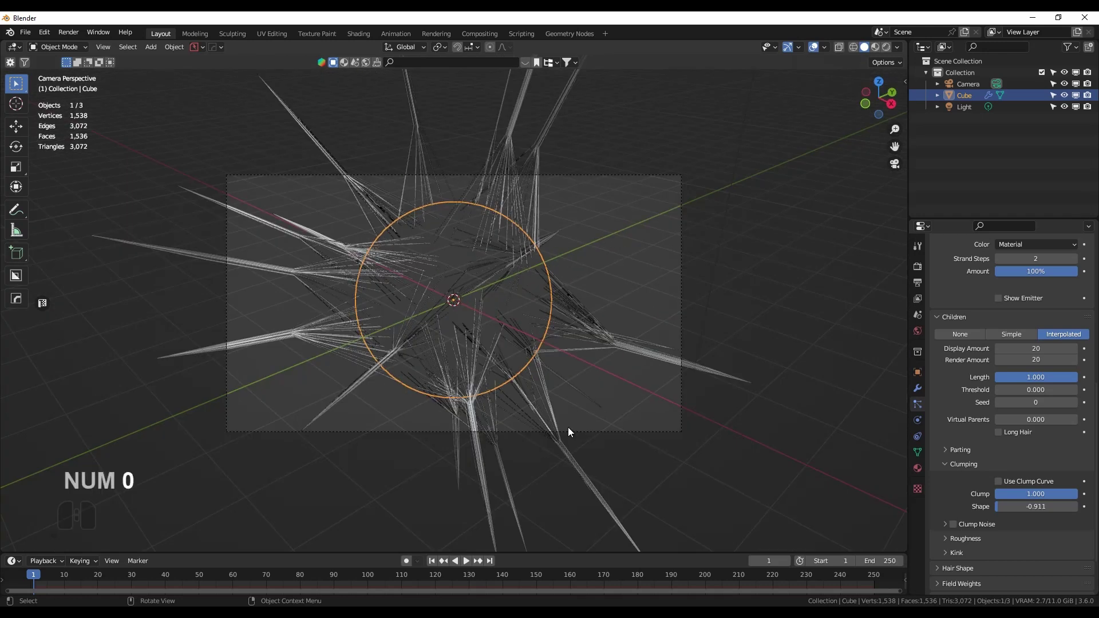
pyautogui.press('KP_0')
pyautogui.click(581, 434)
pyautogui.press('g')
pyautogui.press('z')
pyautogui.press('g')
pyautogui.press('z')
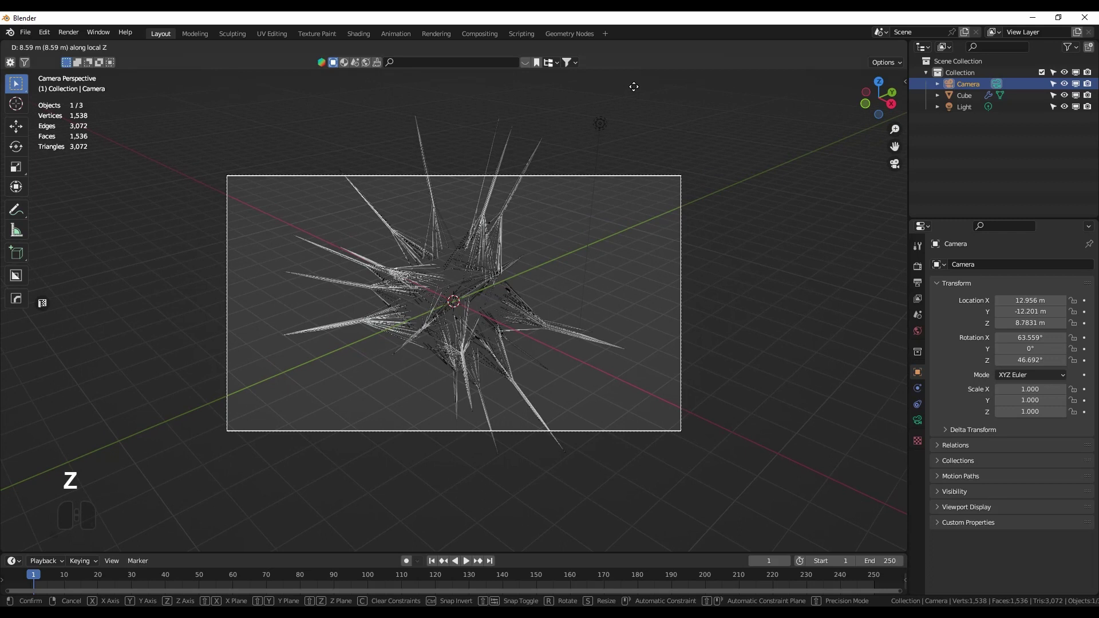
pyautogui.click(636, 90)
pyautogui.press('Return')
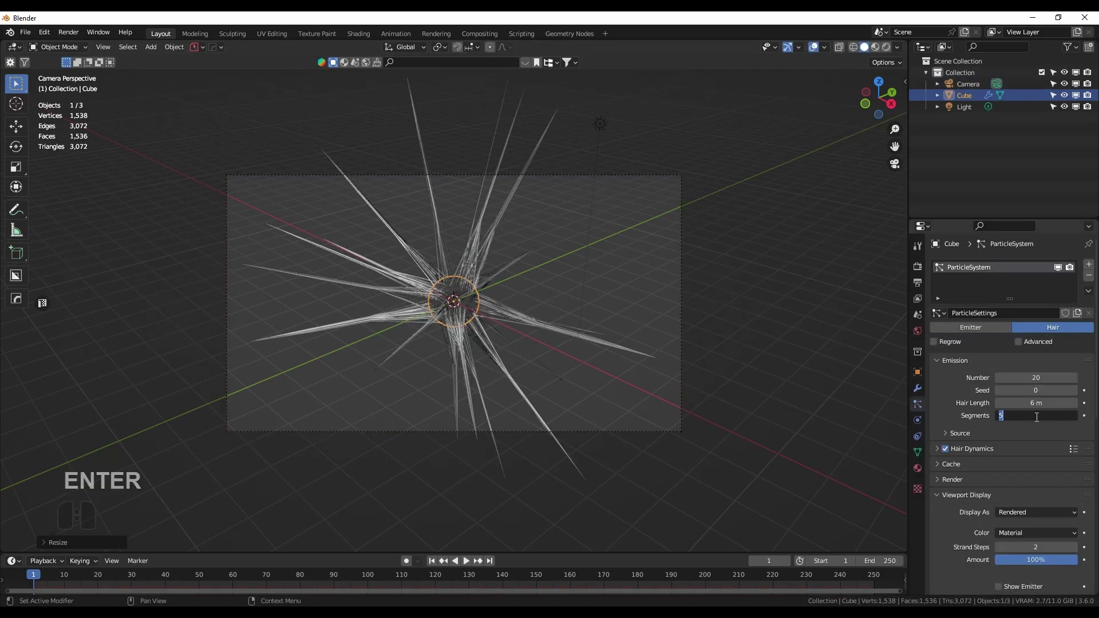
# Set hair length to 6 m with 32 segments and inspect the result
pyautogui.press('KP_3')
pyautogui.press('KP_2')
pyautogui.press('Return')
pyautogui.moveTo(471, 361); pyautogui.dragTo(475, 360)
pyautogui.moveTo(517, 329); pyautogui.dragTo(607, 267)
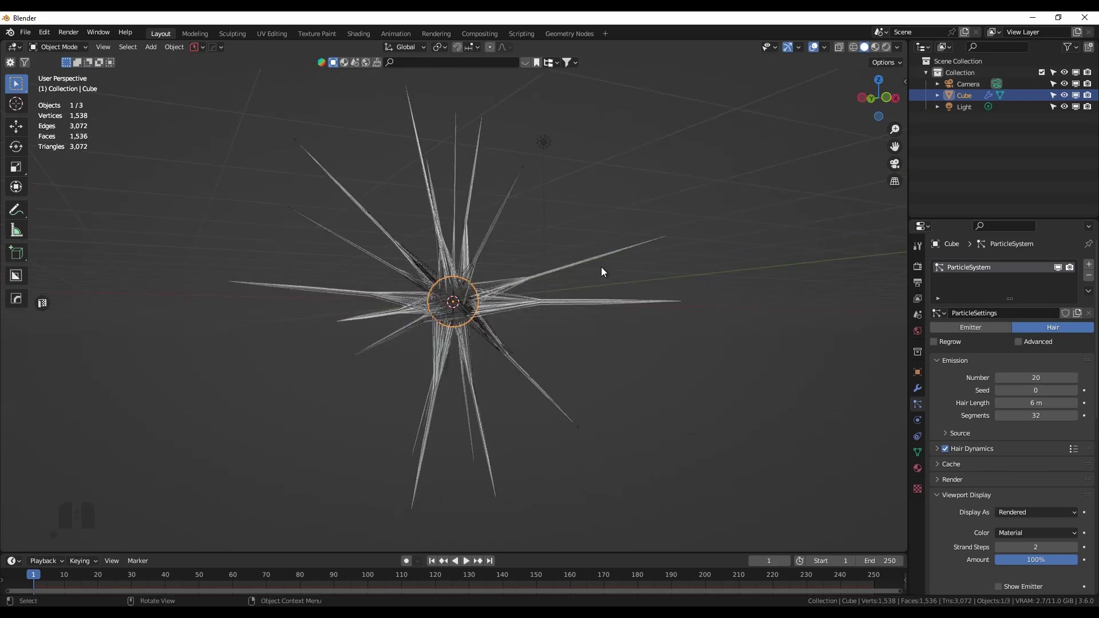
pyautogui.scroll(-3)
pyautogui.middleClick(503, 338)
pyautogui.moveTo(479, 350); pyautogui.dragTo(461, 325)
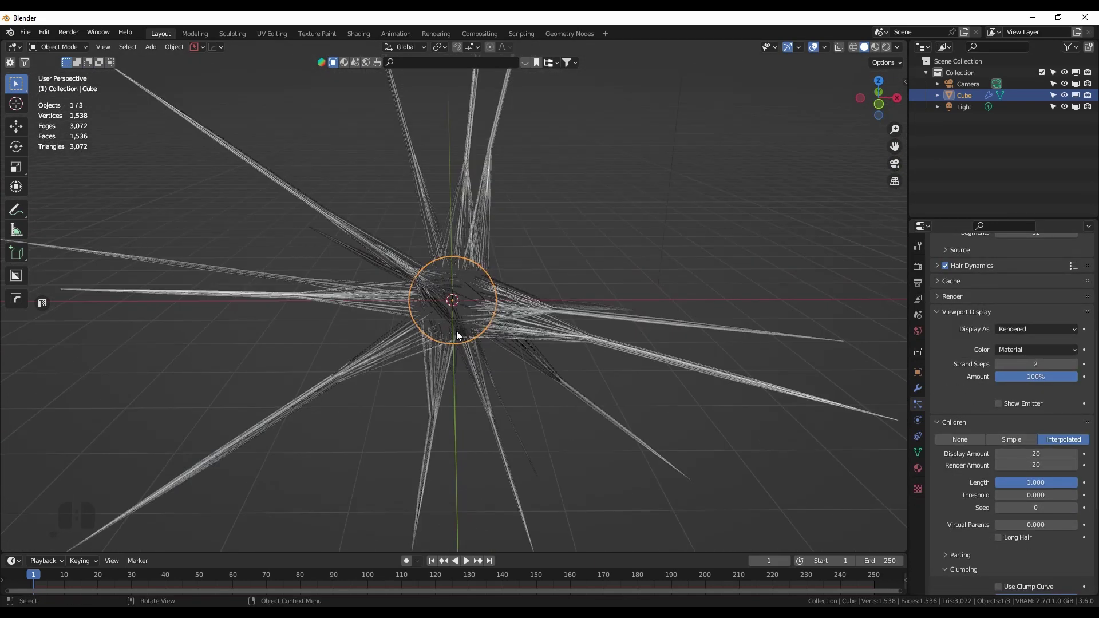
# Add a Turbulence force field with strength 500 and flow 10
pyautogui.press('KP_1')
pyautogui.press('shift+a')
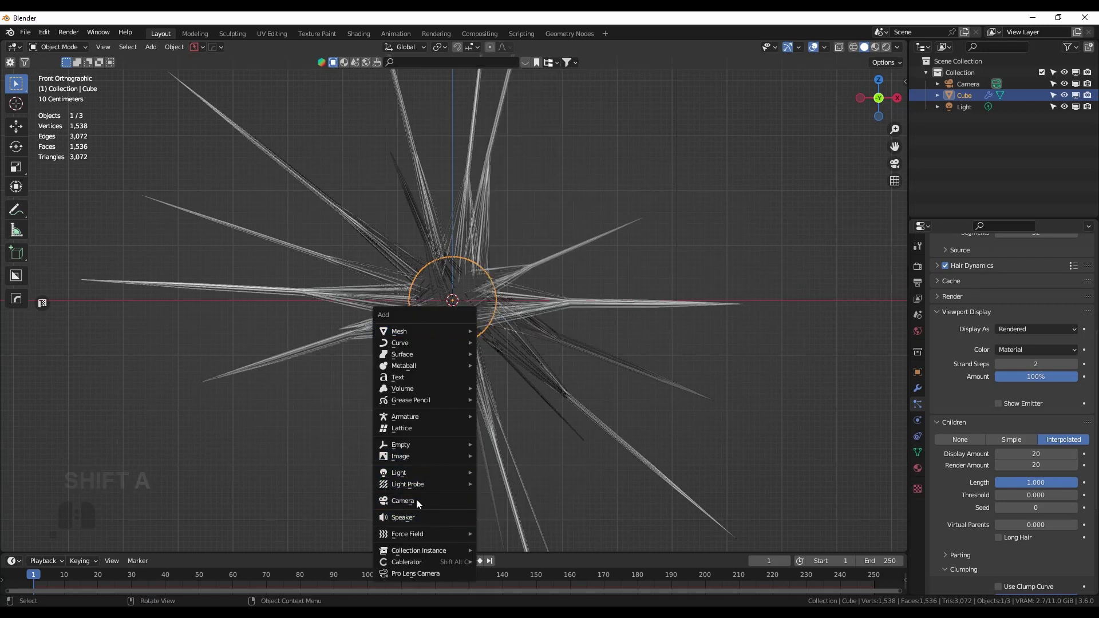
pyautogui.click(528, 509)
pyautogui.click(915, 391)
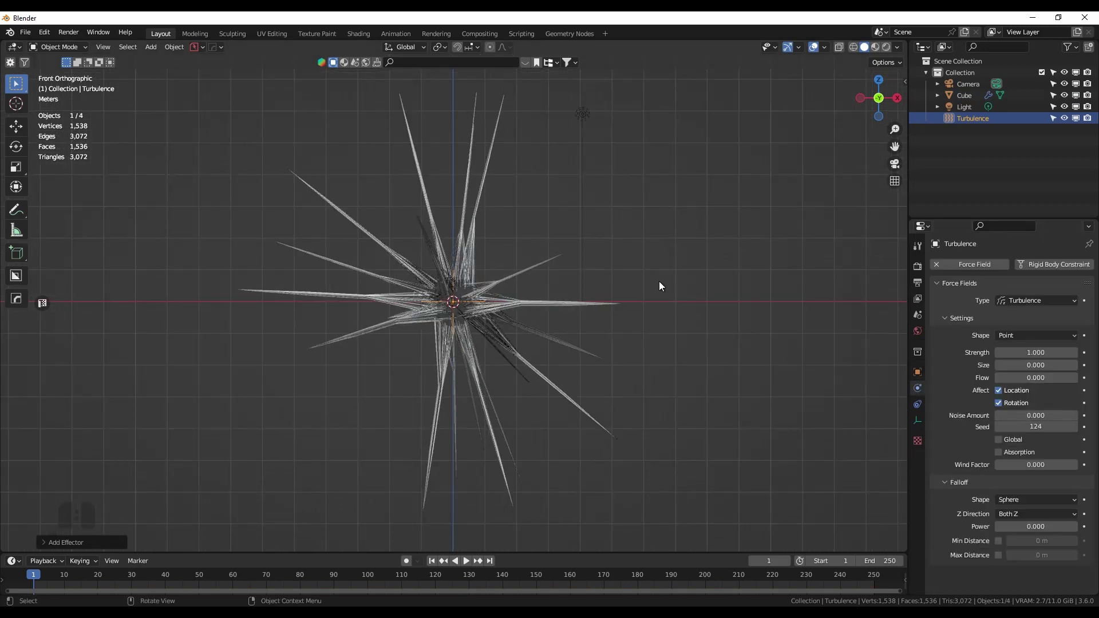
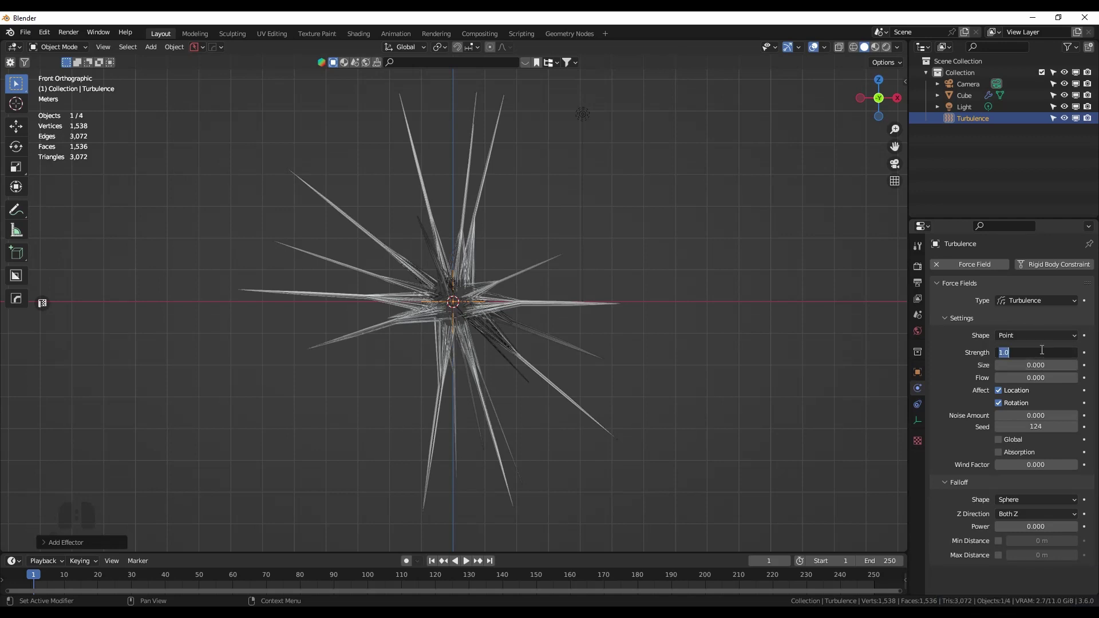
pyautogui.press('KP_5')
pyautogui.press('KP_0')
pyautogui.press('Return')
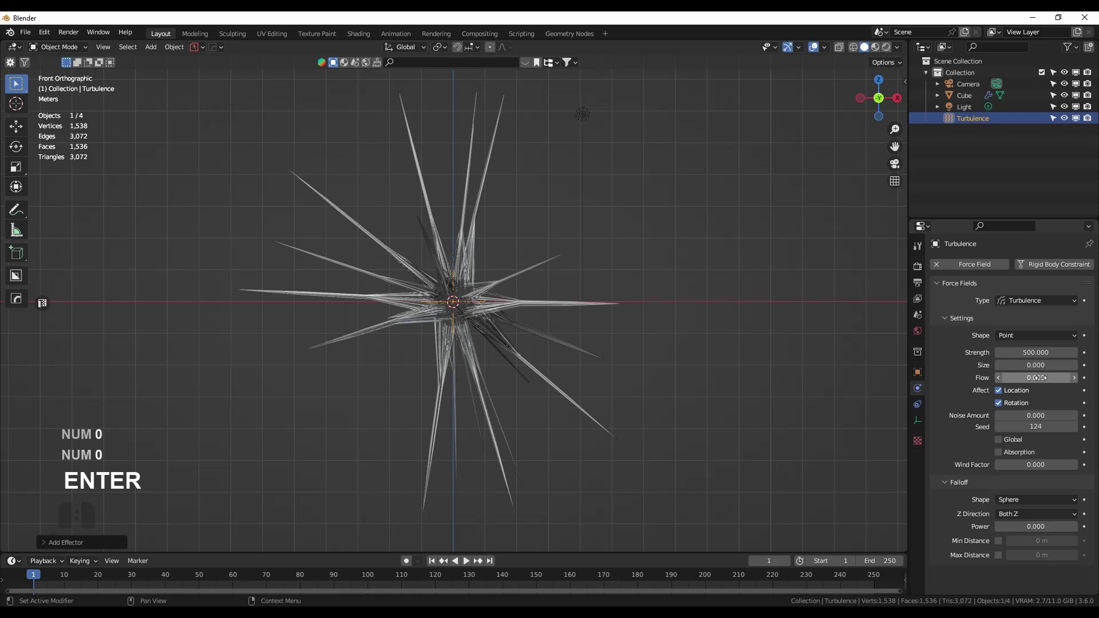
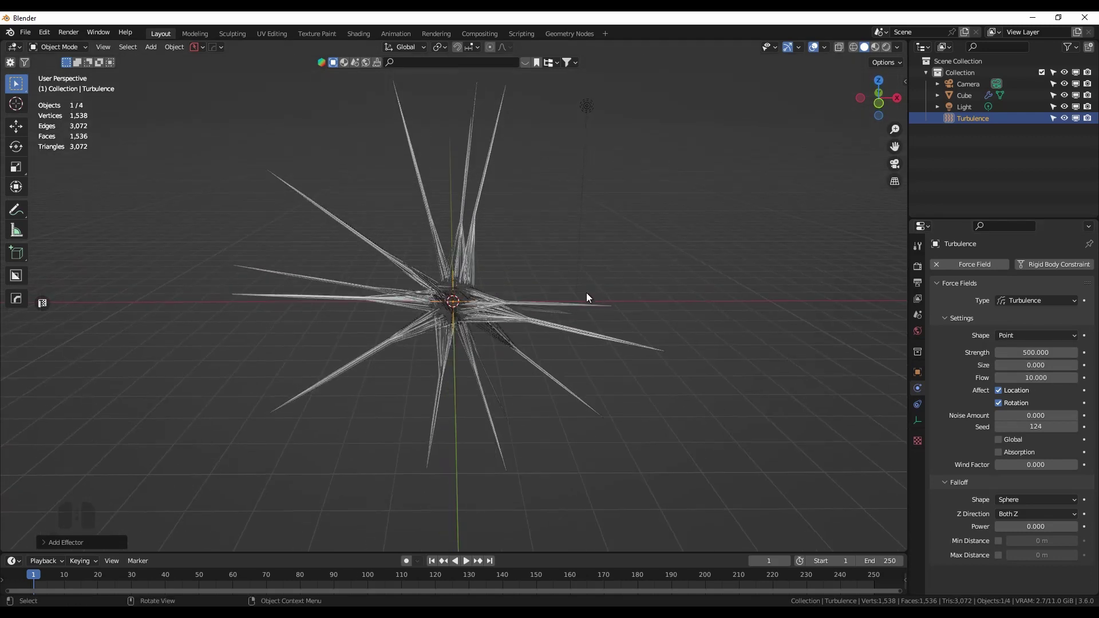
# Play the timeline to watch the turbulence twist the hair strands
pyautogui.moveTo(560, 258); pyautogui.dragTo(552, 248)
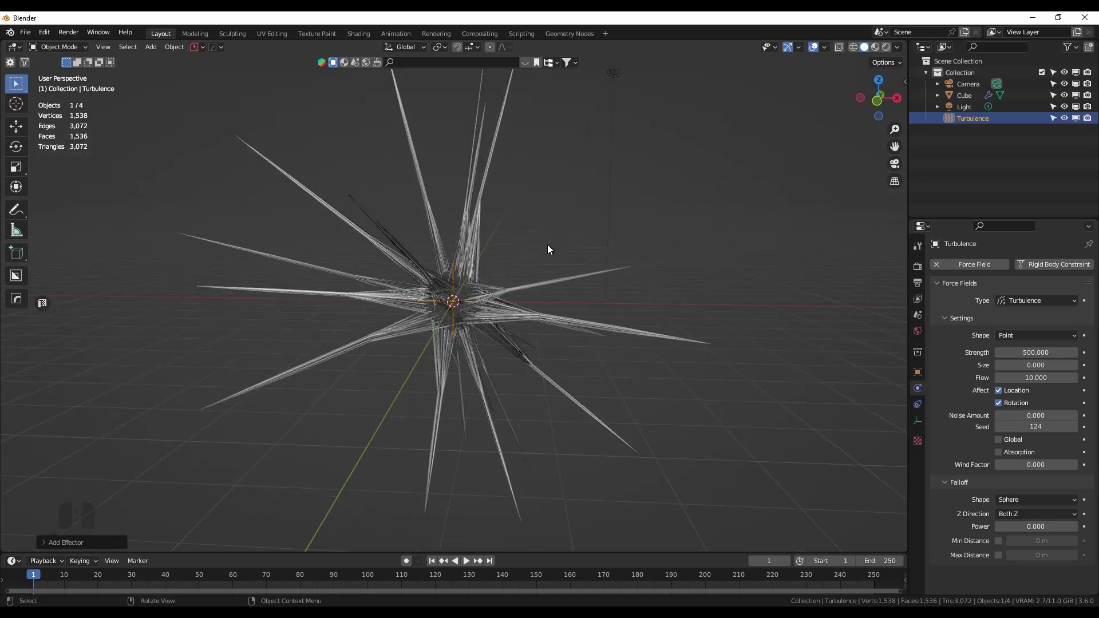
pyautogui.scroll(3)
pyautogui.middleClick(552, 261)
pyautogui.middleClick(551, 258)
pyautogui.press('space')
pyautogui.press('space')
pyautogui.moveTo(549, 299); pyautogui.dragTo(601, 273)
pyautogui.moveTo(492, 315); pyautogui.dragTo(478, 293)
pyautogui.press('space')
pyautogui.press('space')
# Set the hair system's Gravity field weight to 0
pyautogui.click(504, 319)
pyautogui.click(923, 410)
pyautogui.middleClick(1030, 393)
pyautogui.click(946, 528)
pyautogui.scroll(3)
pyautogui.moveTo(1075, 494); pyautogui.dragTo(978, 480)
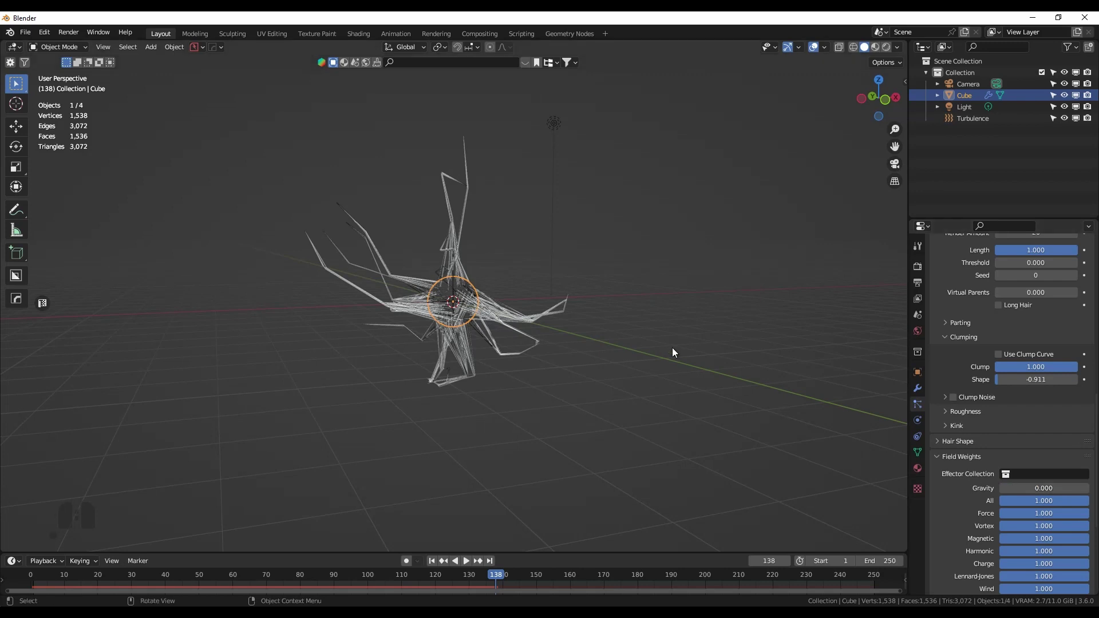
# Replay the simulation and render a test still of the twisted hairs
pyautogui.moveTo(683, 345); pyautogui.dragTo(667, 335)
pyautogui.press('shift+Left')
pyautogui.press('space')
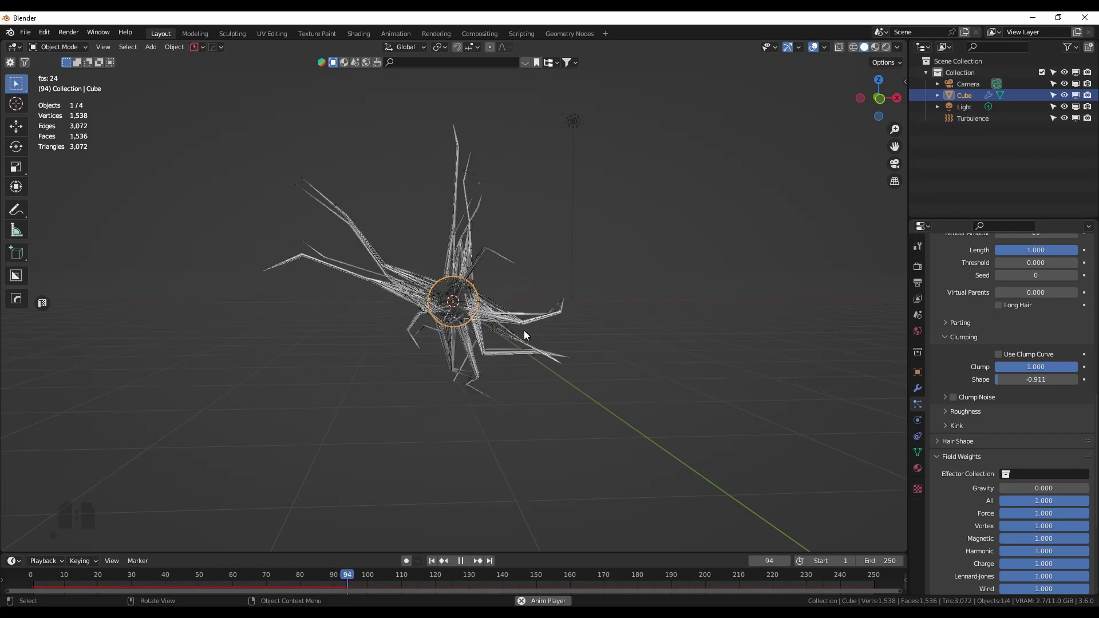
pyautogui.press('F12')
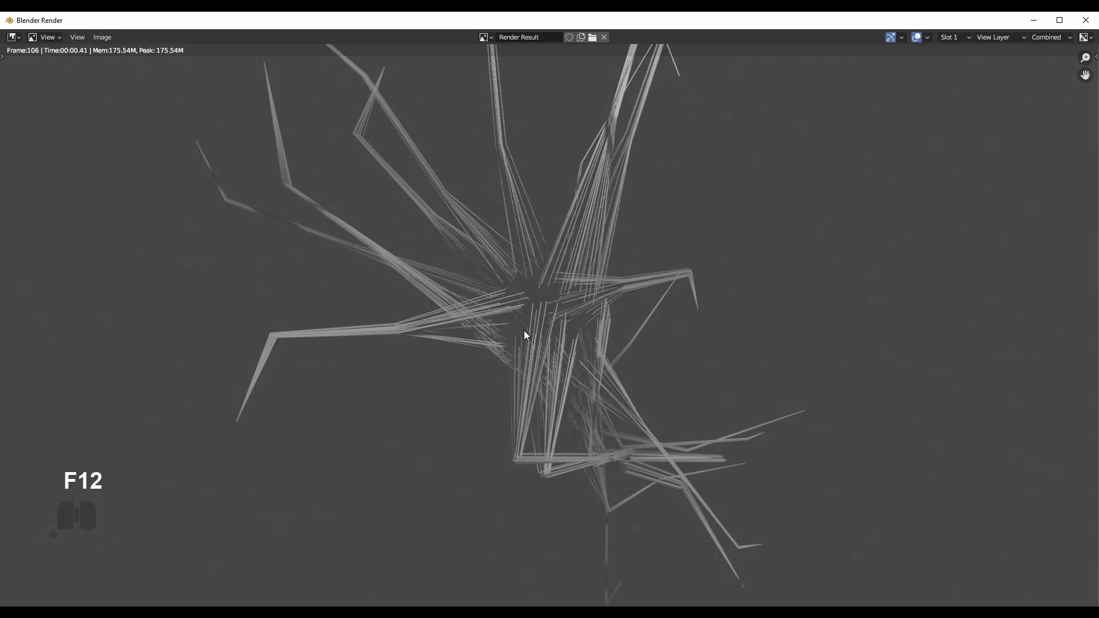
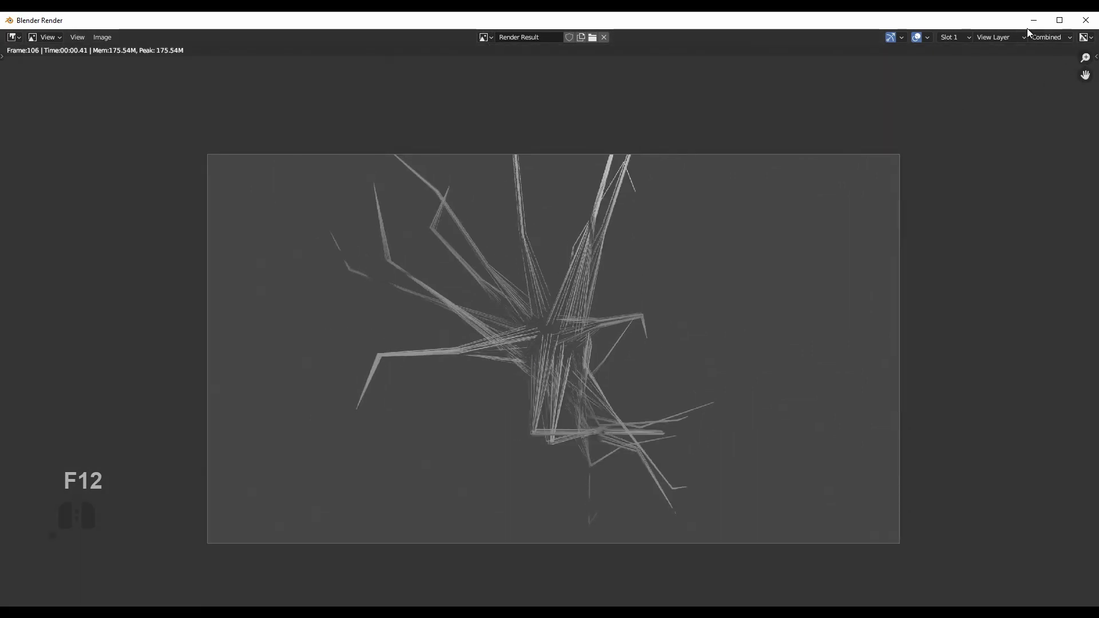
pyautogui.click(1032, 25)
# Switch the render engine to Cycles with GPU Compute device
pyautogui.scroll(3)
pyautogui.click(922, 269)
pyautogui.click(1025, 273)
pyautogui.click(1029, 305)
pyautogui.click(1033, 300)
pyautogui.click(1034, 323)
pyautogui.click(891, 51)
# Render frame 106 in Cycles showing smooth curved hair strands, then select the light
pyautogui.moveTo(465, 290); pyautogui.dragTo(504, 290)
pyautogui.moveTo(461, 253); pyautogui.dragTo(461, 282)
pyautogui.moveTo(433, 246); pyautogui.dragTo(443, 342)
pyautogui.middleClick(465, 436)
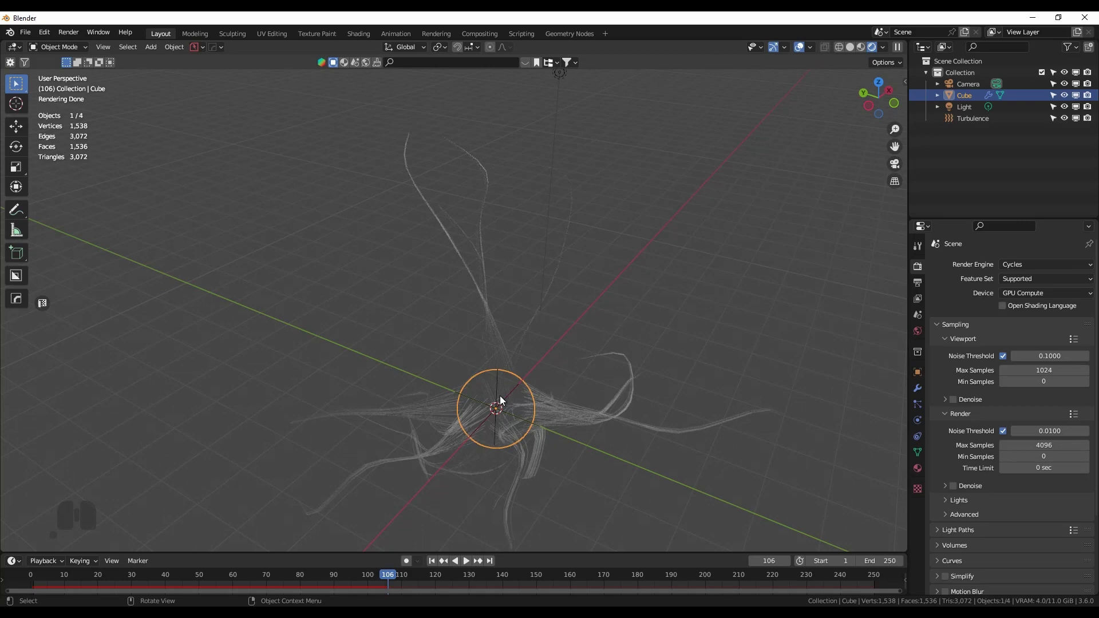
pyautogui.moveTo(645, 395); pyautogui.dragTo(581, 354)
pyautogui.press('F12')
pyautogui.press('F12')
pyautogui.moveTo(411, 271); pyautogui.dragTo(399, 254)
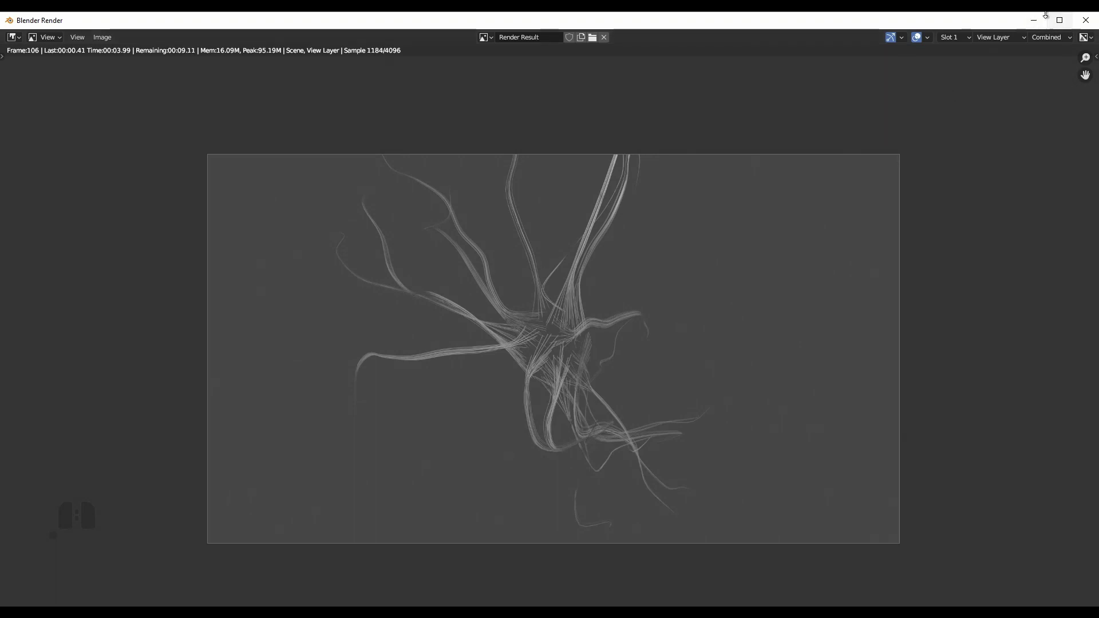
pyautogui.click(1032, 23)
pyautogui.click(609, 112)
# Delete the scene light and bring up the hair material's node setup
pyautogui.press('x')
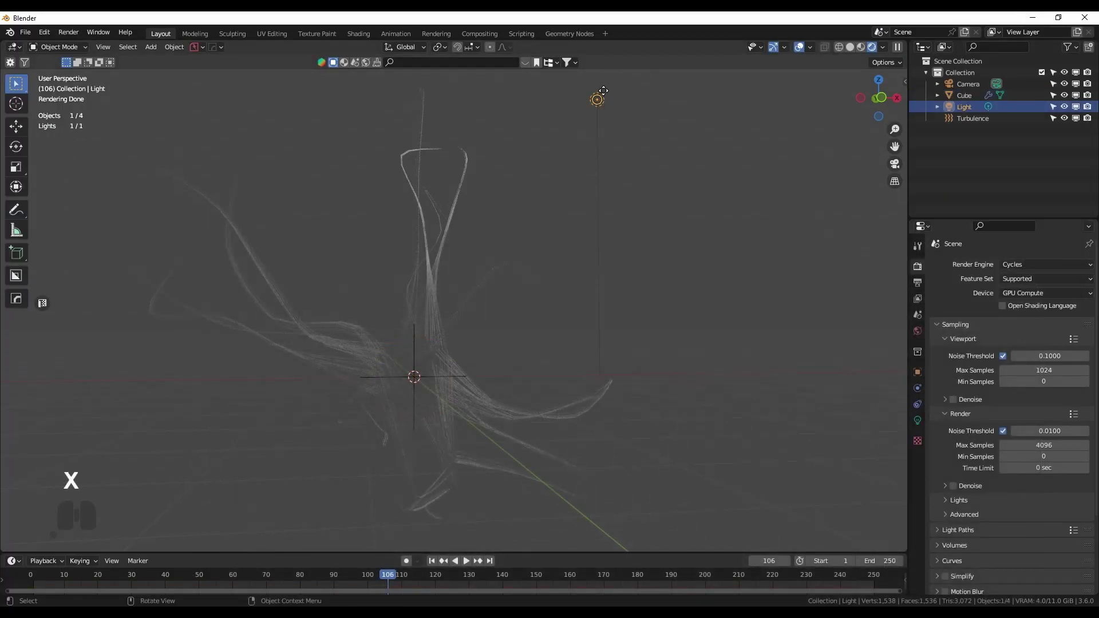
pyautogui.press('x')
pyautogui.click(602, 106)
pyautogui.click(369, 33)
pyautogui.click(553, 237)
pyautogui.click(892, 47)
pyautogui.click(922, 398)
pyautogui.click(967, 238)
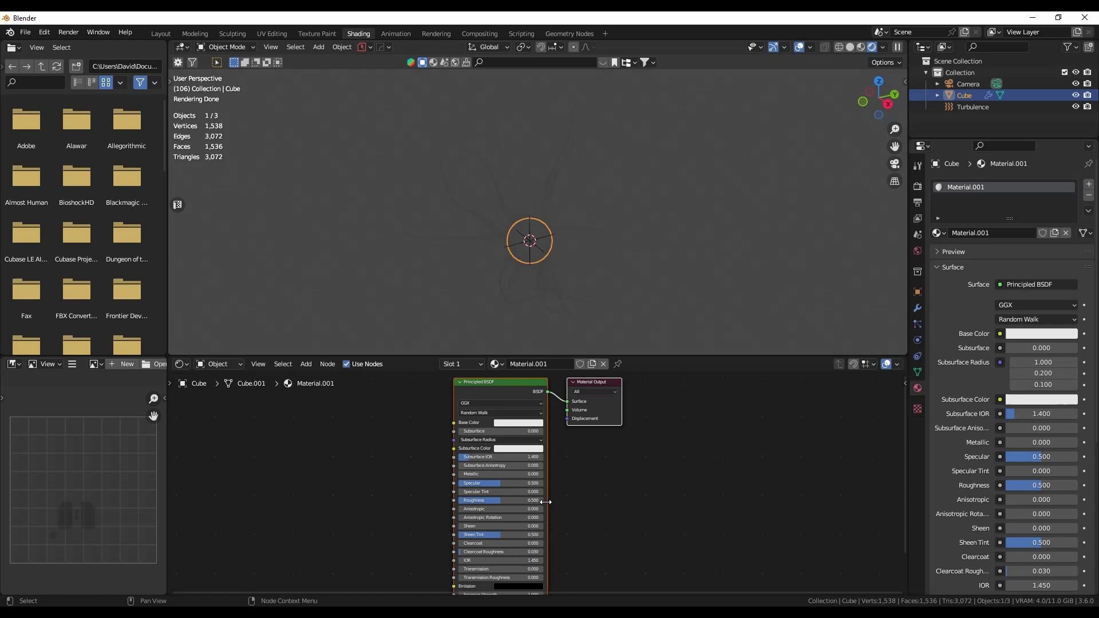
# Make the hair material emit cyan light at strength 4
pyautogui.middleClick(560, 509)
pyautogui.middleClick(597, 478)
pyautogui.middleClick(584, 581)
pyautogui.click(159, 417)
pyautogui.press('KP_4')
pyautogui.press('Return')
pyautogui.press('Return')
# Render frame 106 again to check the glowing strands
pyautogui.click(601, 540)
pyautogui.moveTo(648, 479); pyautogui.dragTo(628, 462)
pyautogui.moveTo(615, 449); pyautogui.dragTo(625, 419)
pyautogui.moveTo(649, 255); pyautogui.dragTo(668, 248)
pyautogui.press('F12')
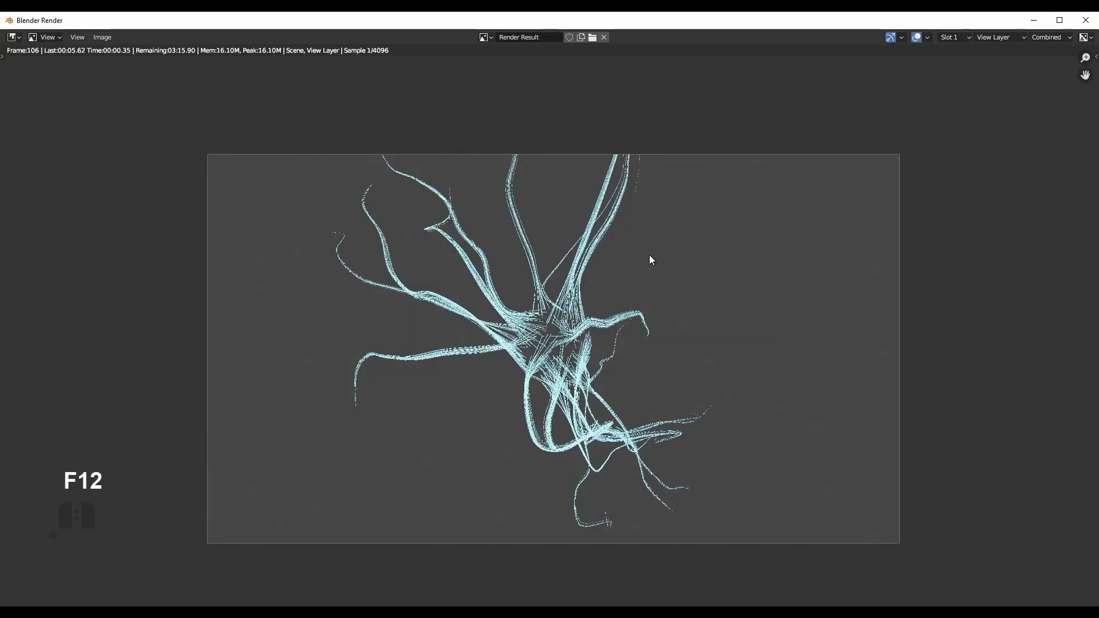
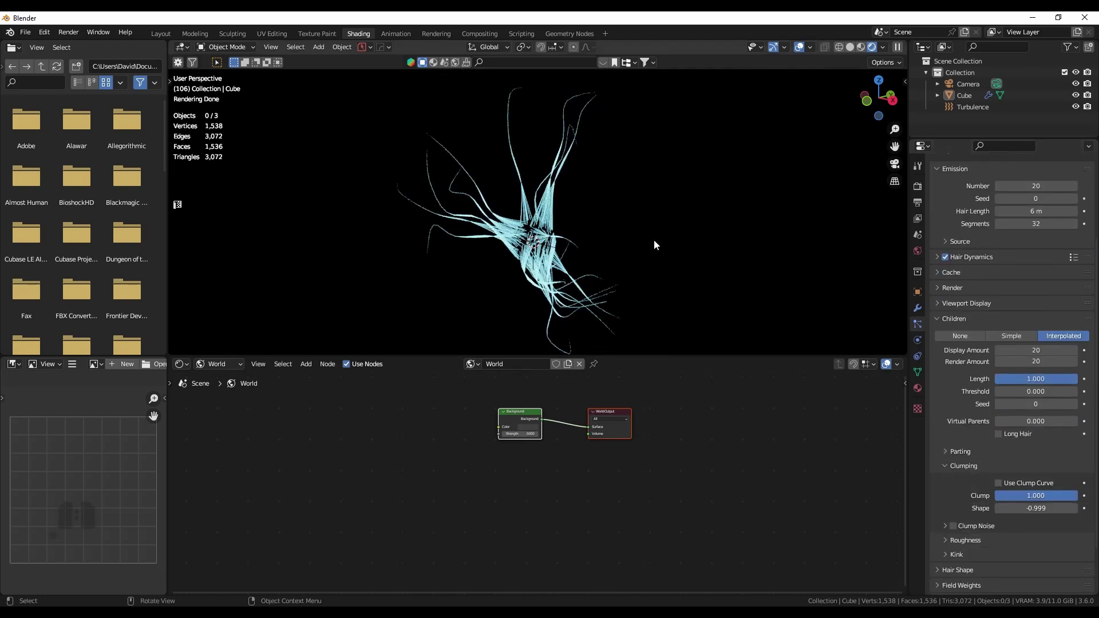
# Set the world background strength to 0 and render the creature against black
pyautogui.moveTo(643, 209); pyautogui.dragTo(640, 254)
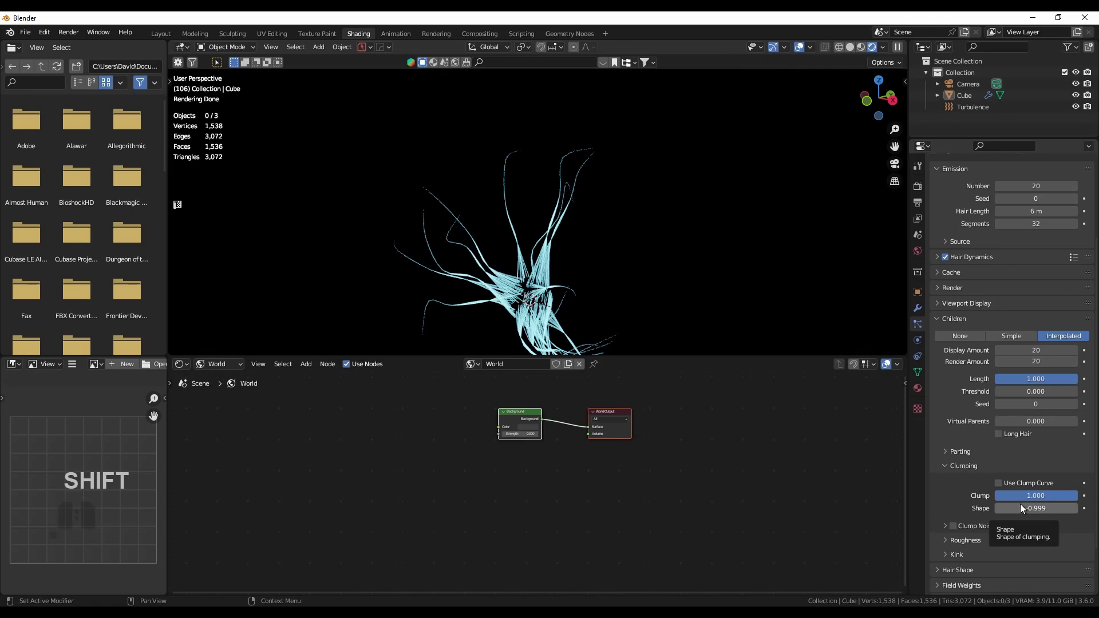
pyautogui.scroll(3)
pyautogui.middleClick(617, 250)
pyautogui.press('F12')
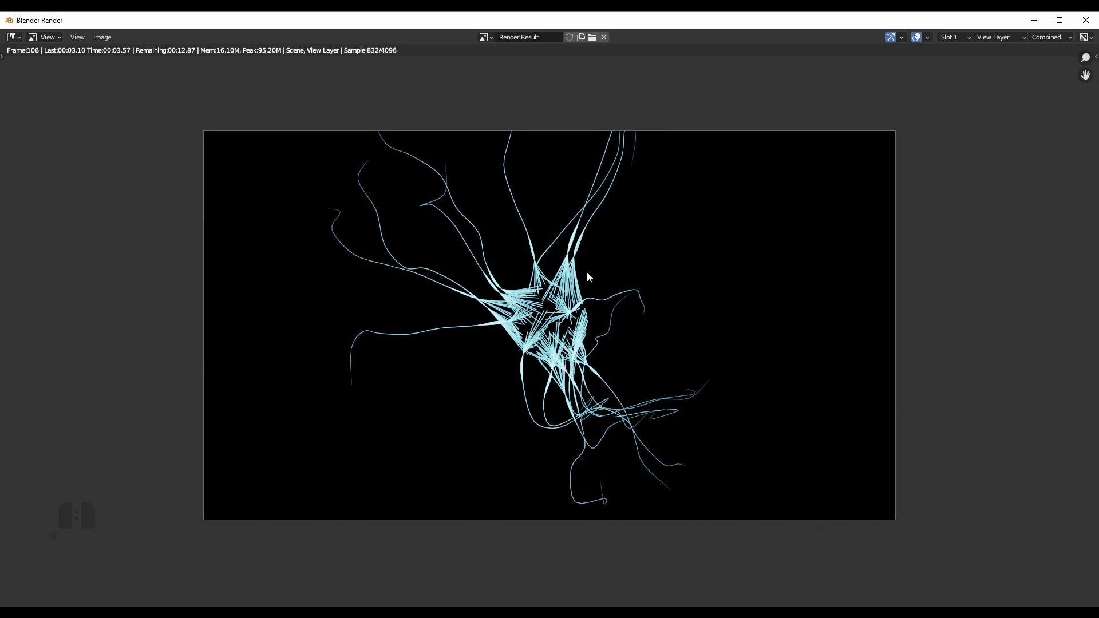
# Close the render and bring up the glowing reference image for comparison
pyautogui.middleClick(598, 355)
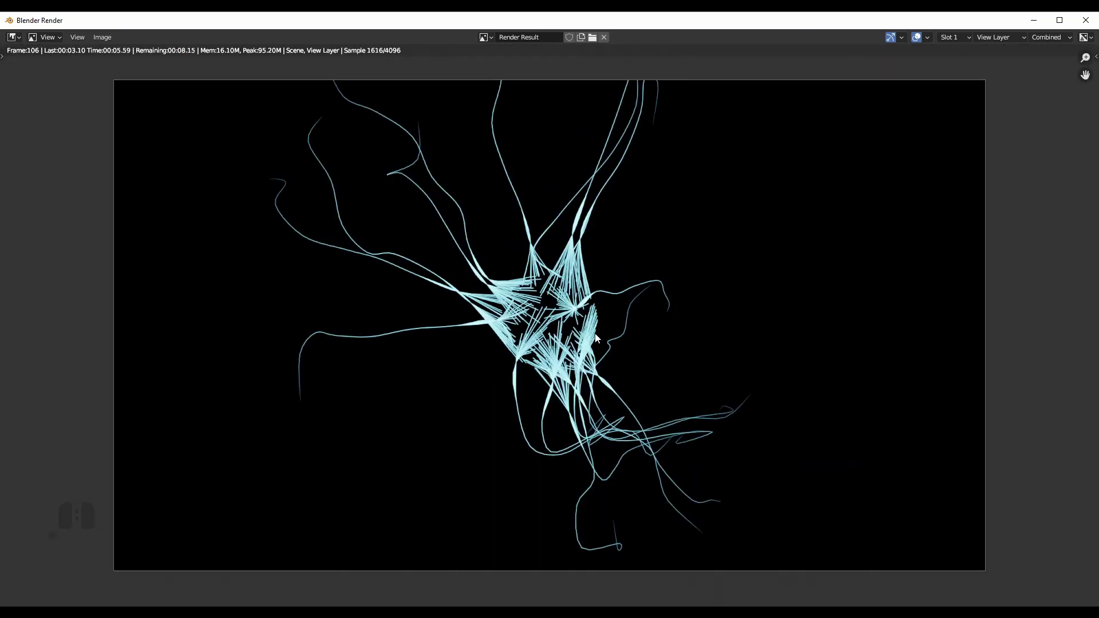
pyautogui.click(537, 261)
pyautogui.moveTo(645, 280); pyautogui.dragTo(676, 170)
pyautogui.click(655, 225)
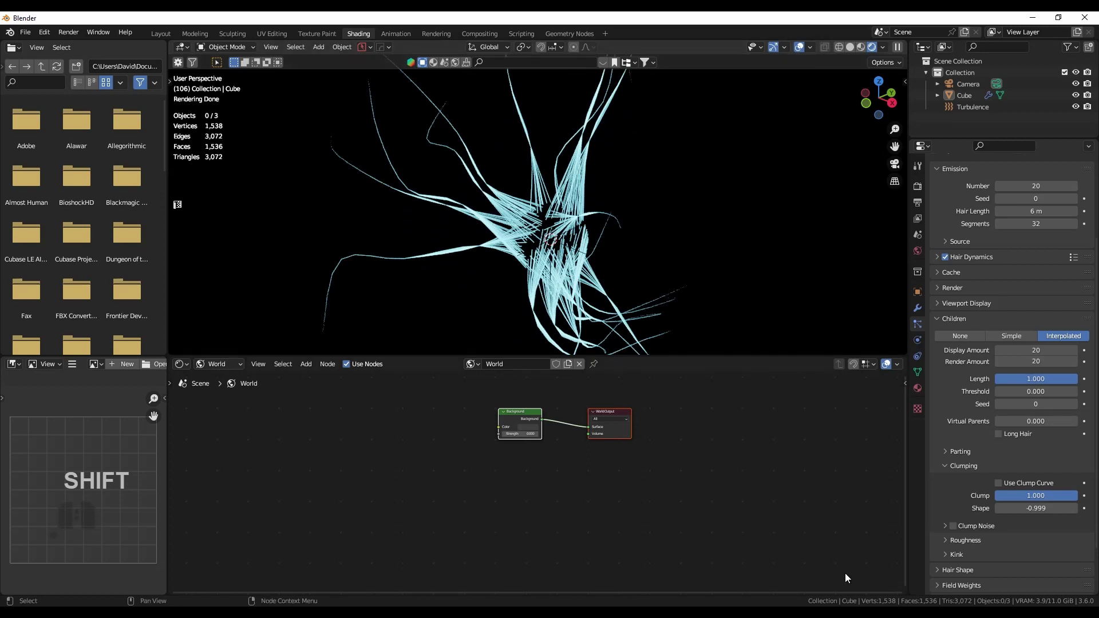
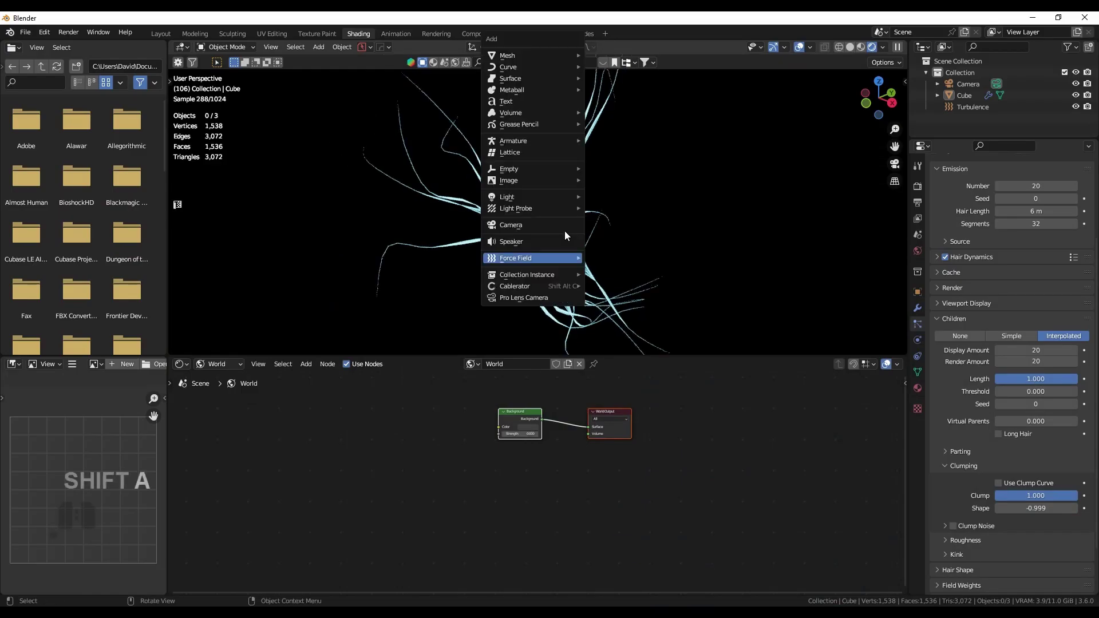
# Add a UV sphere at the centre of the hair creature
pyautogui.press('shift+a')
pyautogui.click(647, 57)
pyautogui.moveTo(530, 223); pyautogui.dragTo(633, 183)
pyautogui.moveTo(609, 213); pyautogui.dragTo(609, 255)
pyautogui.moveTo(610, 283); pyautogui.dragTo(714, 243)
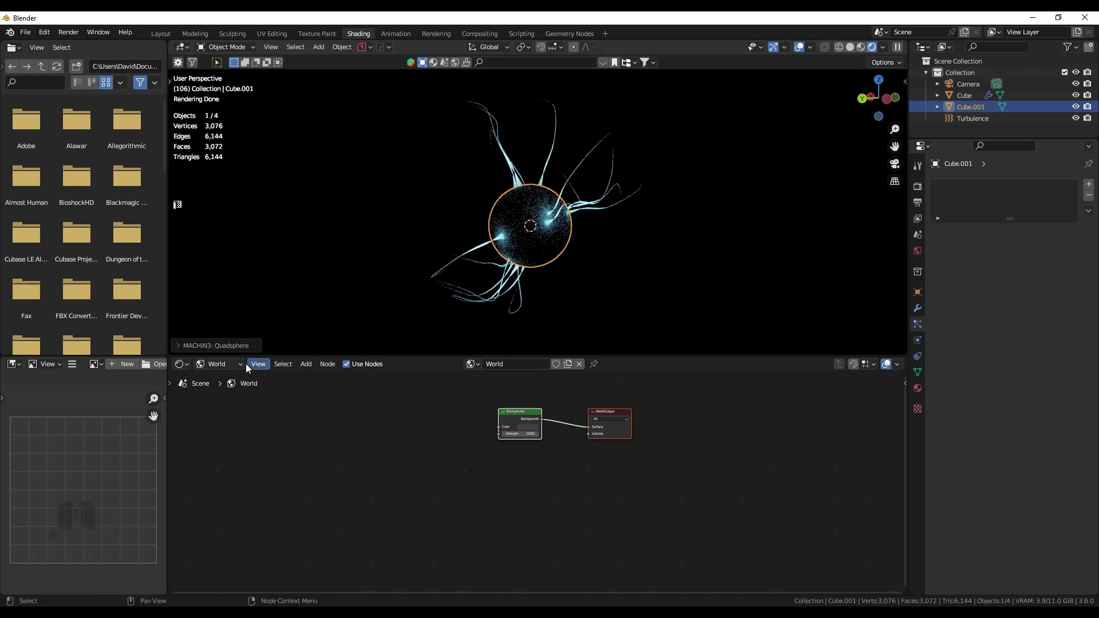
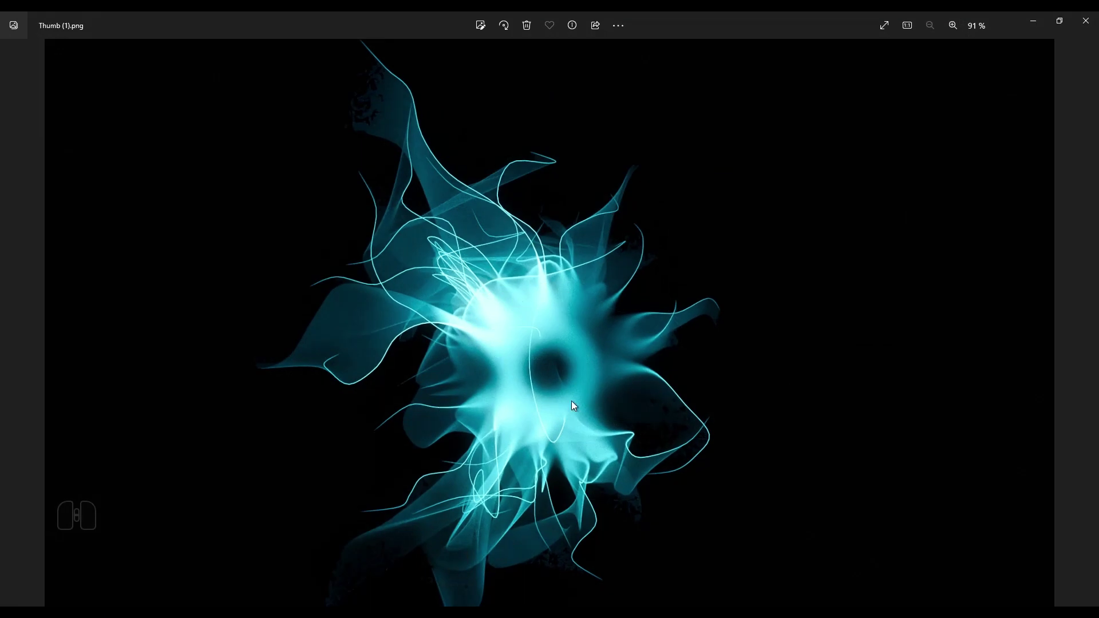
# Return to Blender and start a new Glass BSDF material for the sphere
pyautogui.click(1033, 23)
pyautogui.click(441, 470)
pyautogui.press('shift+a')
pyautogui.click(442, 469)
# Add a Layer Weight node and feed its Facing output into the Glass BSDF IOR with blend 0.950
pyautogui.press('l')
pyautogui.press('a')
pyautogui.press('y')
pyautogui.press('e')
pyautogui.press('r')
pyautogui.click(153, 417)
pyautogui.click(436, 488)
pyautogui.moveTo(478, 487); pyautogui.dragTo(602, 491)
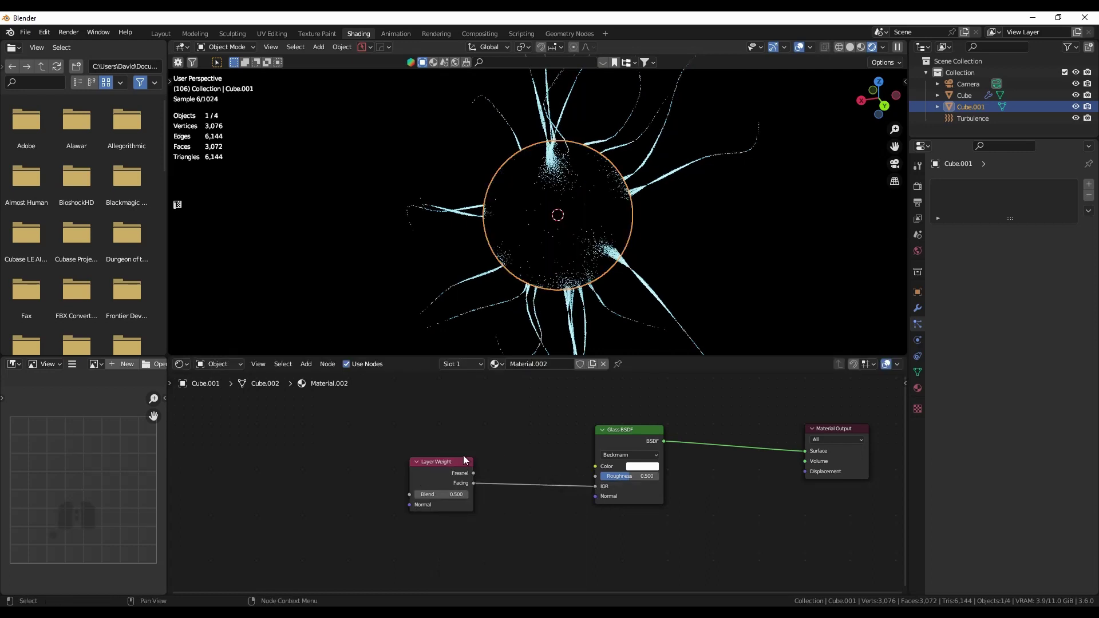
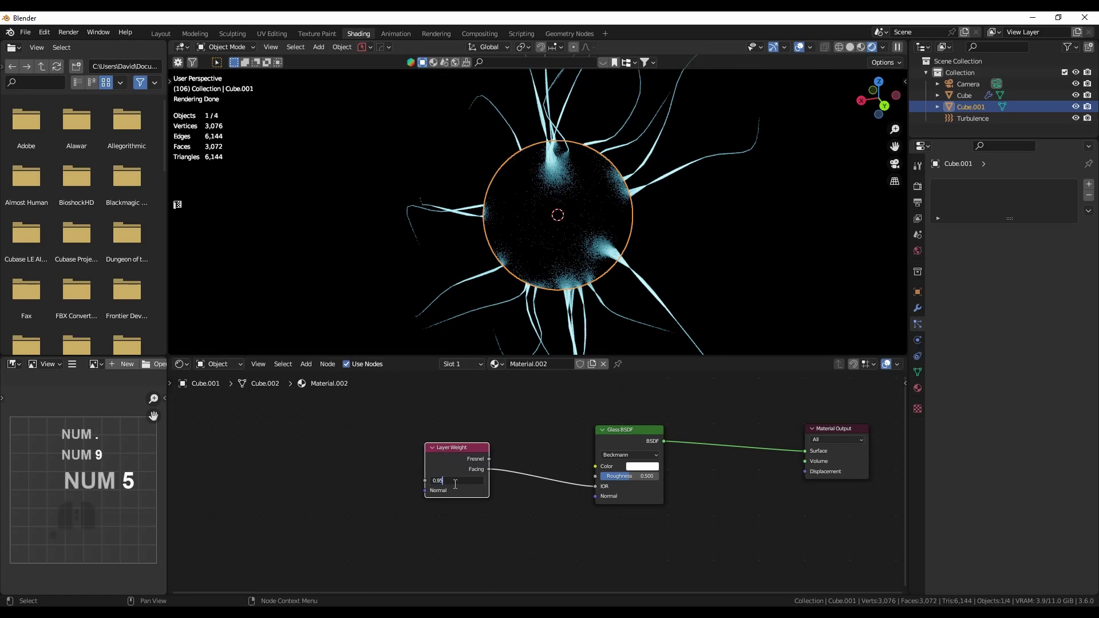
pyautogui.press('Return')
# In the Layout workspace, select the glass sphere and play the particle animation back
pyautogui.middleClick(628, 224)
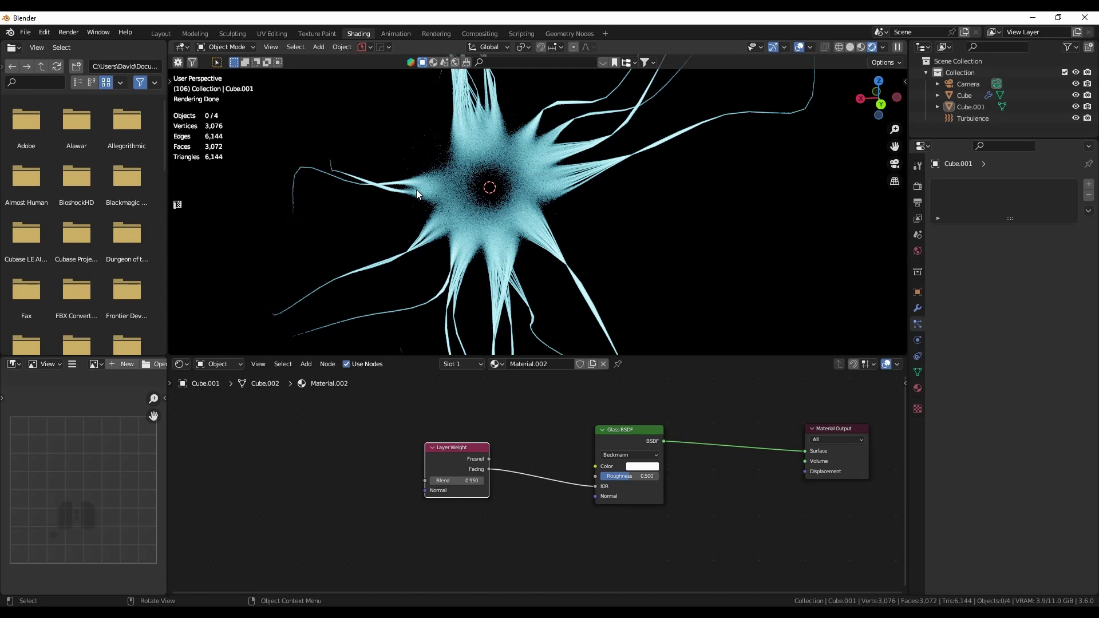
pyautogui.middleClick(507, 221)
pyautogui.click(528, 191)
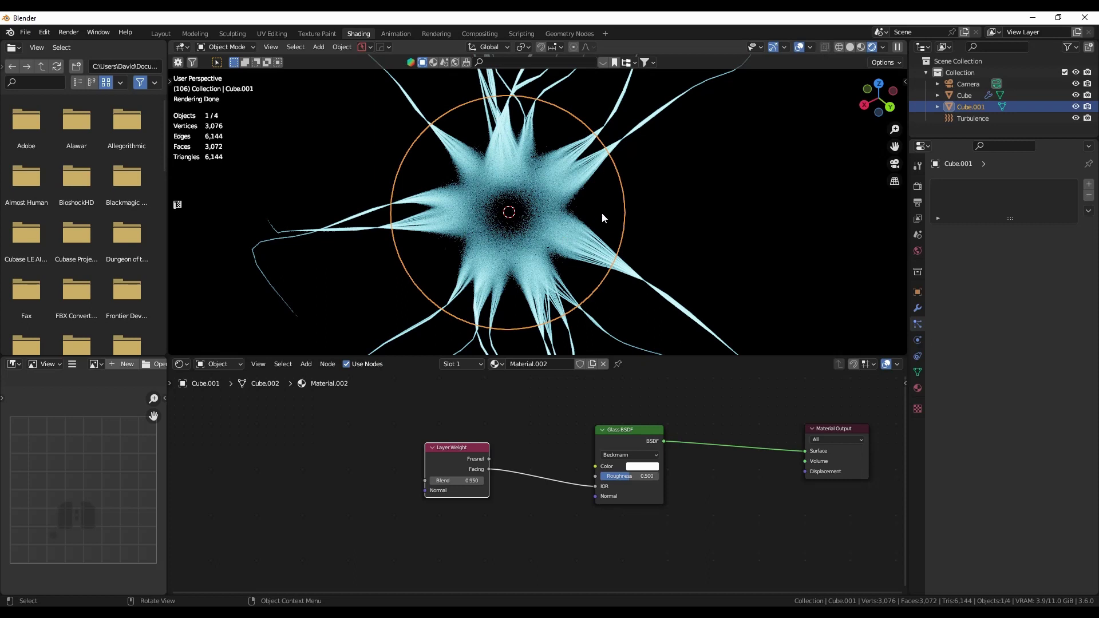
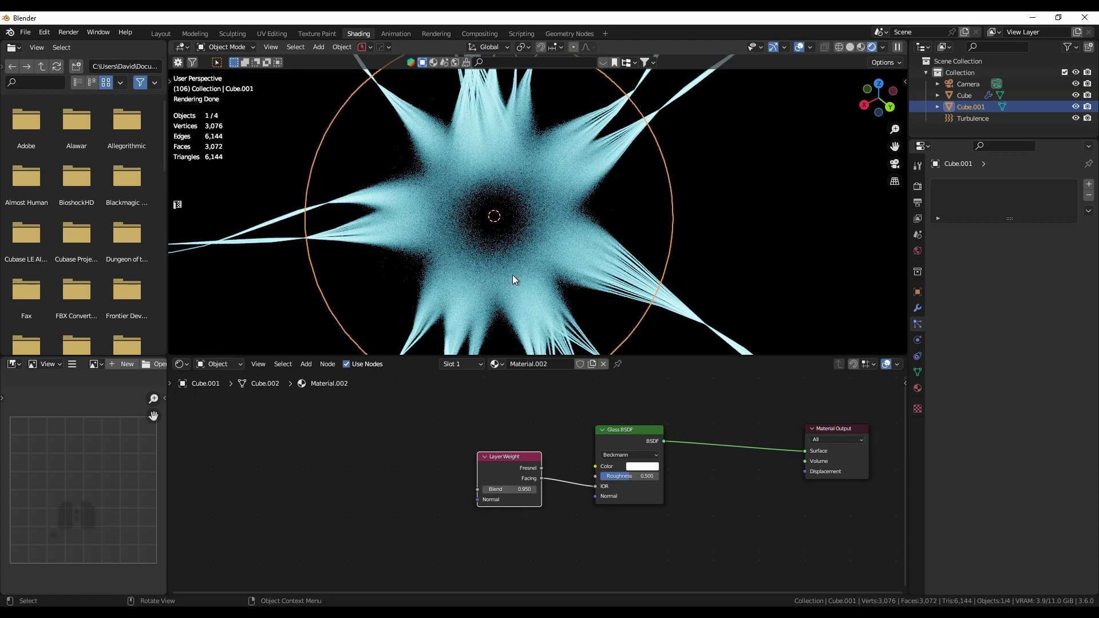
pyautogui.moveTo(498, 259); pyautogui.dragTo(478, 249)
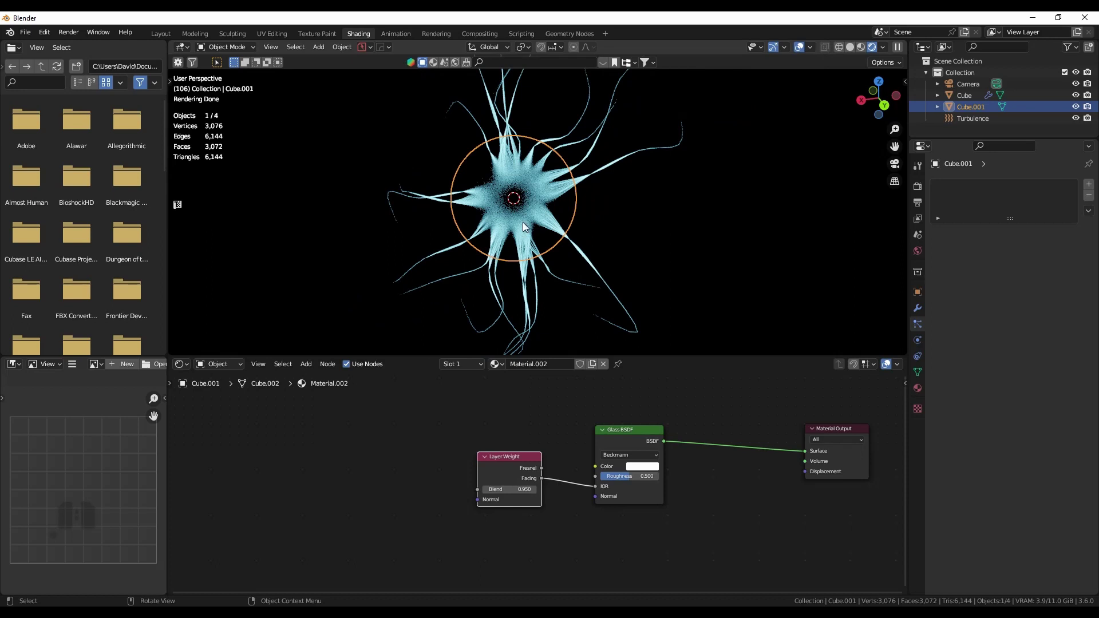
pyautogui.scroll(3)
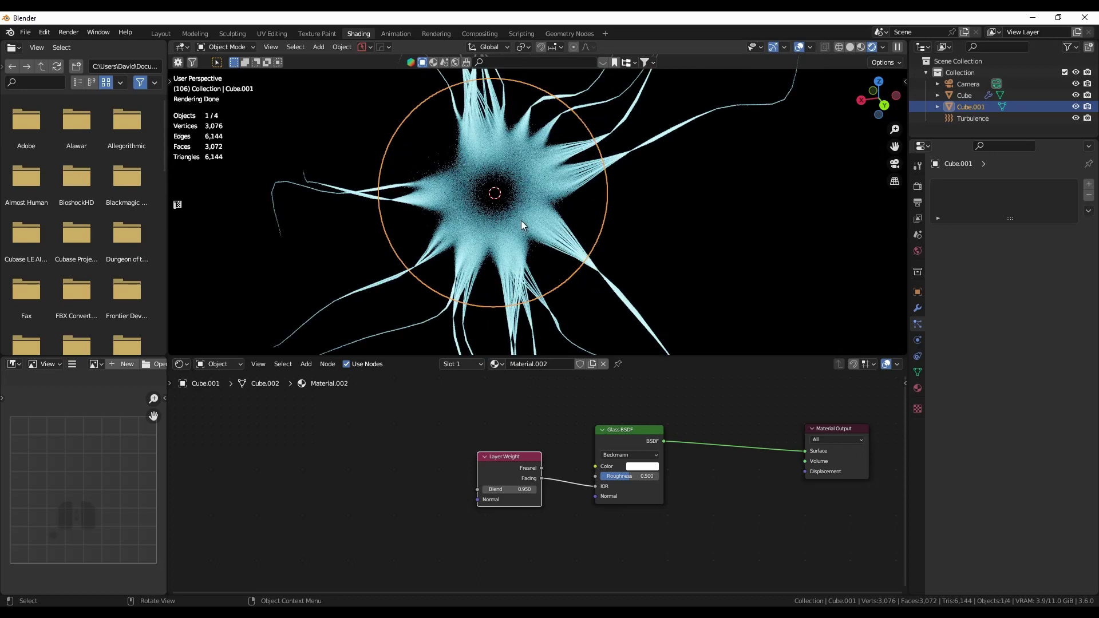
pyautogui.moveTo(525, 215); pyautogui.dragTo(561, 239)
pyautogui.press('s')
pyautogui.click(591, 391)
pyautogui.click(712, 412)
pyautogui.moveTo(655, 347); pyautogui.dragTo(671, 381)
pyautogui.scroll(3)
pyautogui.moveTo(653, 367); pyautogui.dragTo(630, 336)
pyautogui.scroll(-3)
pyautogui.middleClick(630, 360)
pyautogui.press('space')
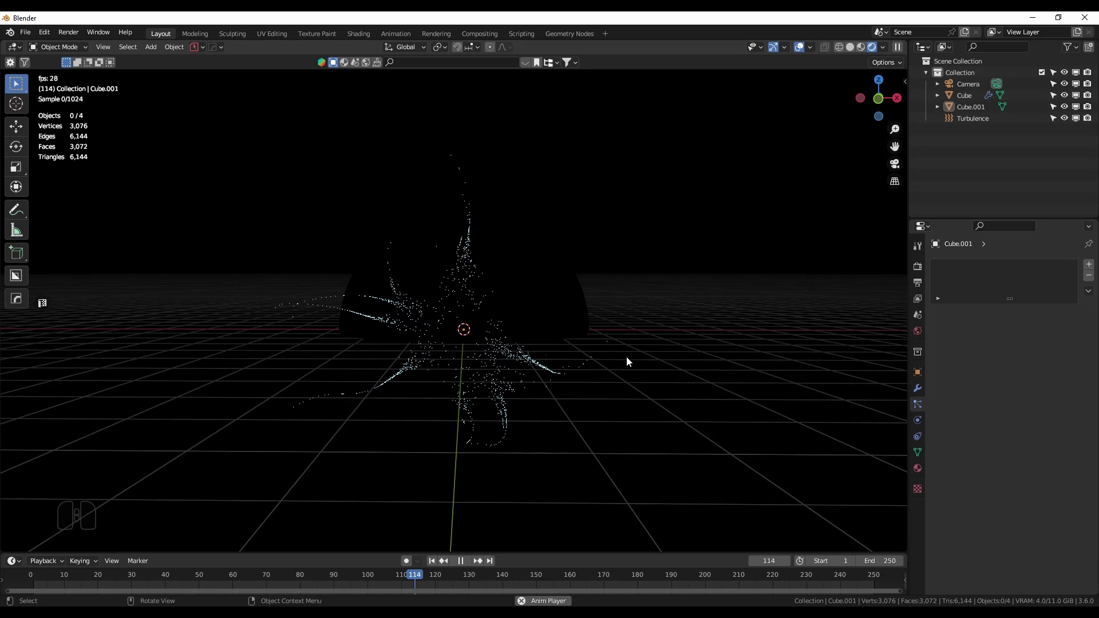
# Go to frame 150 through the scene camera, test-render it, then raise motion blur shutter to 8.00
pyautogui.press('space')
pyautogui.click(942, 499)
pyautogui.press('KP_0')
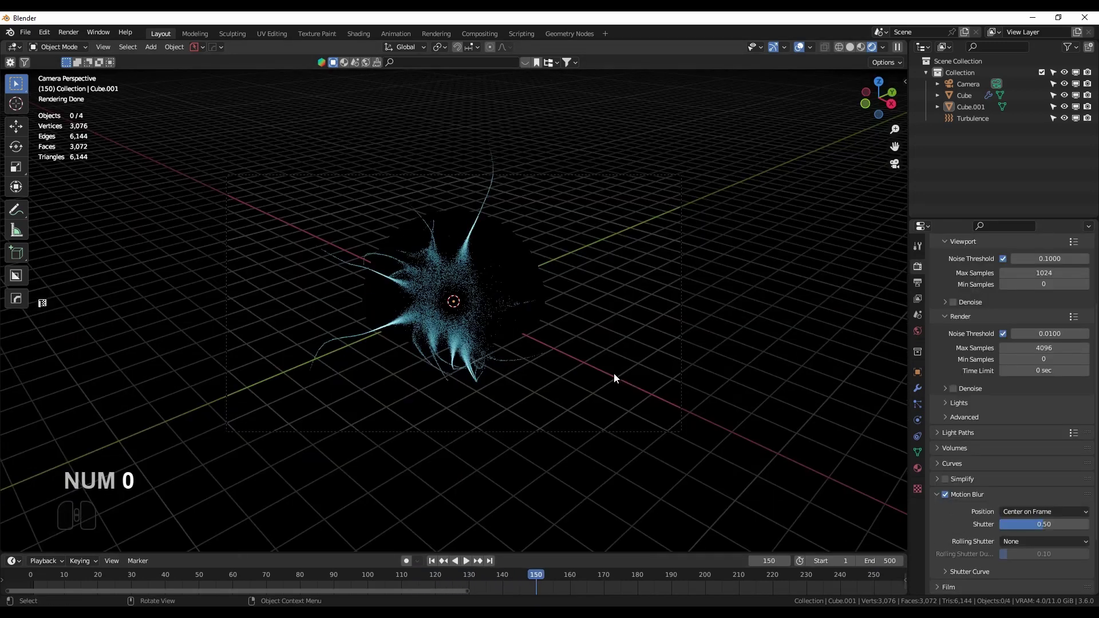
pyautogui.press('F12')
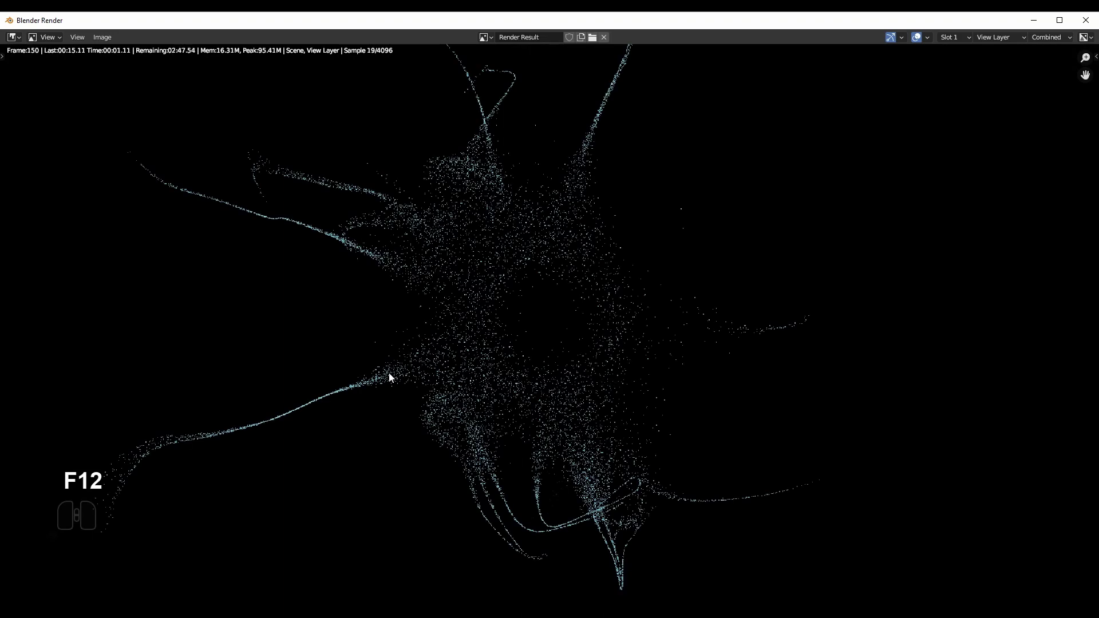
pyautogui.middleClick(249, 438)
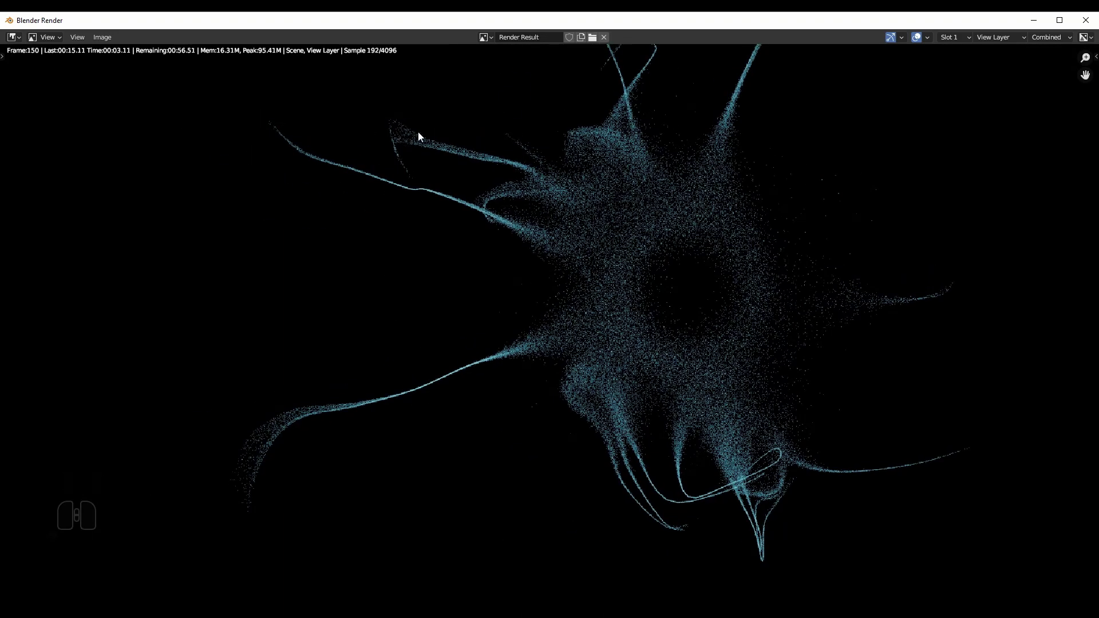
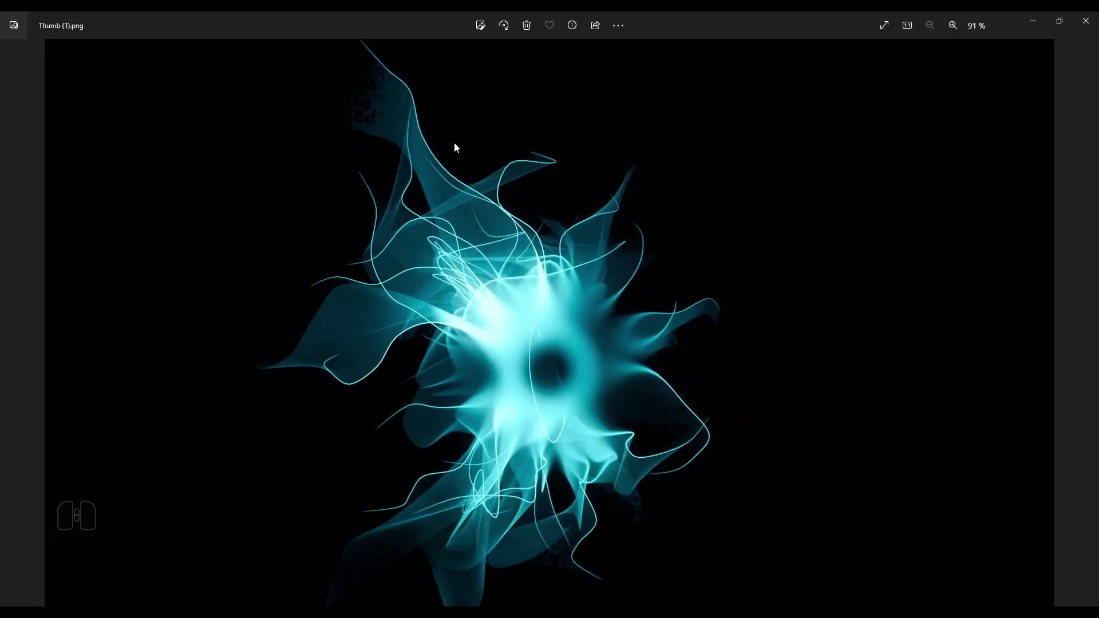
pyautogui.click(1031, 27)
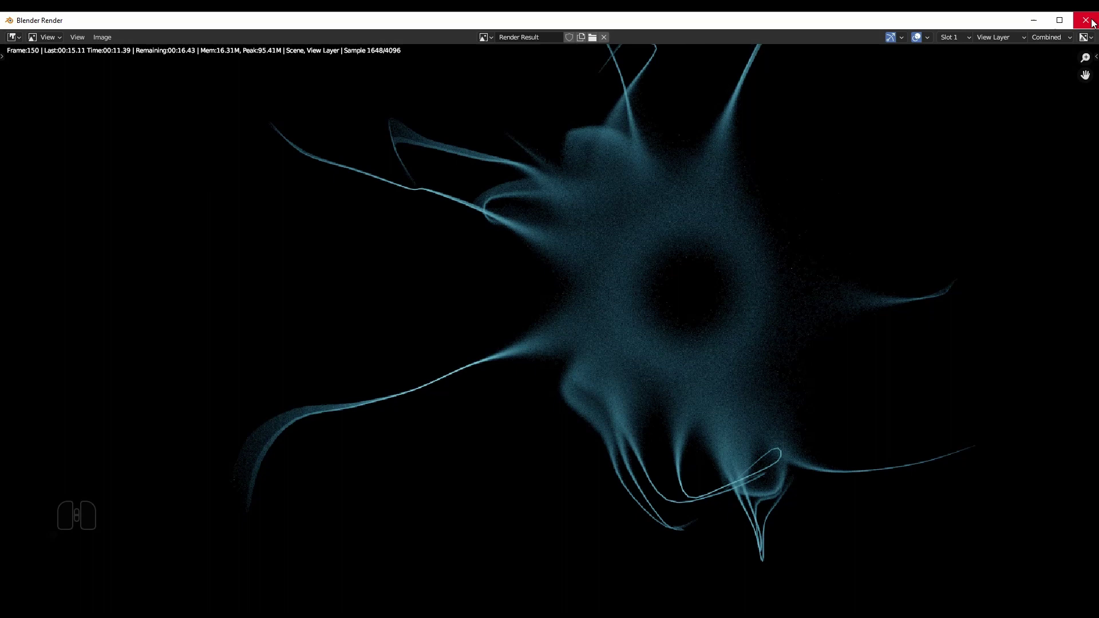
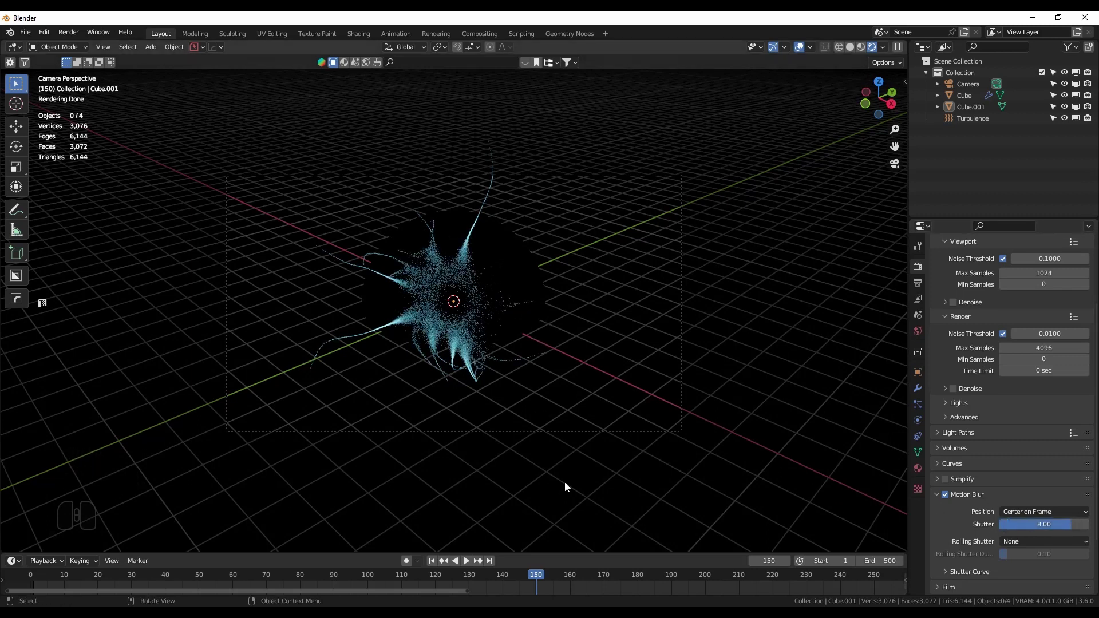
# Render with the 8.00 shutter, let playback reach frame 223, and render that frame
pyautogui.press('F12')
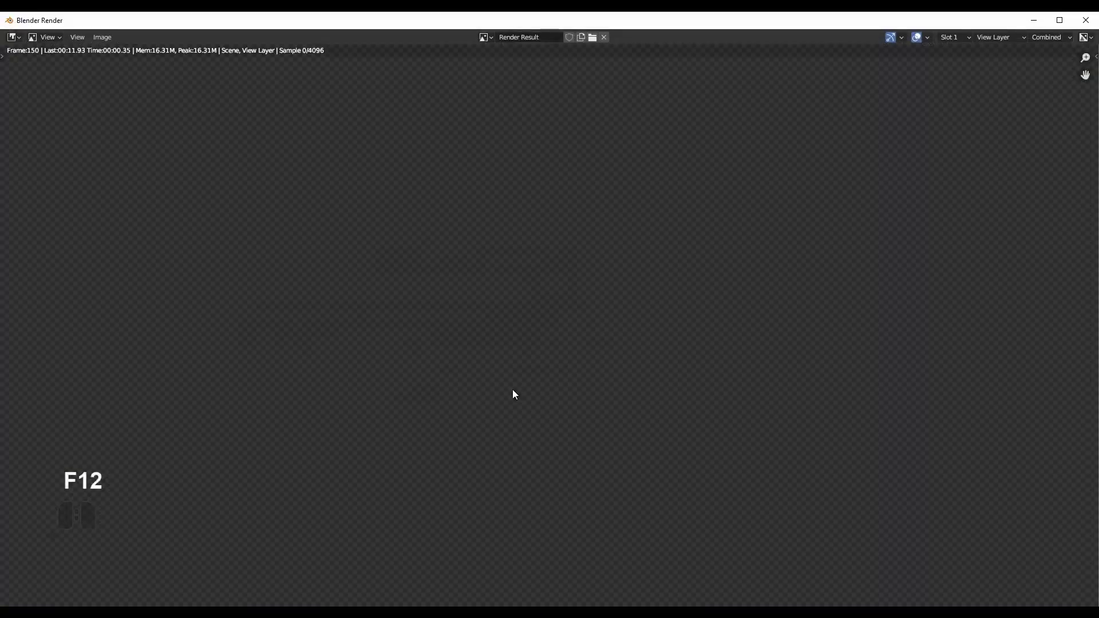
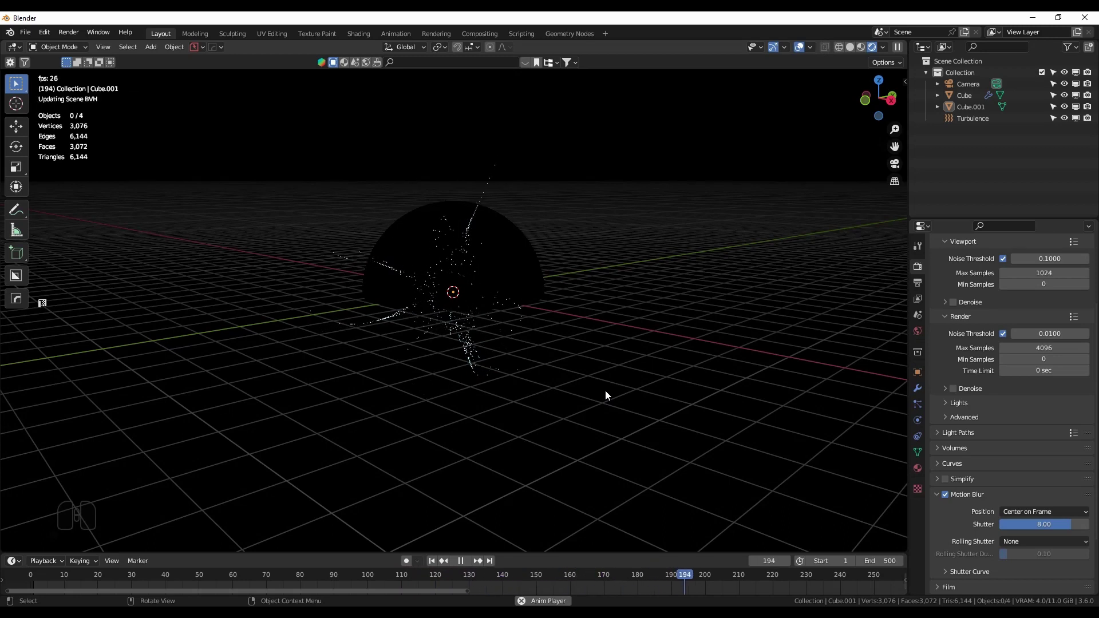
pyautogui.press('space')
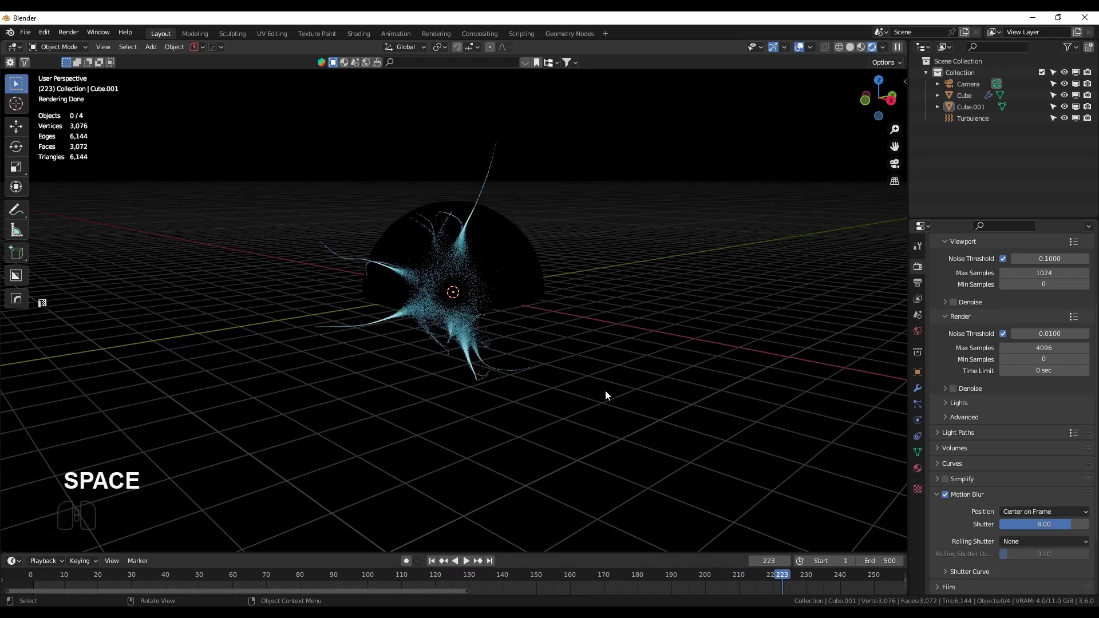
pyautogui.press('F12')
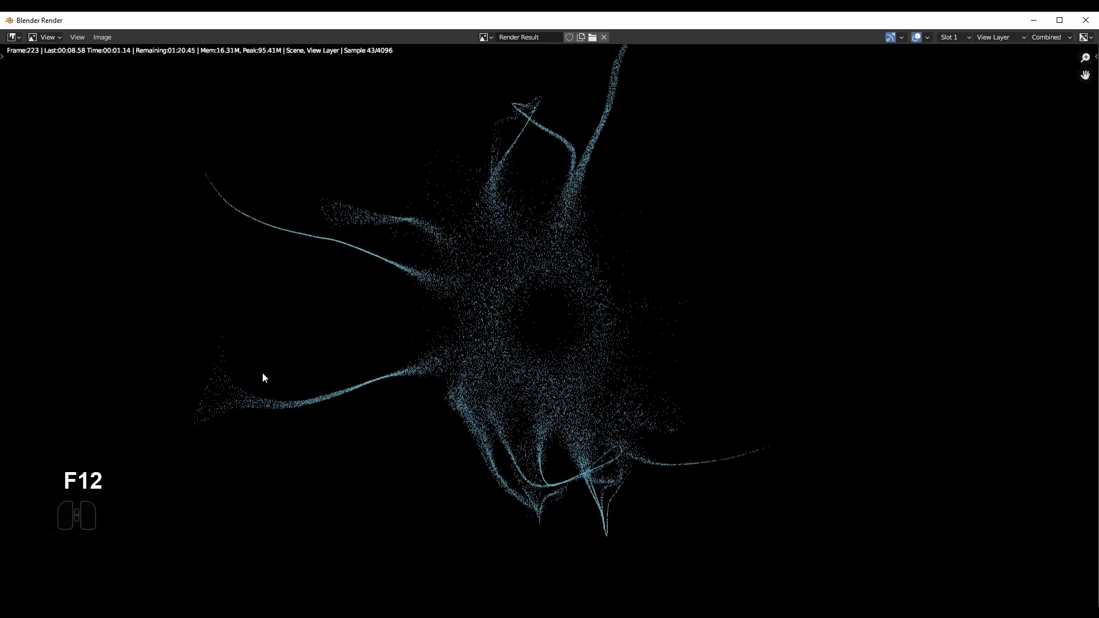
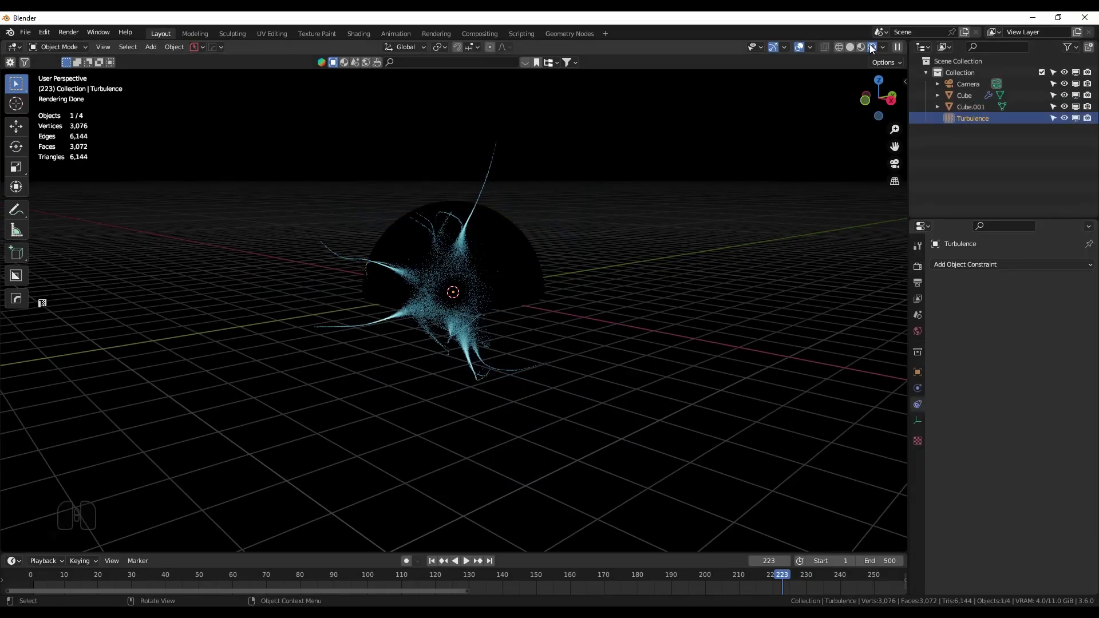
# Hide the sphere, switch to front view and rewind the timeline to the start
pyautogui.click(857, 50)
pyautogui.middleClick(655, 254)
pyautogui.click(491, 289)
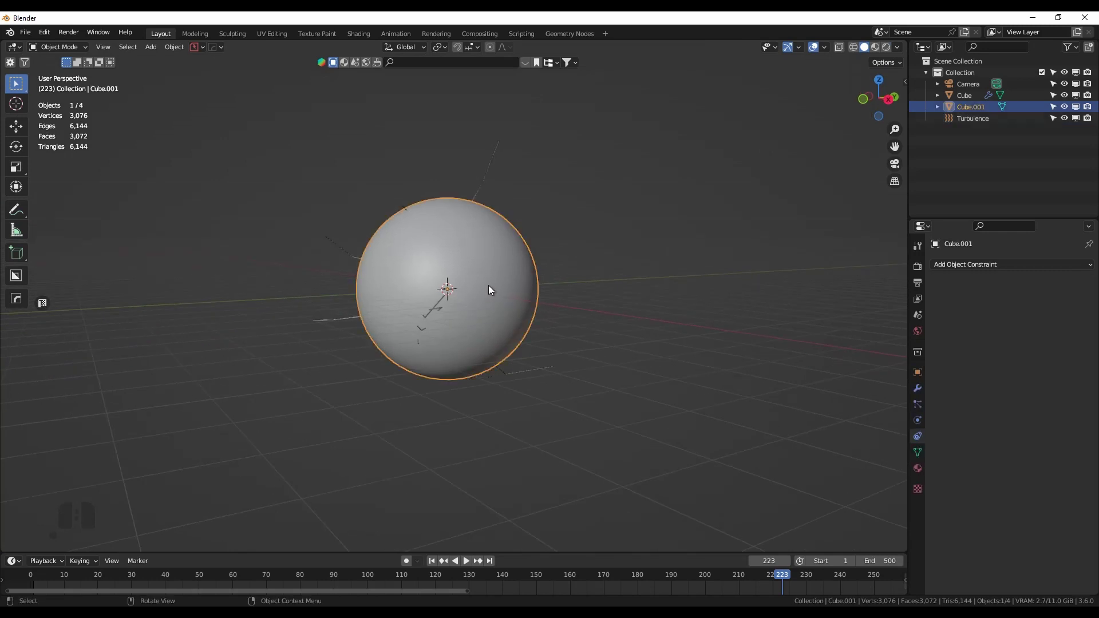
pyautogui.press('h')
pyautogui.press('KP_1')
pyautogui.press('shift+Left')
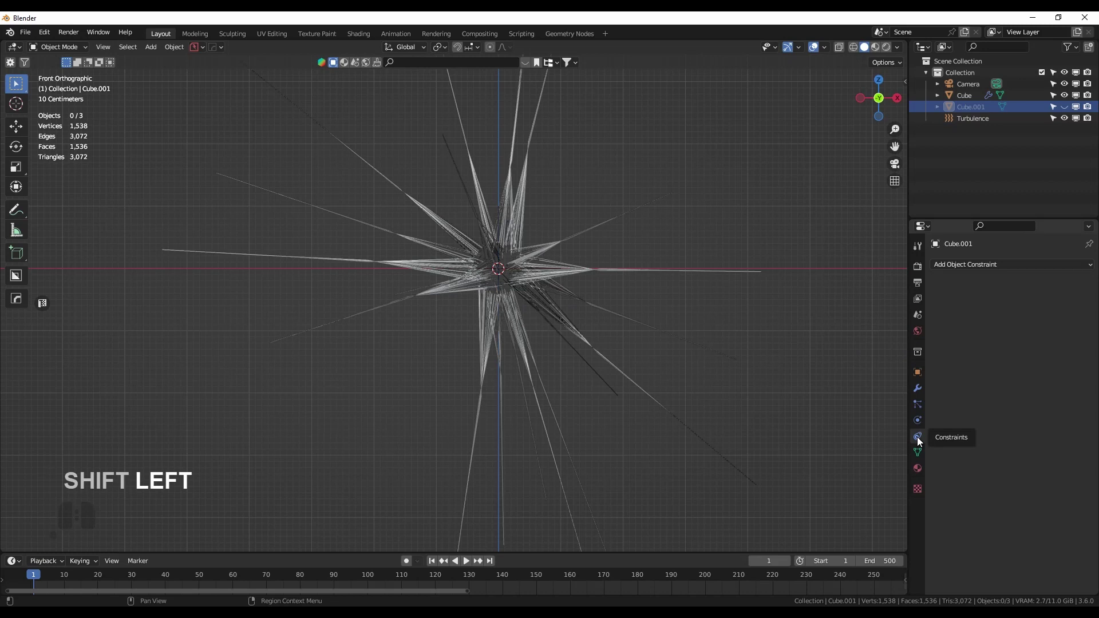
# Set the Turbulence field to strength 2000 with noise 4, replay the simulation and render the frame
pyautogui.click(973, 125)
pyautogui.click(922, 389)
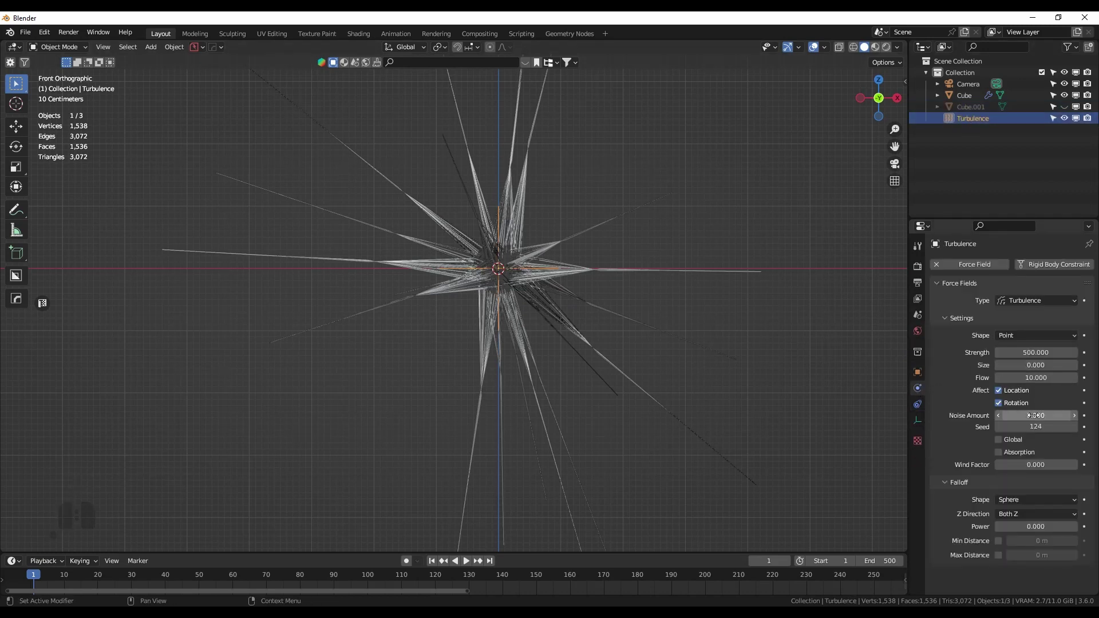
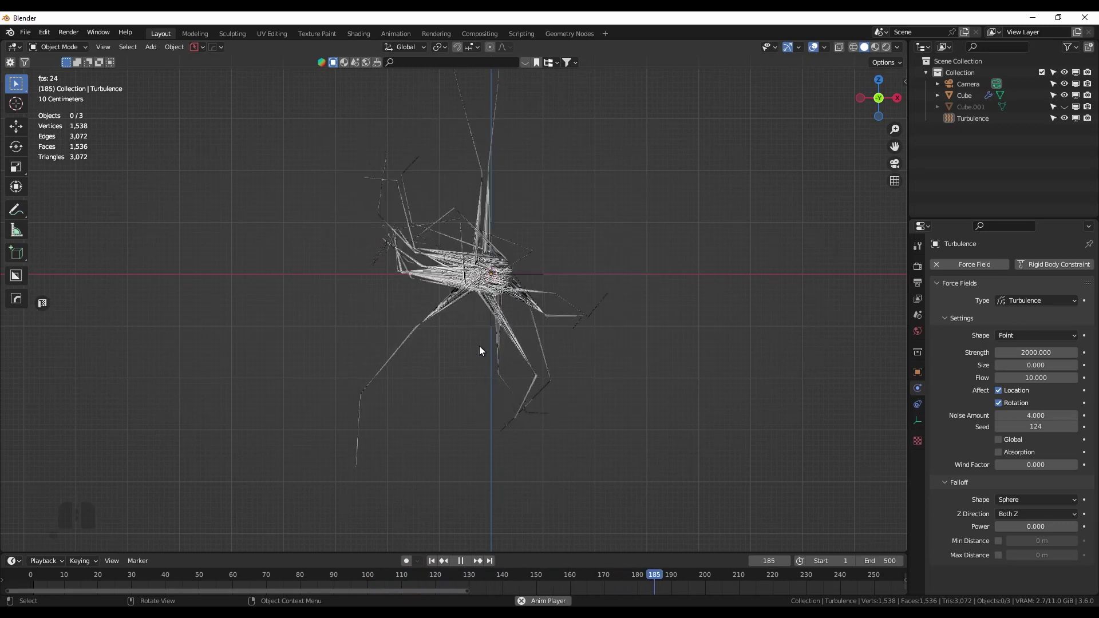
pyautogui.press('space')
pyautogui.press('F12')
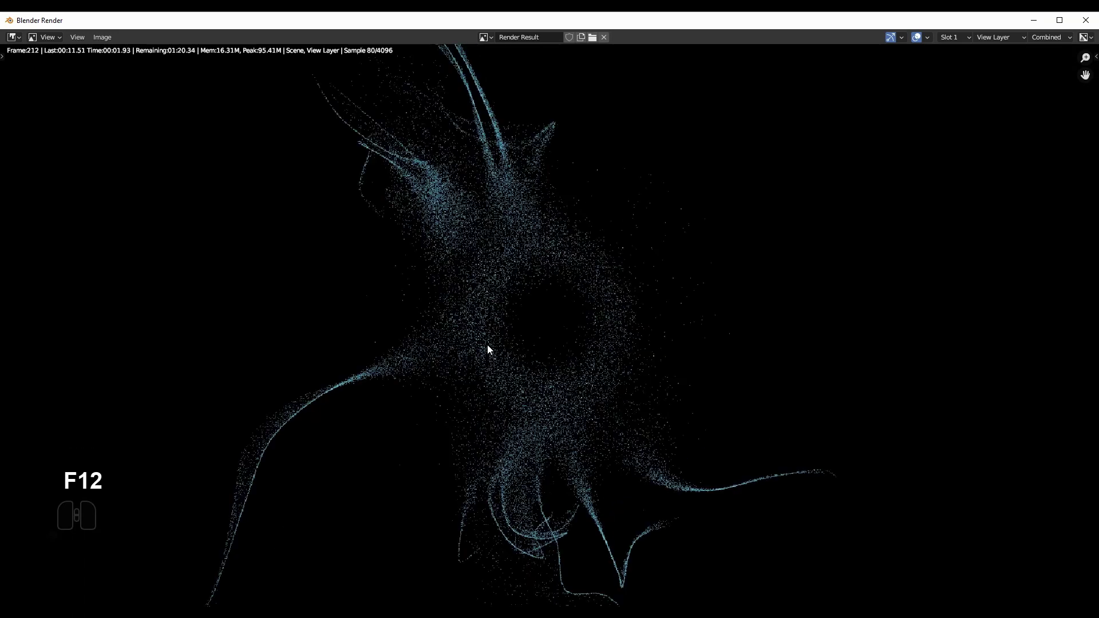
pyautogui.scroll(-3)
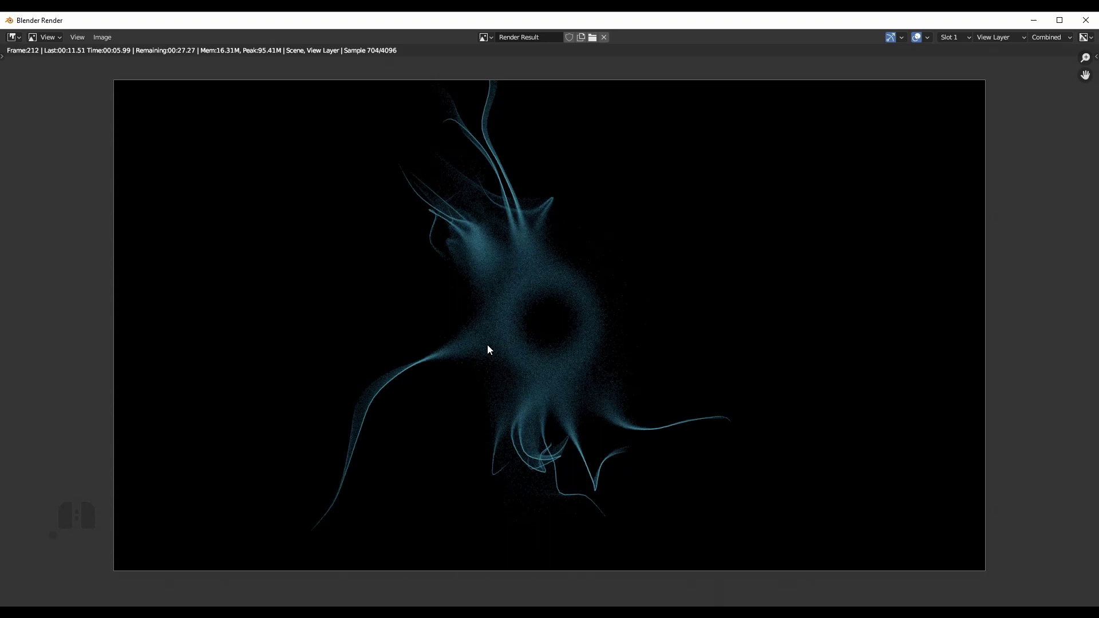
# On the Cube's particle system, set hair length to 8 m with 64 segments
pyautogui.click(1087, 20)
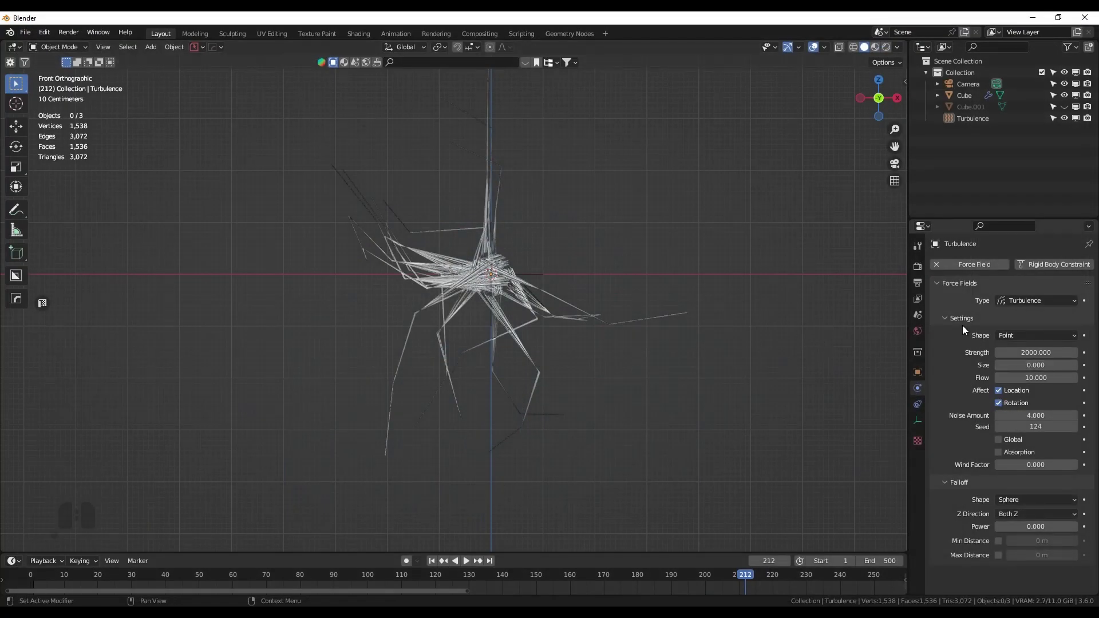
pyautogui.click(947, 319)
pyautogui.click(519, 295)
pyautogui.click(921, 411)
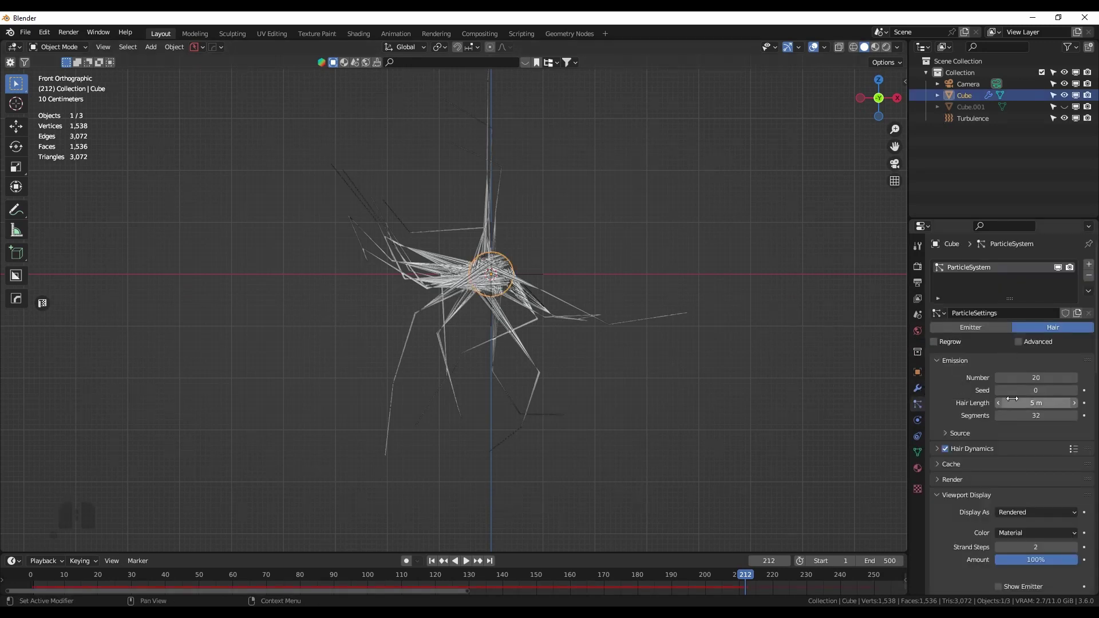
pyautogui.scroll(-3)
pyautogui.scroll(3)
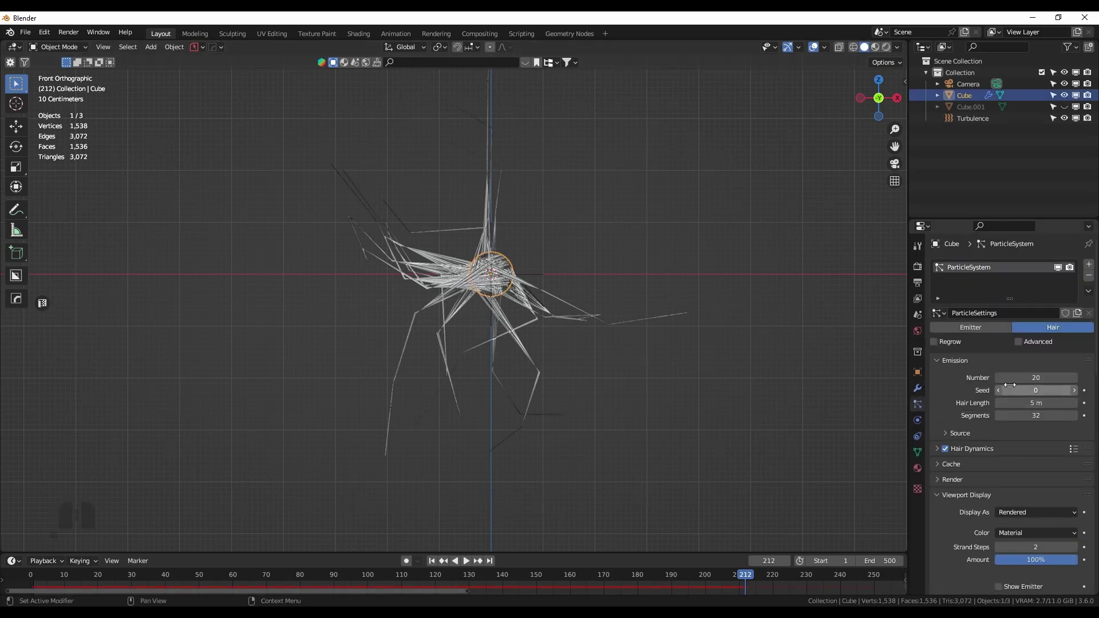
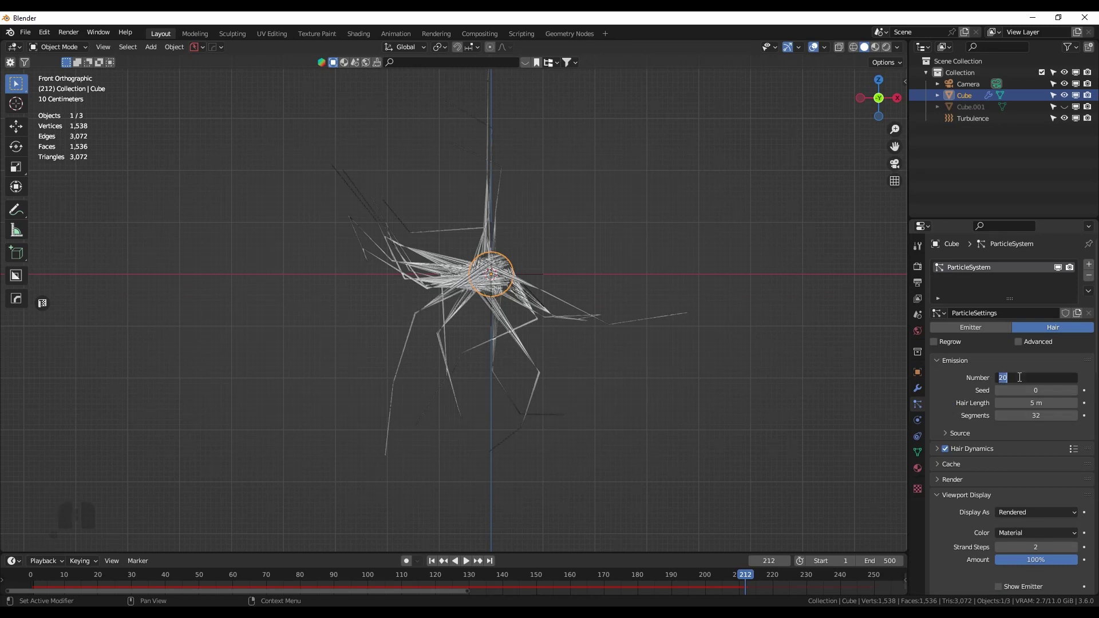
pyautogui.click(962, 411)
pyautogui.scroll(-3)
pyautogui.scroll(-3)
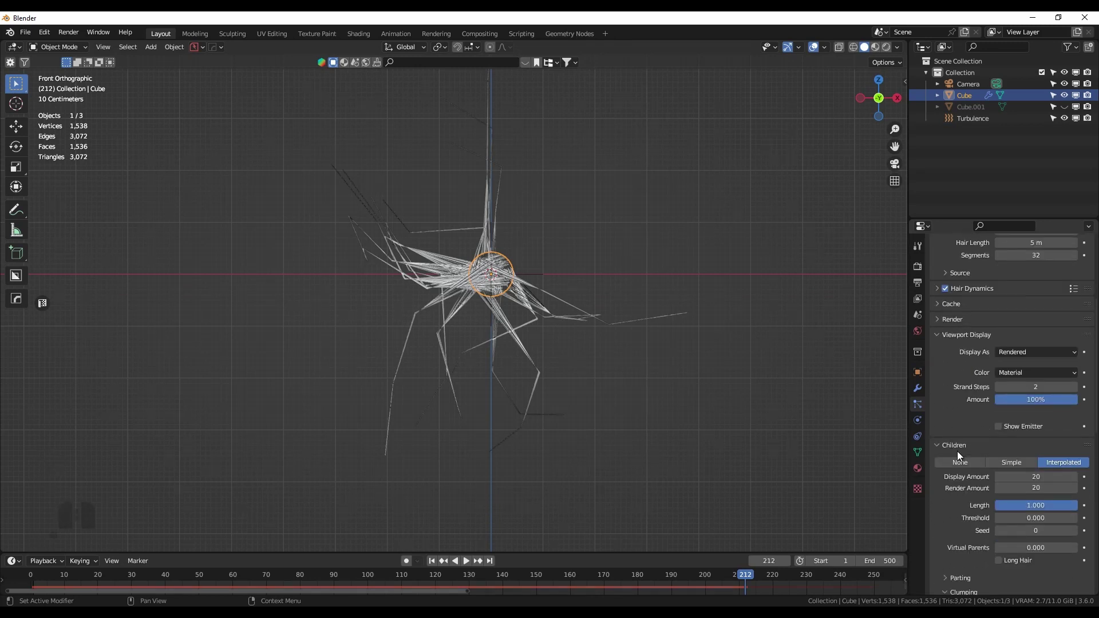
pyautogui.scroll(-3)
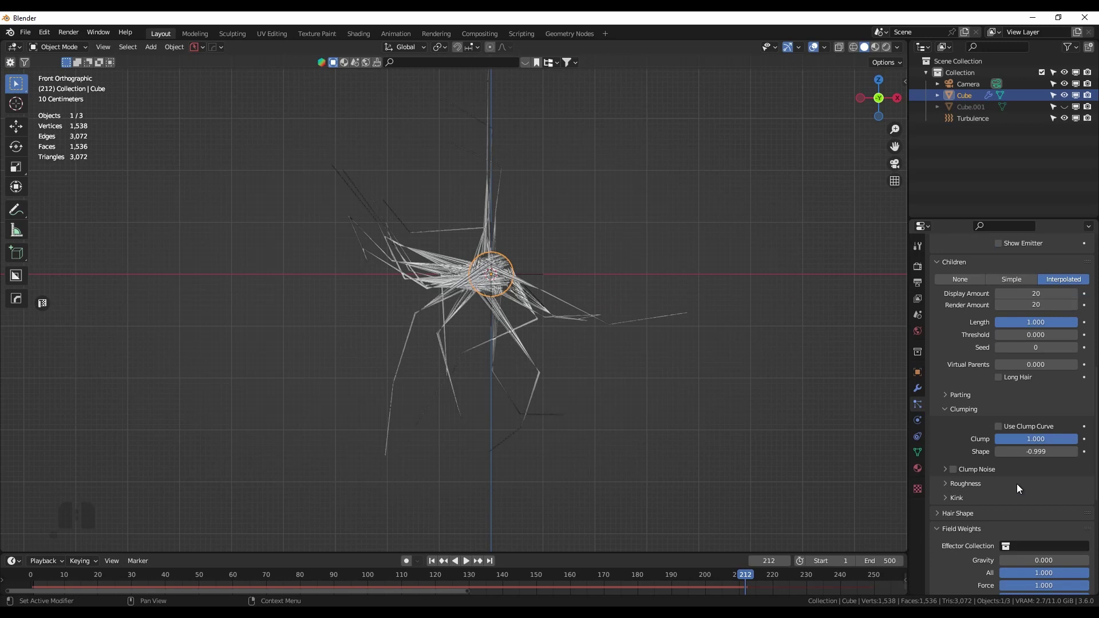
pyautogui.scroll(3)
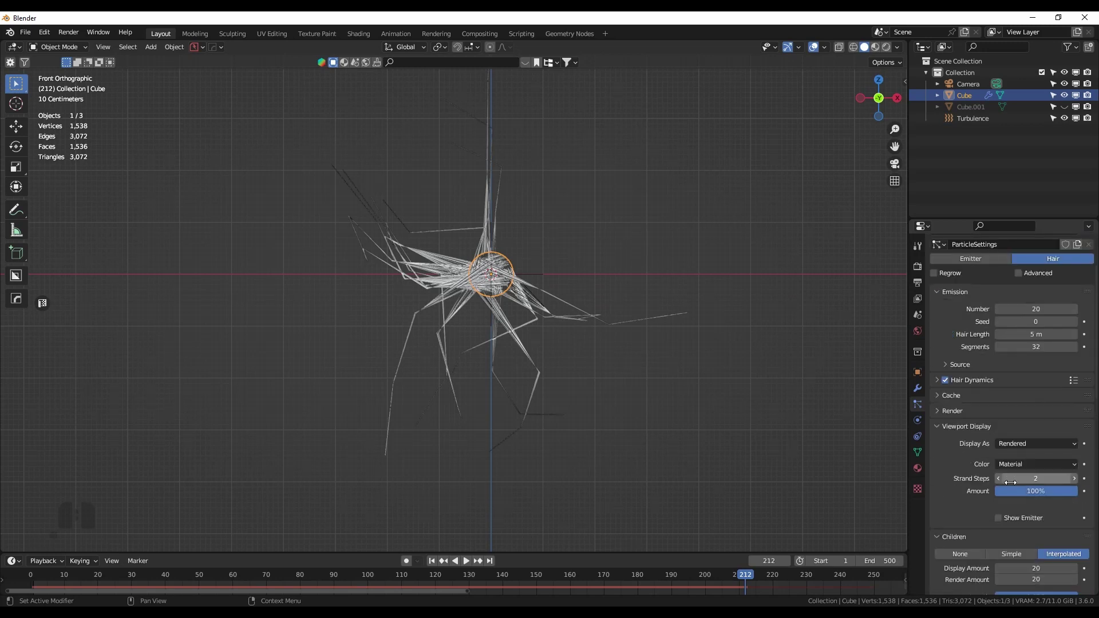
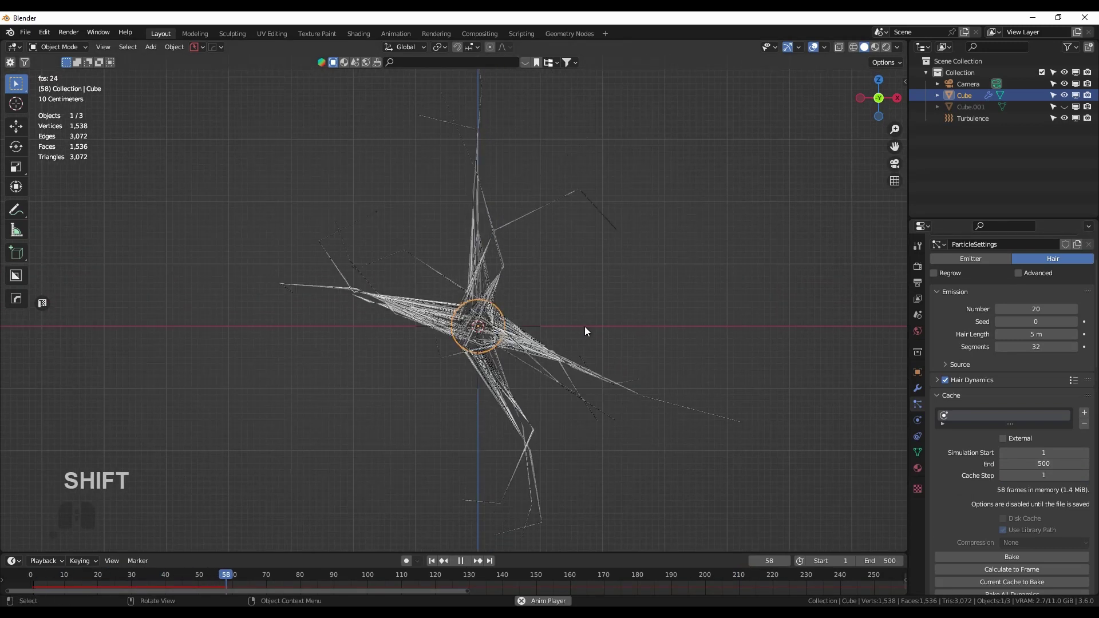
# Replay the hair simulation from the first frame and render the resulting frame
pyautogui.press('space')
pyautogui.press('space')
pyautogui.press('shift+Left')
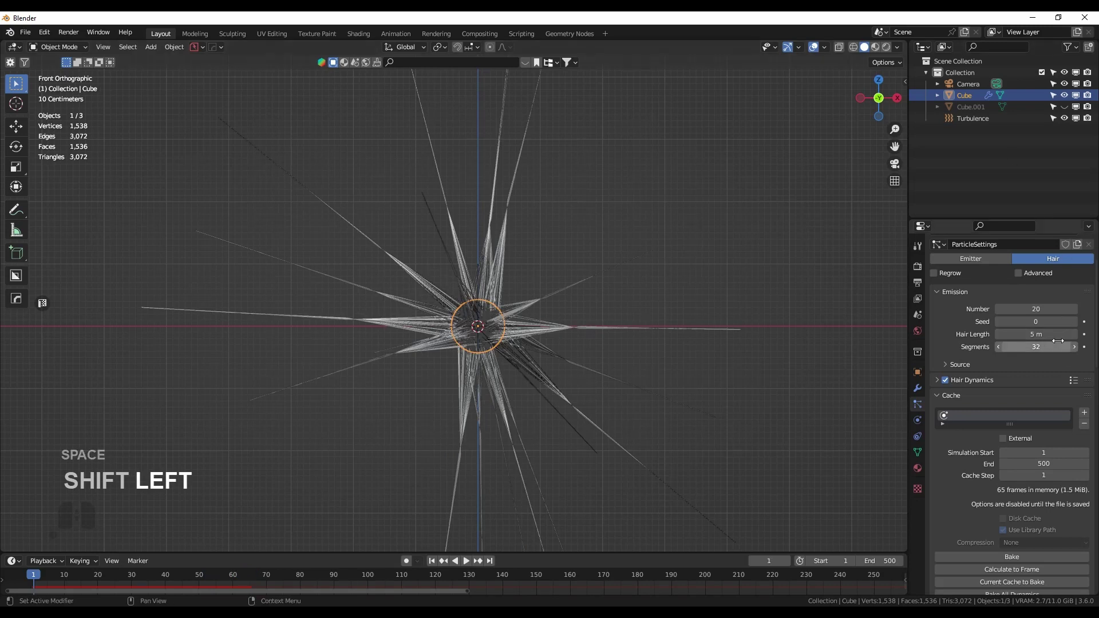
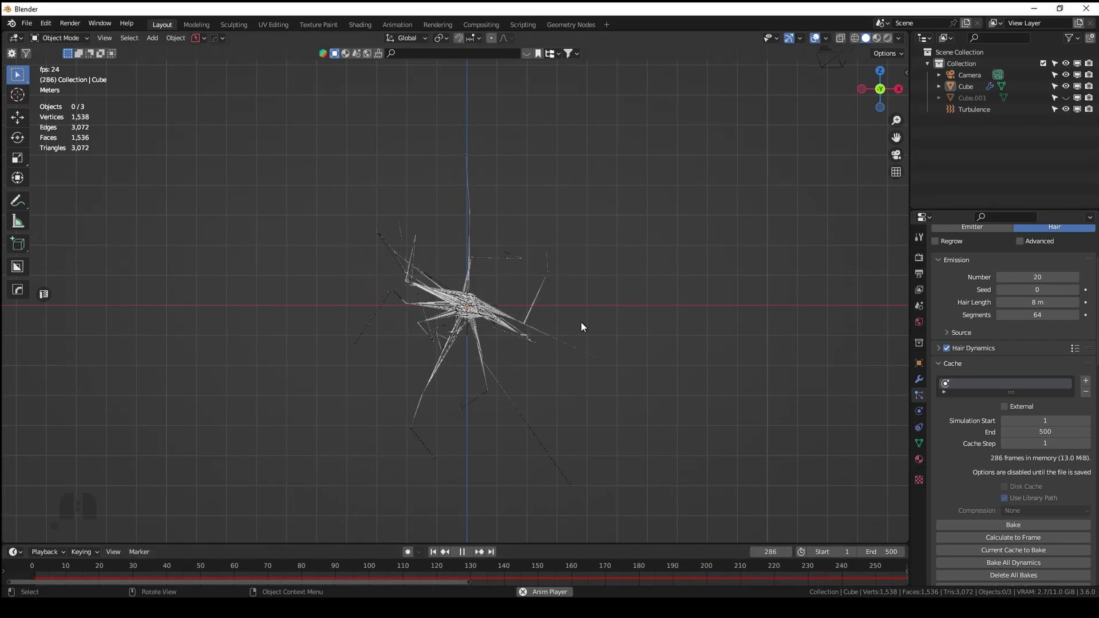
pyautogui.press('space')
pyautogui.press('F12')
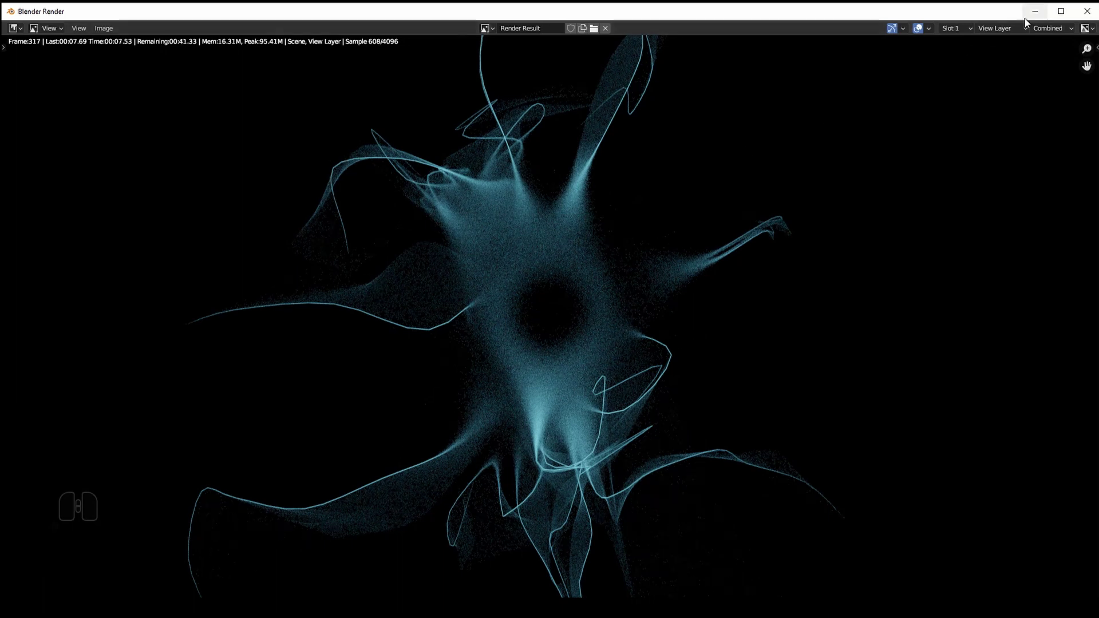
# Preview the creature in rendered shading, compare with the reference image, and zoom into the render's glowing centre
pyautogui.click(1027, 30)
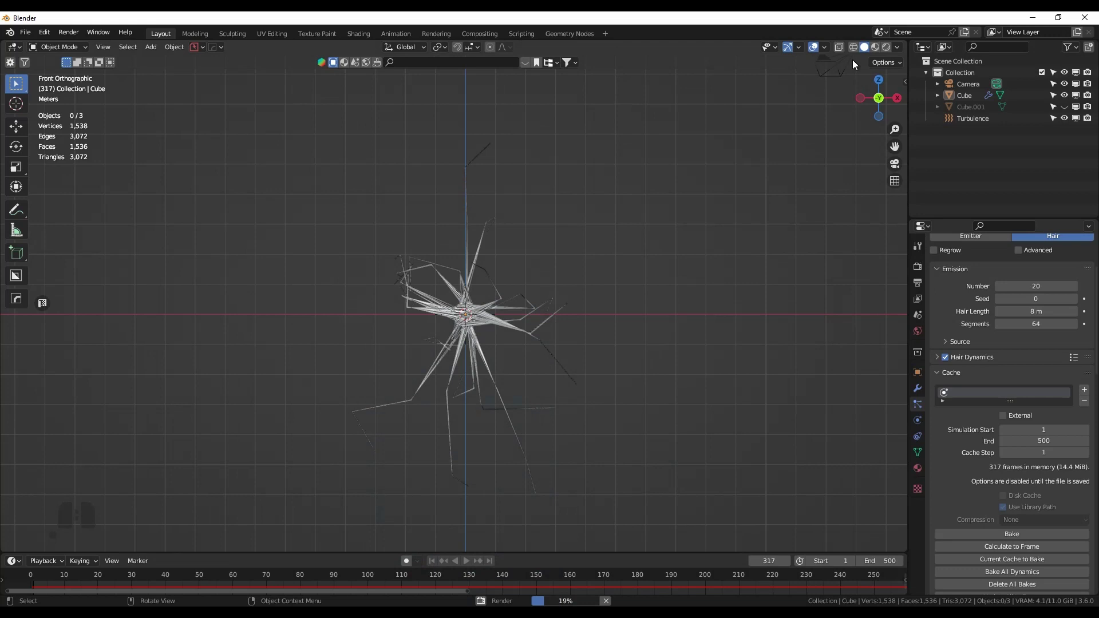
pyautogui.click(893, 47)
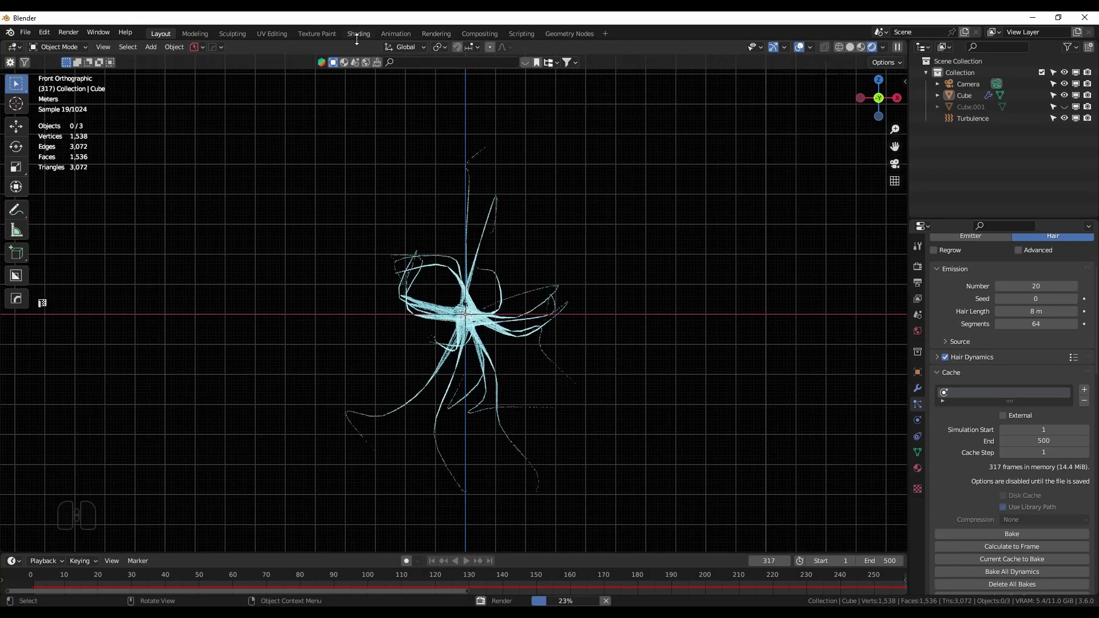
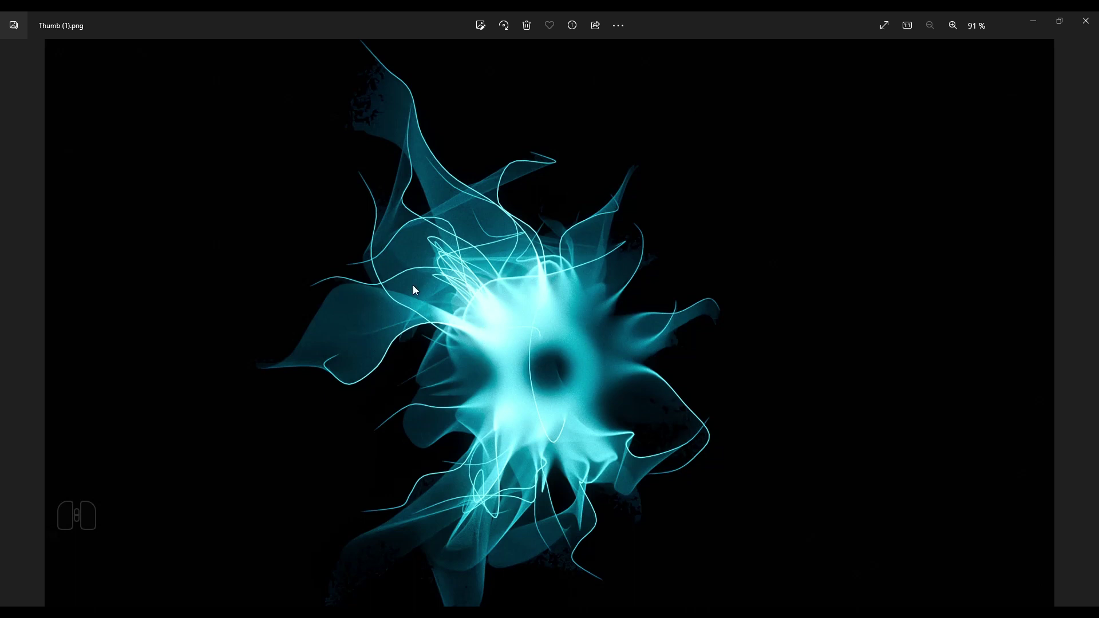
pyautogui.click(1037, 24)
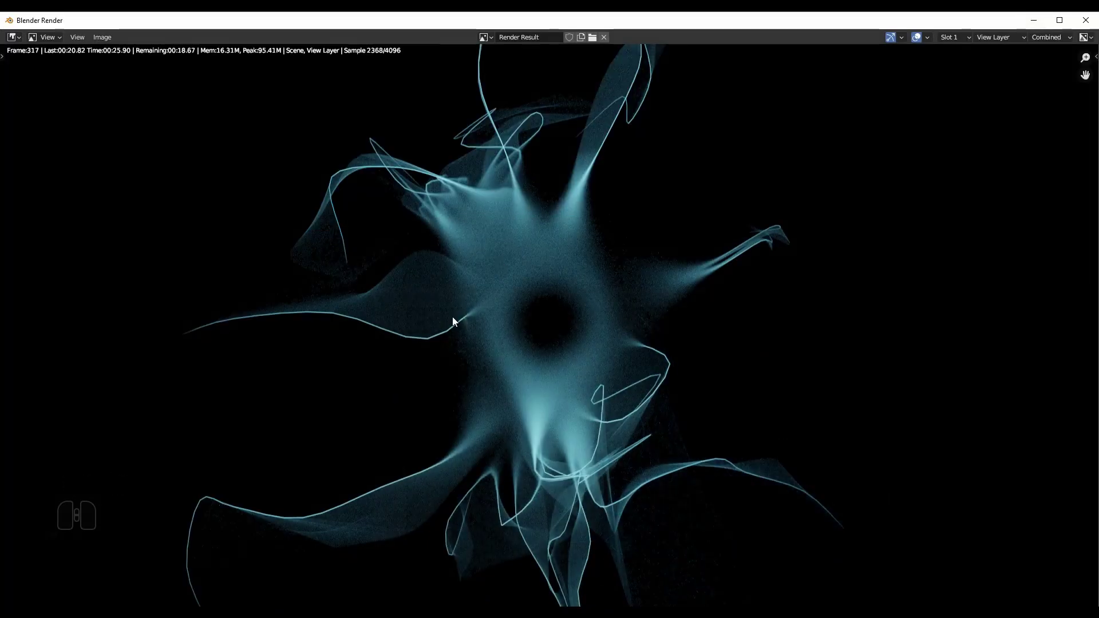
pyautogui.click(483, 275)
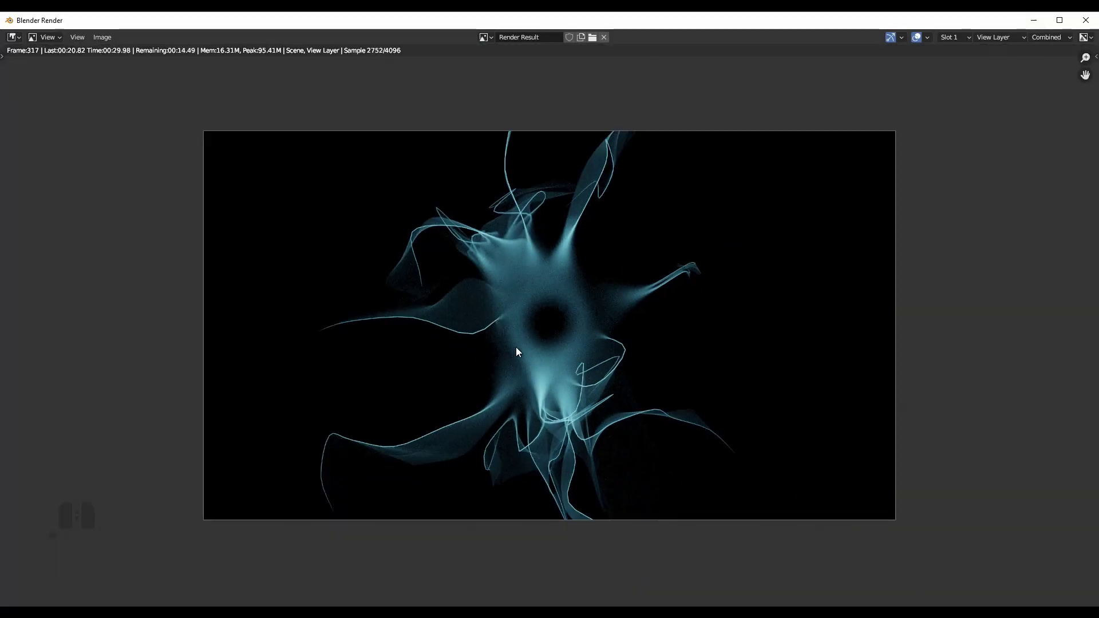
pyautogui.moveTo(555, 387); pyautogui.dragTo(520, 360)
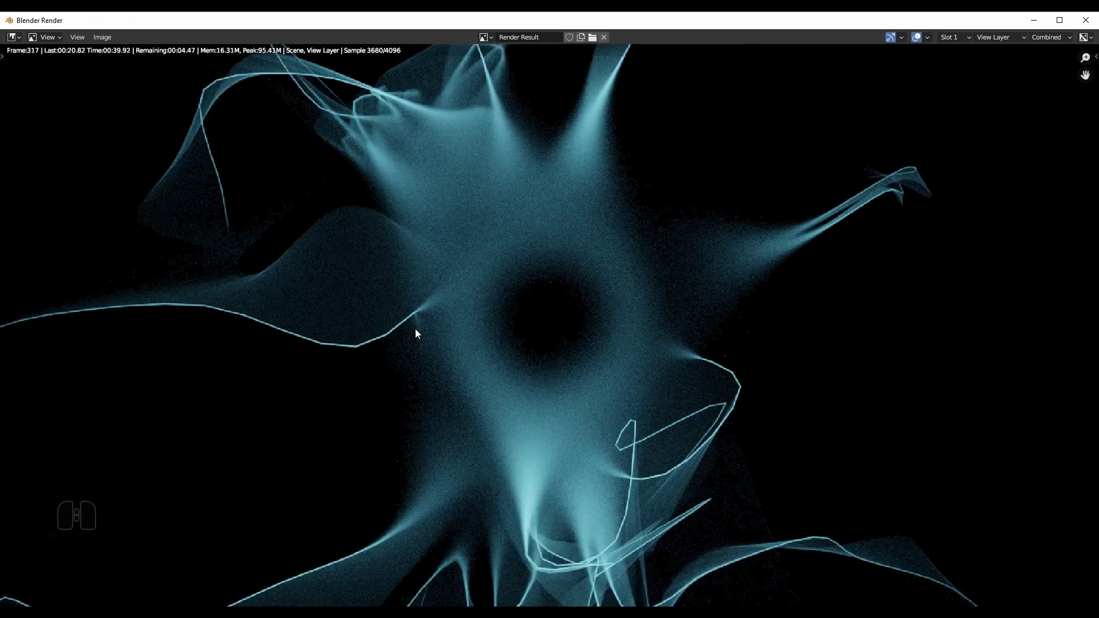
pyautogui.middleClick(333, 331)
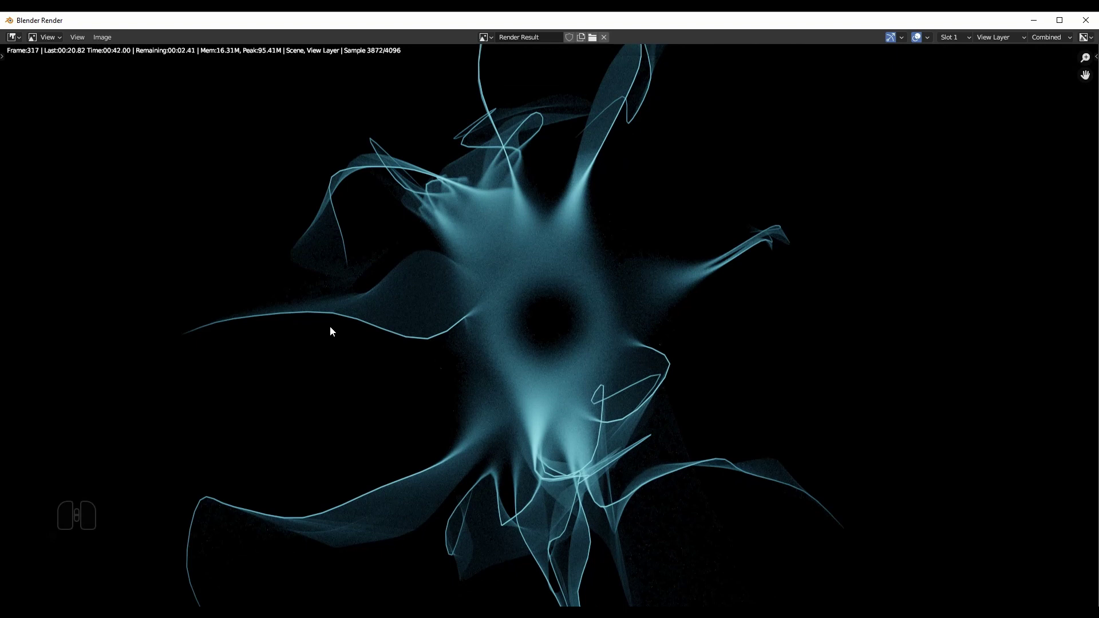
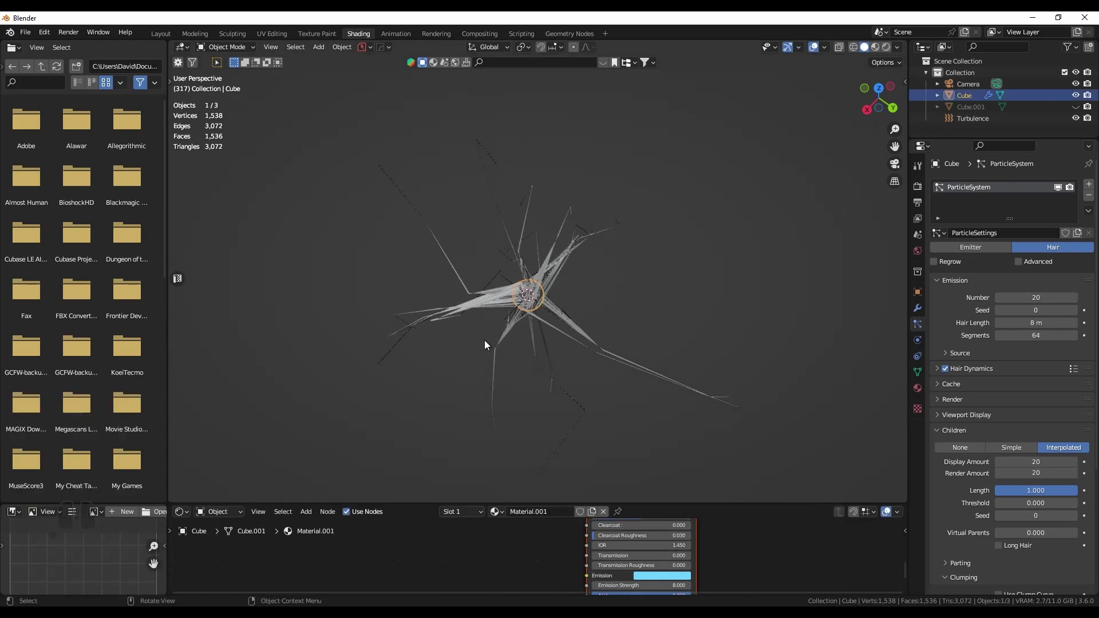
# Add a UV sphere to the scene and enlarge it
pyautogui.click(977, 126)
pyautogui.press('x')
pyautogui.click(595, 331)
pyautogui.press('shift+a')
pyautogui.click(640, 315)
pyautogui.moveTo(596, 309); pyautogui.dragTo(592, 274)
# Use HardOps MeshTools Radial Array to spread the sphere into a ring of three copies
pyautogui.press('q')
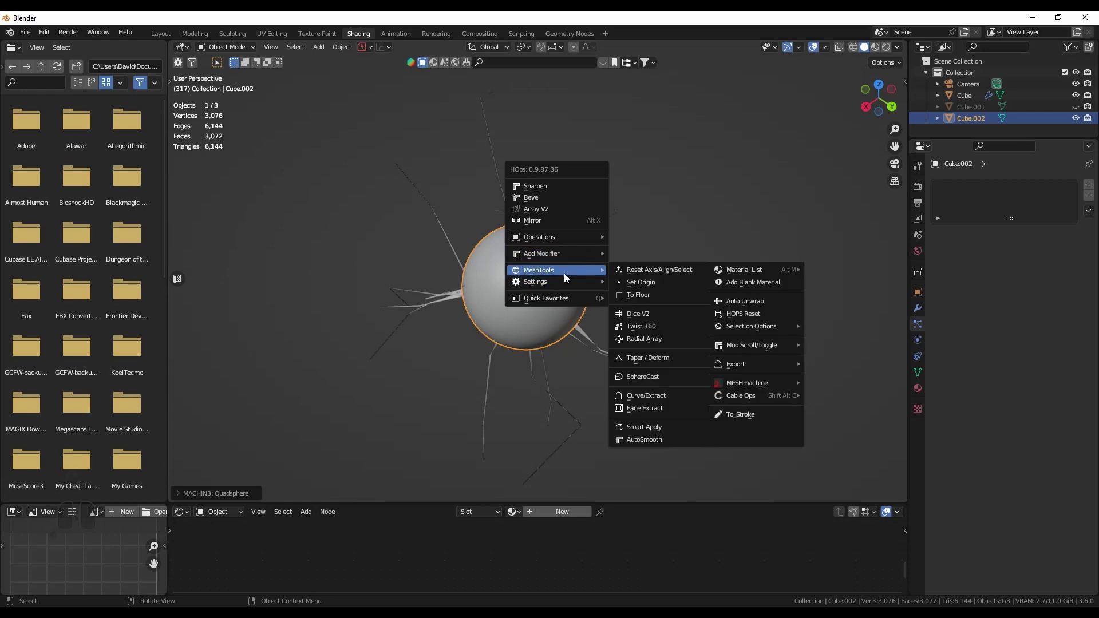
pyautogui.click(658, 342)
pyautogui.middleClick(776, 352)
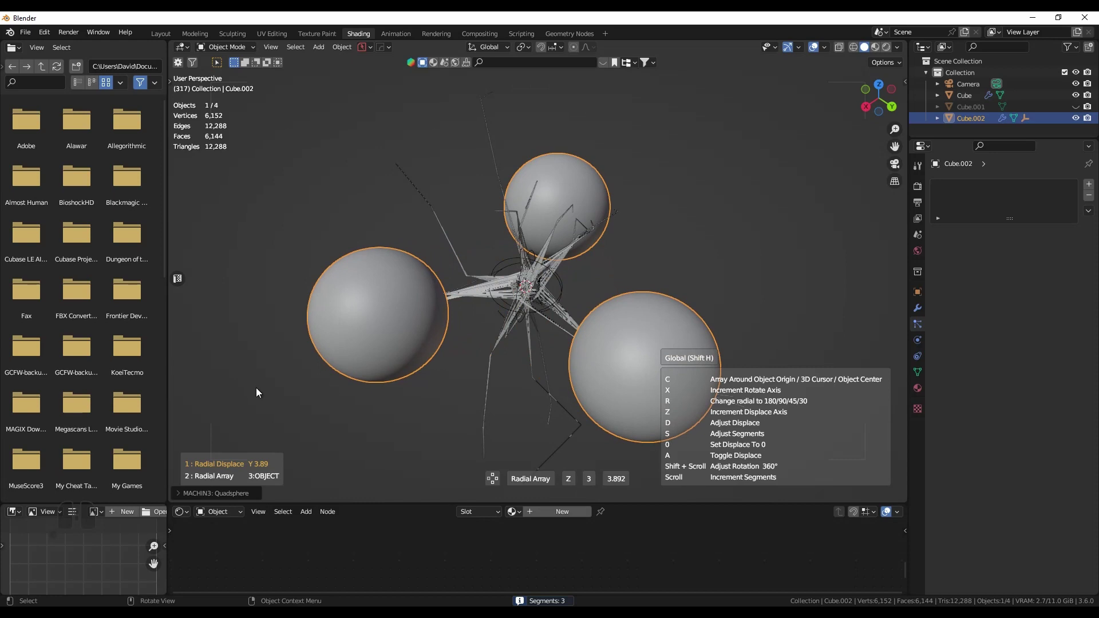
pyautogui.moveTo(258, 395); pyautogui.dragTo(258, 395)
pyautogui.moveTo(590, 316); pyautogui.dragTo(604, 272)
pyautogui.press('g')
# Move the three spheres up along Z above the creature
pyautogui.press('z')
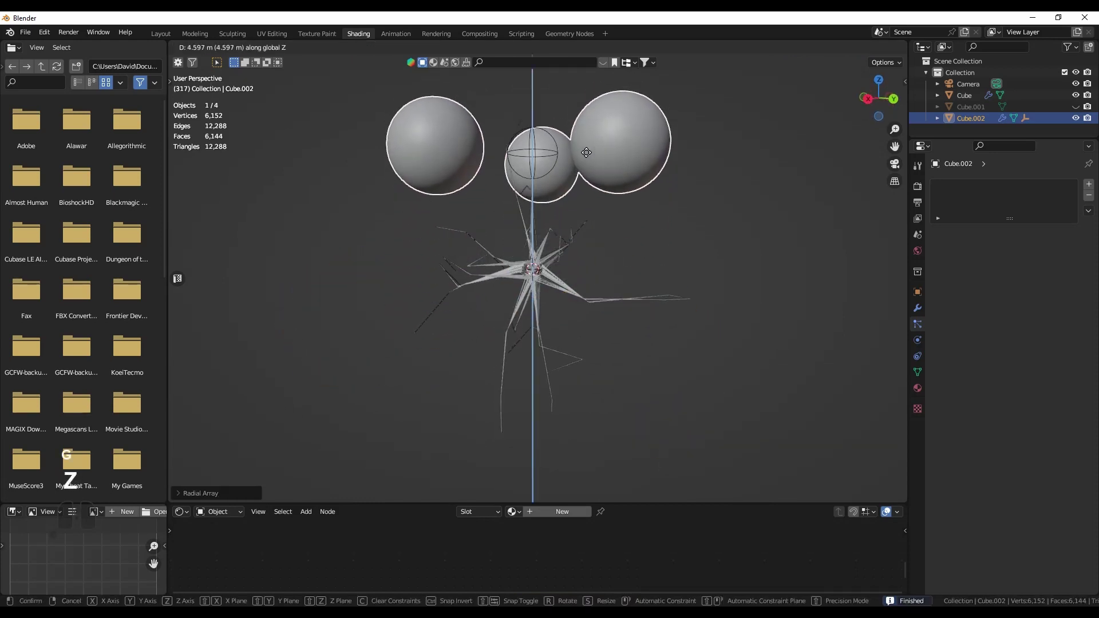
pyautogui.press('g')
pyautogui.moveTo(589, 157); pyautogui.dragTo(597, 167)
pyautogui.middleClick(604, 189)
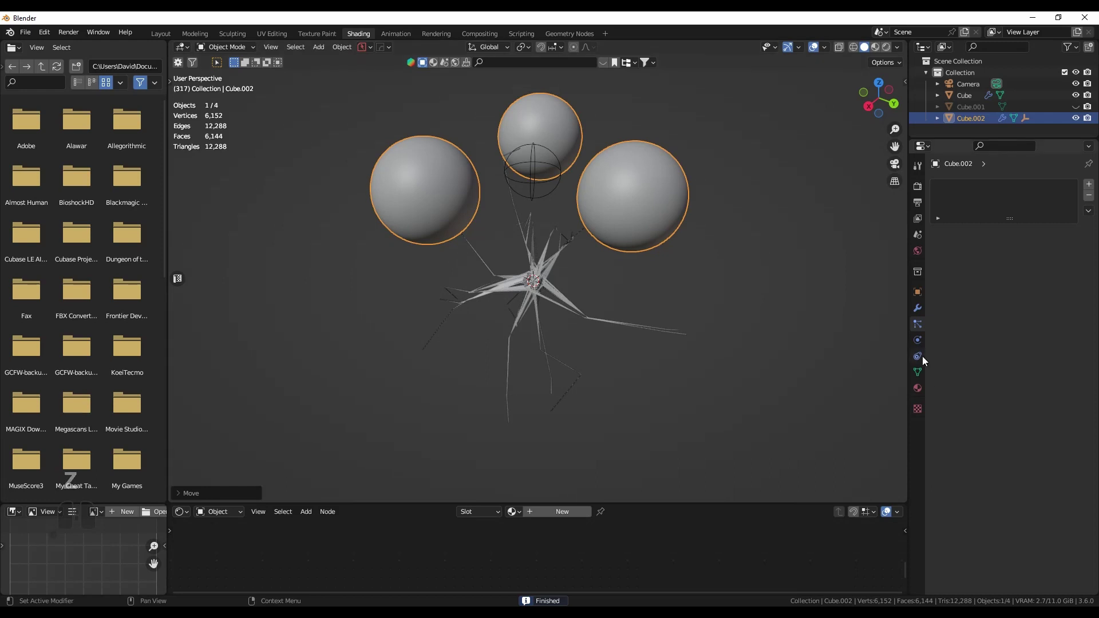
# Add a force field to the spheres, enter a strength value, and rewind facing the spheres
pyautogui.click(920, 338)
pyautogui.click(983, 185)
pyautogui.click(1043, 262)
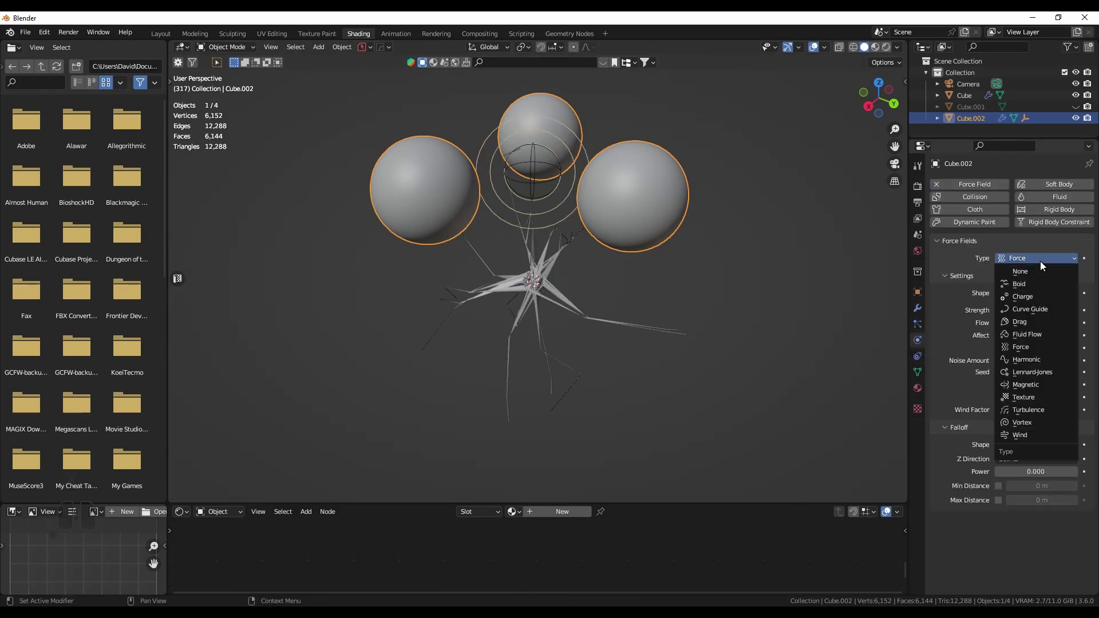
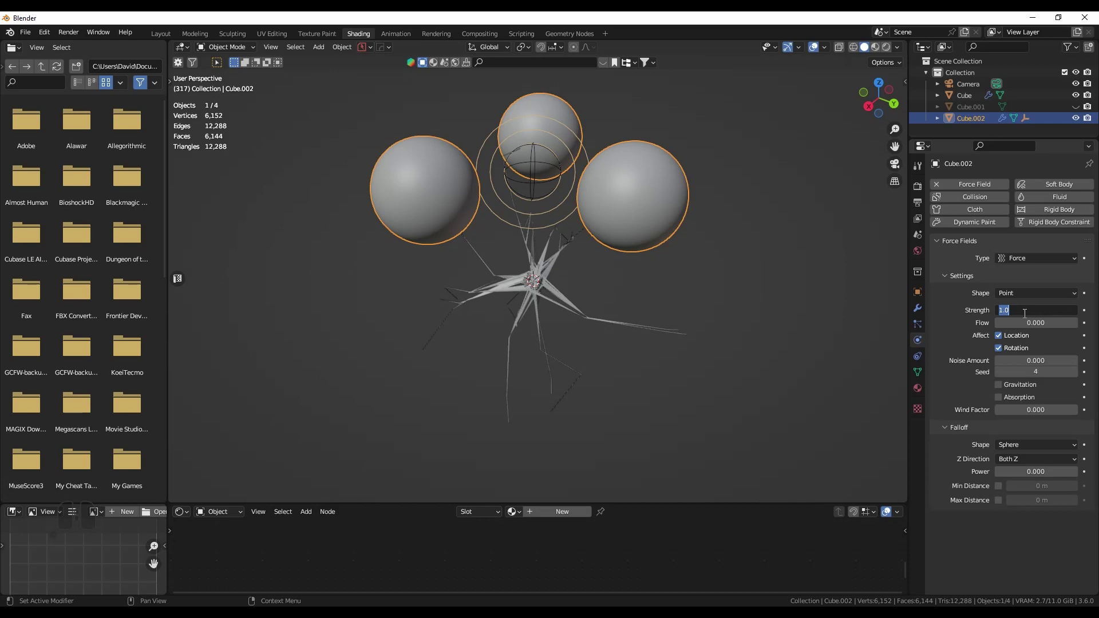
pyautogui.press('KP_Subtract')
pyautogui.press('KP_Decimal')
pyautogui.press('BackSpace')
pyautogui.press('KP_5')
pyautogui.press('KP_0')
pyautogui.press('KP_0')
pyautogui.press('Return')
pyautogui.press('shift+Left')
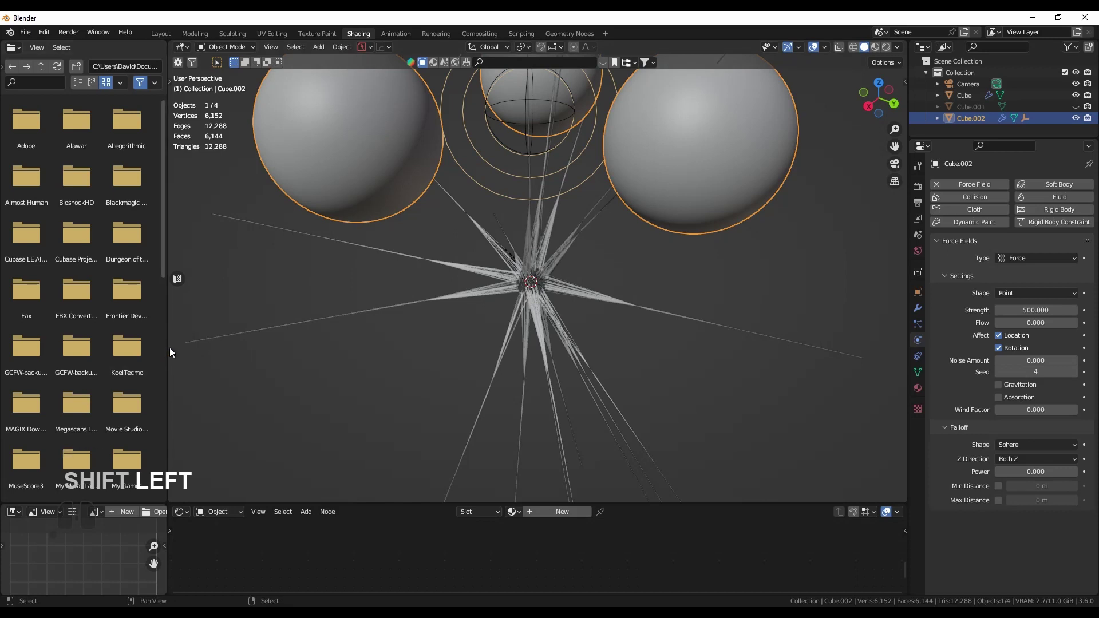
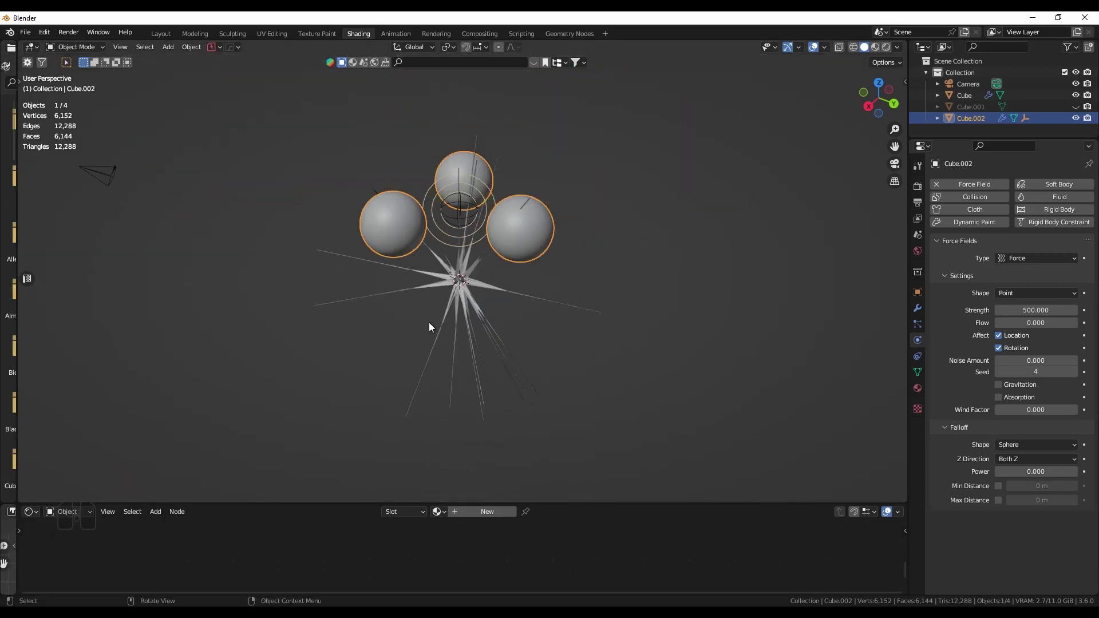
pyautogui.moveTo(464, 339); pyautogui.dragTo(464, 322)
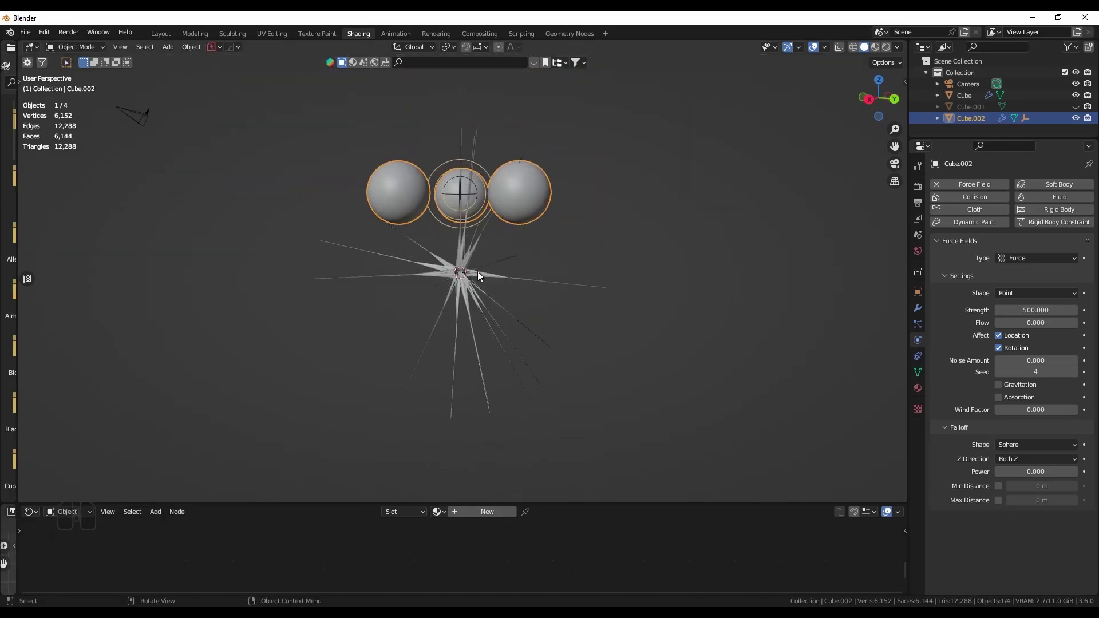
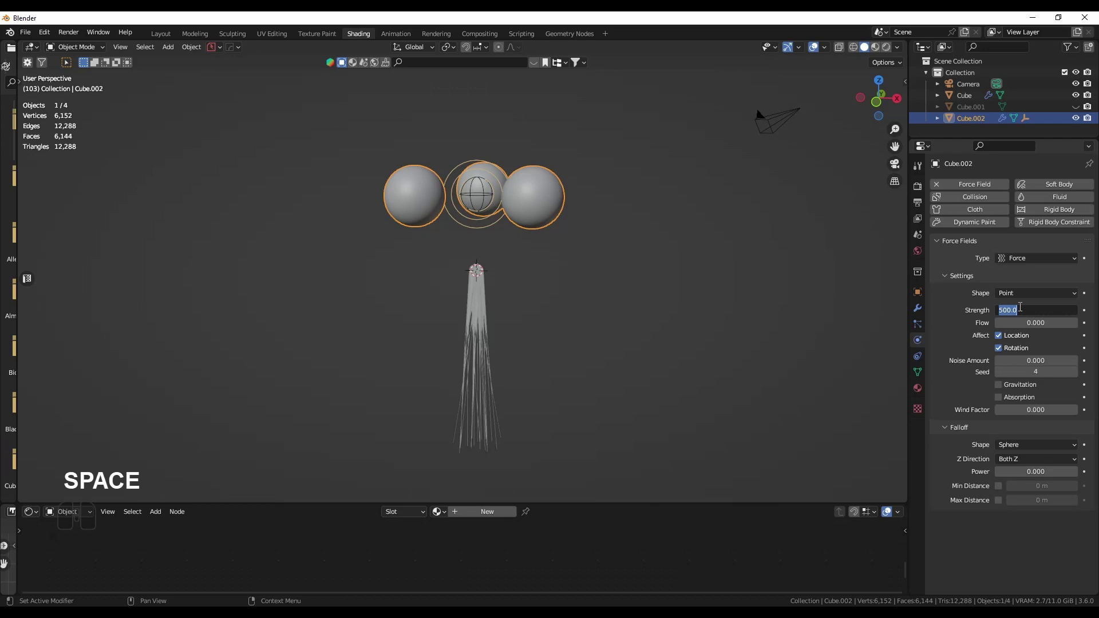
# Set the force field strength to -500 and replay so the hair streams up toward the spheres
pyautogui.press('KP_Subtract')
pyautogui.press('KP_5')
pyautogui.press('KP_0')
pyautogui.press('KP_0')
pyautogui.press('Return')
pyautogui.press('shift+Left')
pyautogui.press('space')
pyautogui.press('shift+Left')
# Orbit and zoom to line the view up with the spheres and the rising hair column
pyautogui.moveTo(623, 268); pyautogui.dragTo(654, 260)
pyautogui.moveTo(654, 259); pyautogui.dragTo(599, 284)
pyautogui.click(666, 200)
pyautogui.middleClick(658, 219)
pyautogui.press('space')
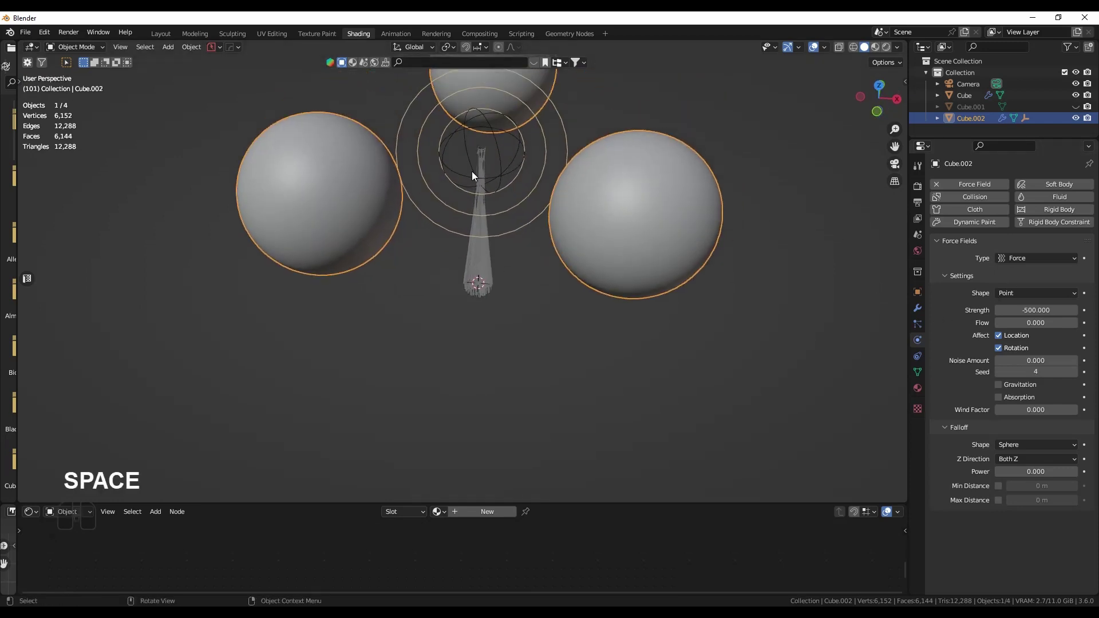
pyautogui.moveTo(459, 178); pyautogui.dragTo(524, 205)
pyautogui.moveTo(490, 258); pyautogui.dragTo(439, 180)
pyautogui.moveTo(379, 182); pyautogui.dragTo(360, 237)
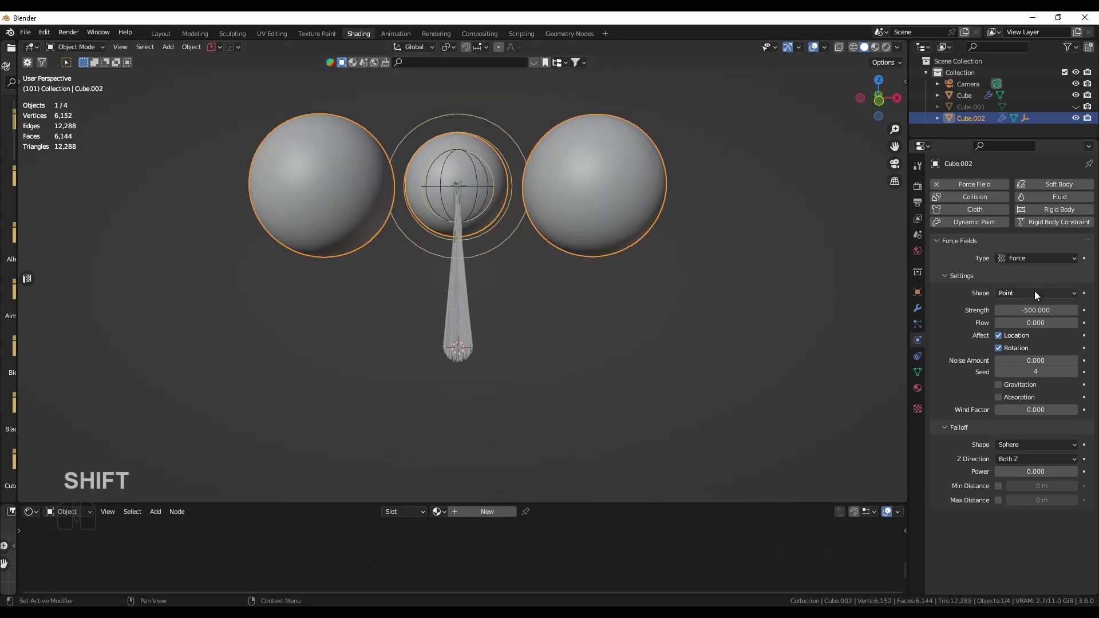
# Change the force field shape from Point to Surface and play the hair simulation
pyautogui.click(1039, 295)
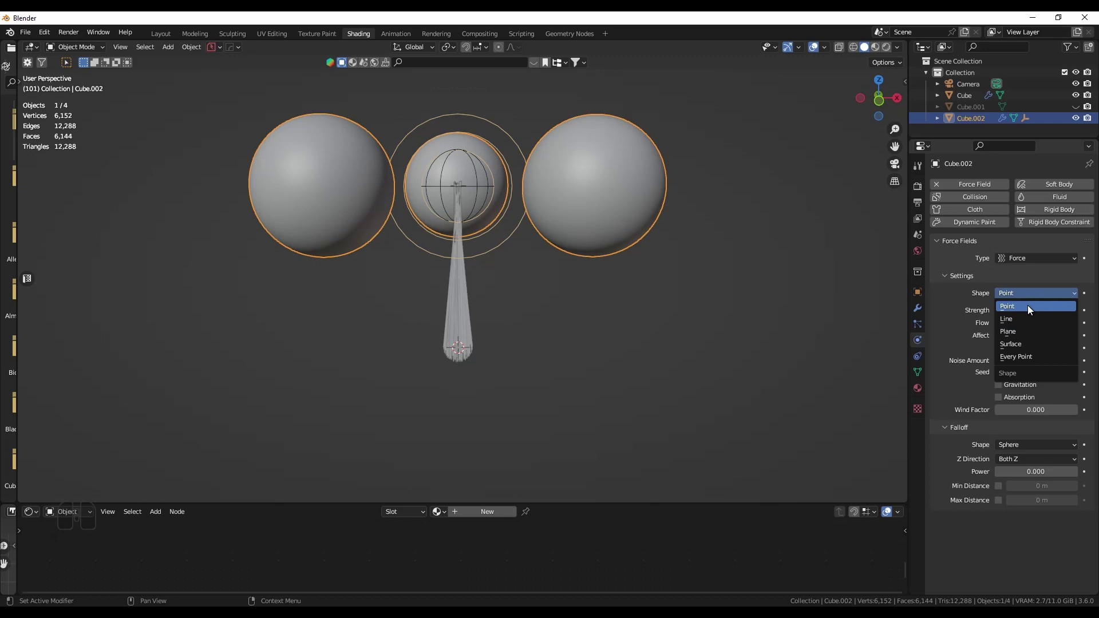
pyautogui.click(1037, 353)
pyautogui.moveTo(581, 297); pyautogui.dragTo(596, 291)
pyautogui.click(596, 291)
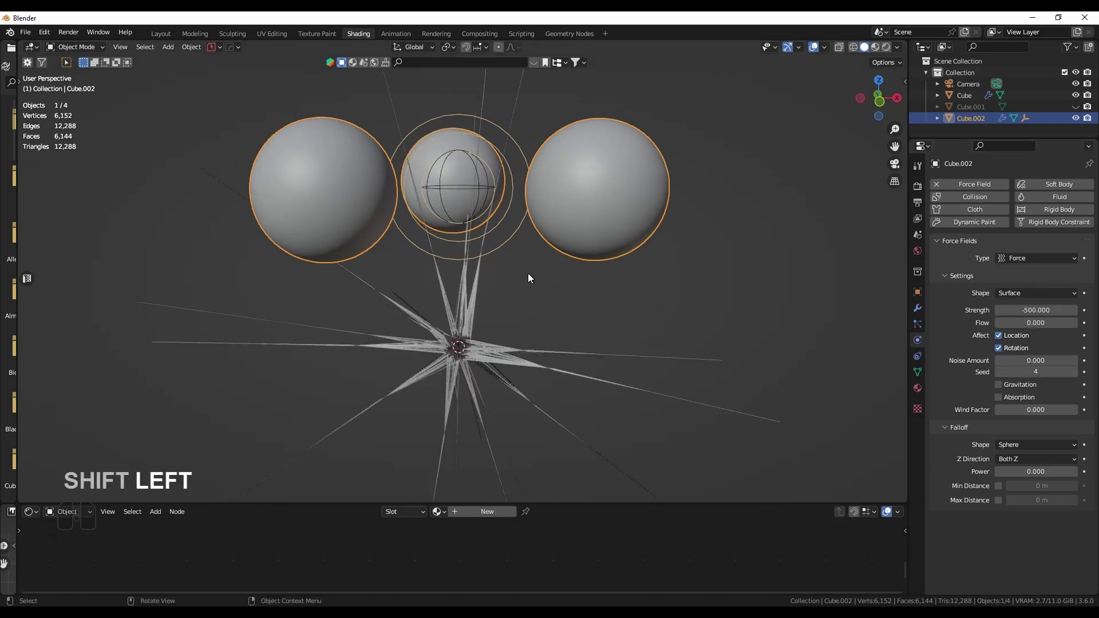
pyautogui.press('space')
# Look down on the spheres from above and render the current frame of the light trails
pyautogui.moveTo(575, 303); pyautogui.dragTo(569, 239)
pyautogui.scroll(-3)
pyautogui.middleClick(575, 265)
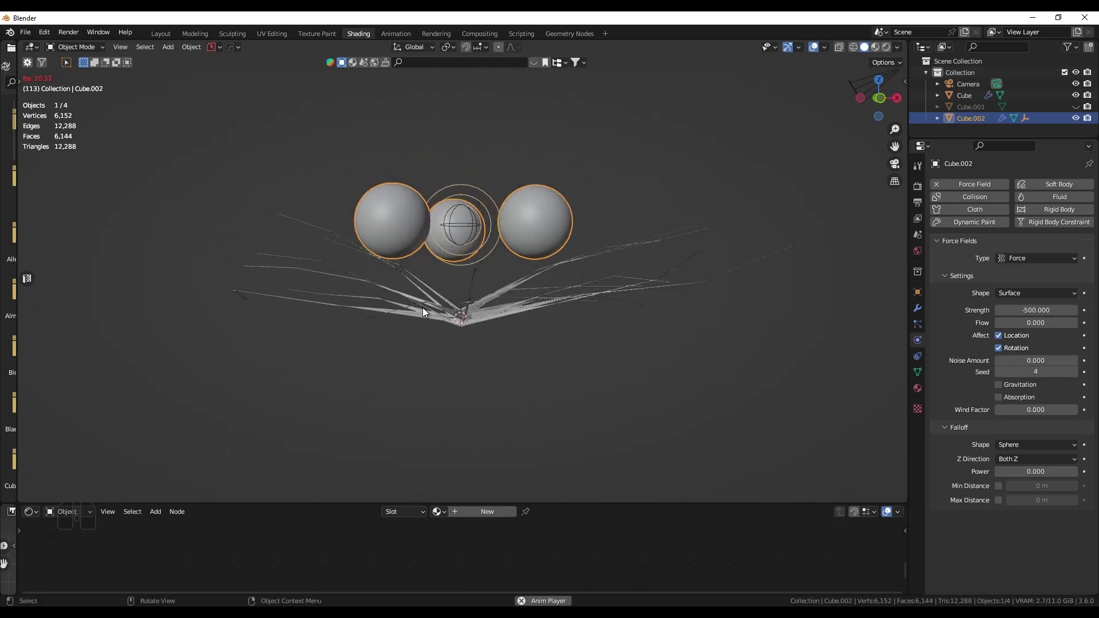
pyautogui.moveTo(596, 317); pyautogui.dragTo(597, 427)
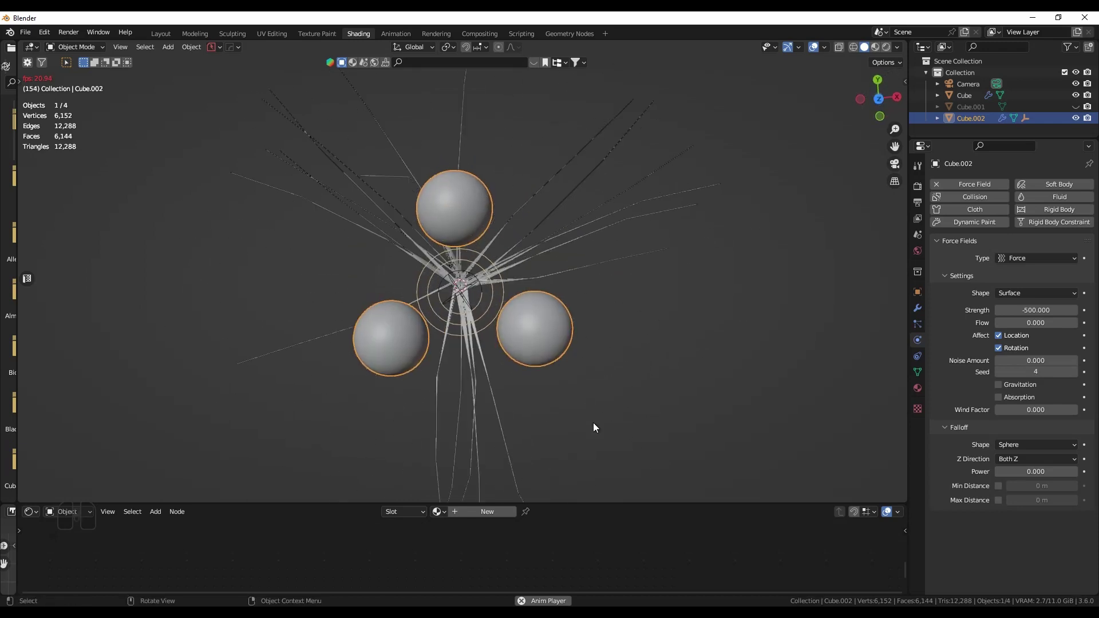
pyautogui.press('space')
pyautogui.moveTo(586, 416); pyautogui.dragTo(585, 373)
# Close the render preview and look through the camera
pyautogui.press('F12')
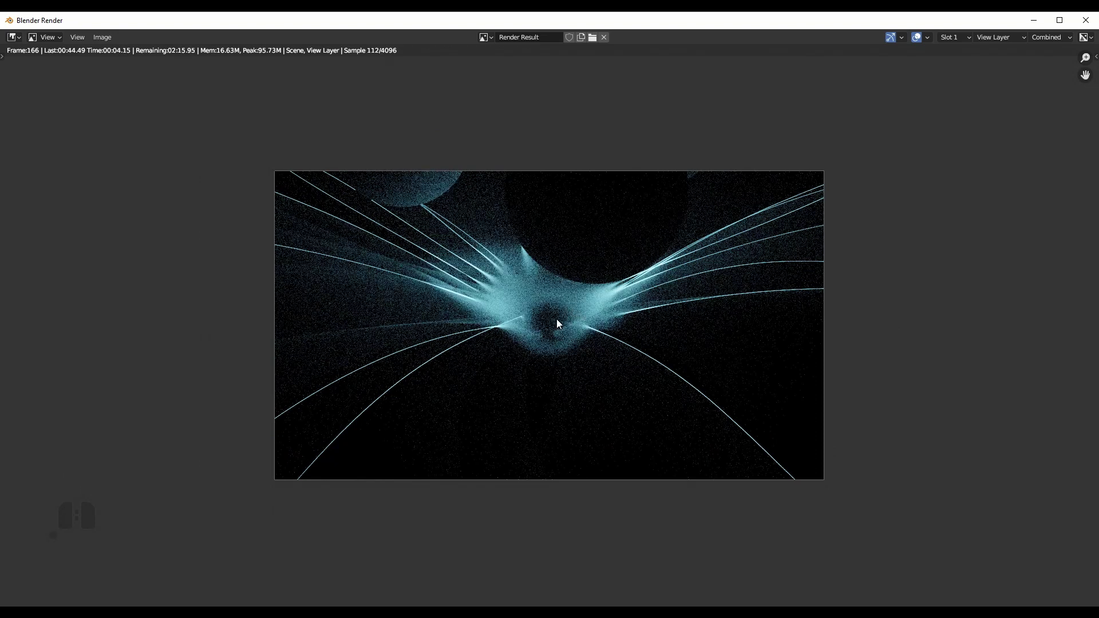
pyautogui.click(562, 341)
pyautogui.click(1036, 20)
pyautogui.middleClick(507, 299)
pyautogui.press('KP_0')
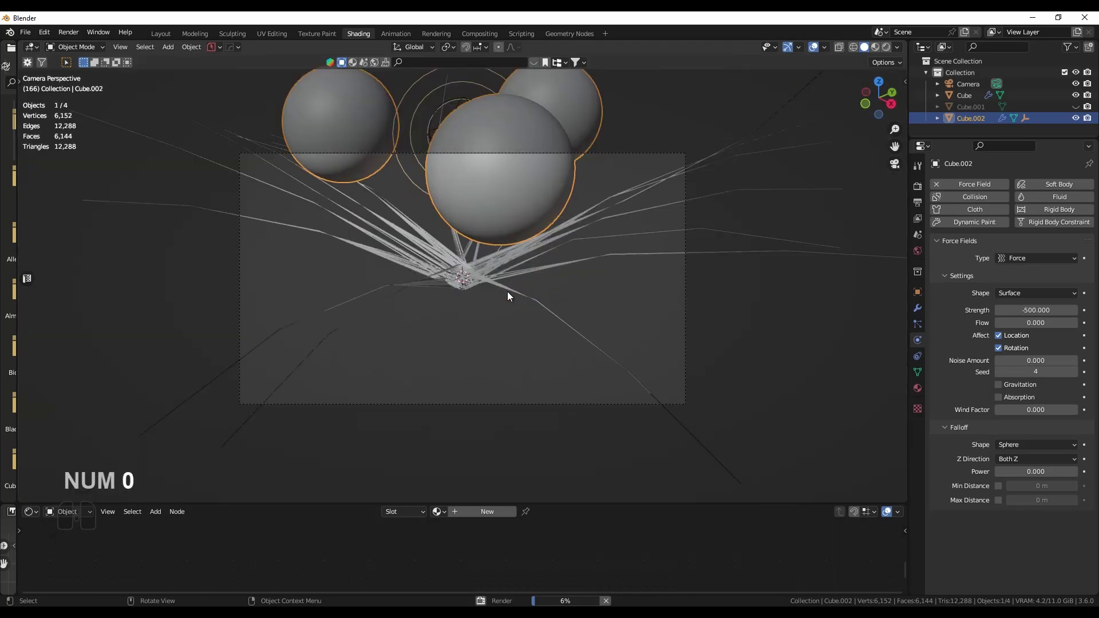
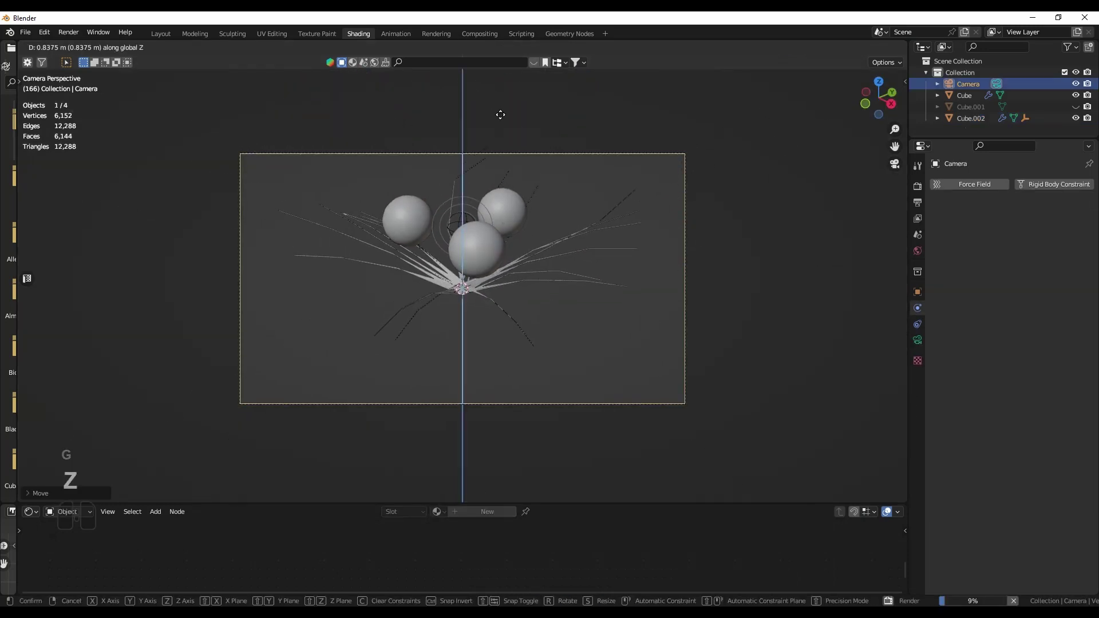
# Move the camera back along the vertical axis so the sphere ring sits above the creature
pyautogui.click(504, 91)
pyautogui.press('g')
pyautogui.click(486, 272)
pyautogui.press('r')
pyautogui.press('z')
pyautogui.press('r')
pyautogui.click(602, 210)
# Replay the hair simulation from the start and orbit to check the new framing
pyautogui.press('shift+Left')
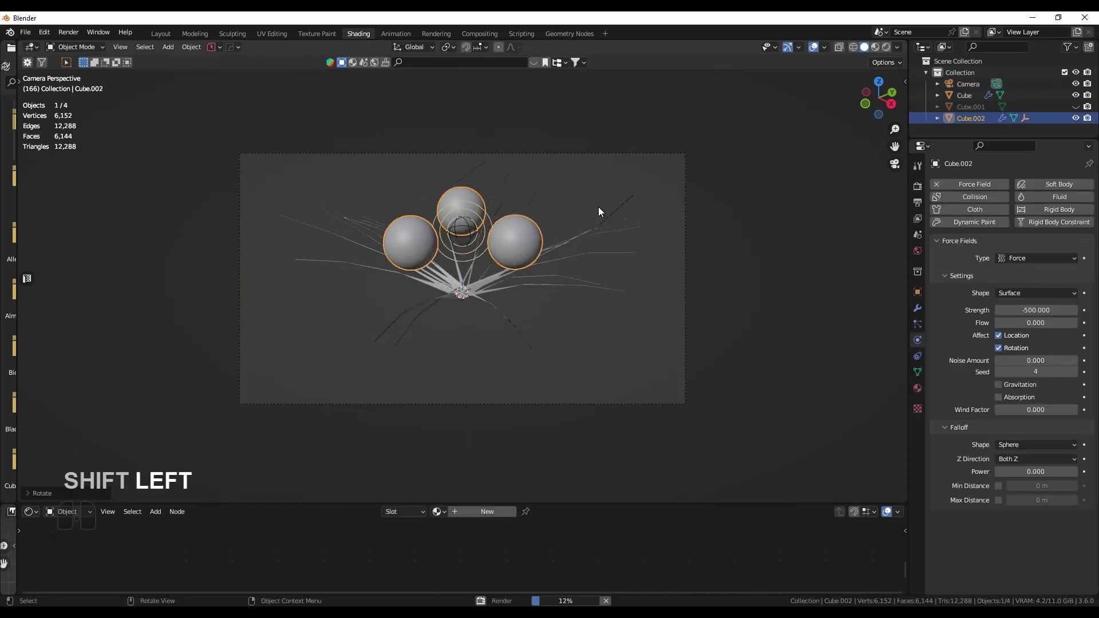
pyautogui.doubleClick(648, 408)
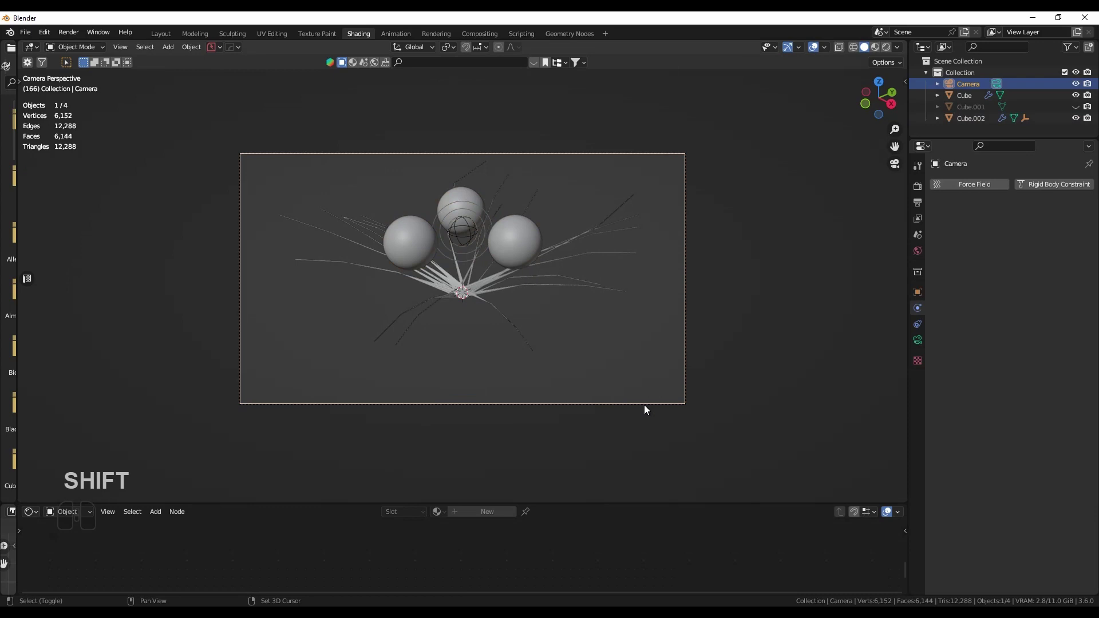
pyautogui.press('shift+Left')
pyautogui.press('space')
pyautogui.press('shift+Left')
pyautogui.moveTo(575, 252); pyautogui.dragTo(570, 290)
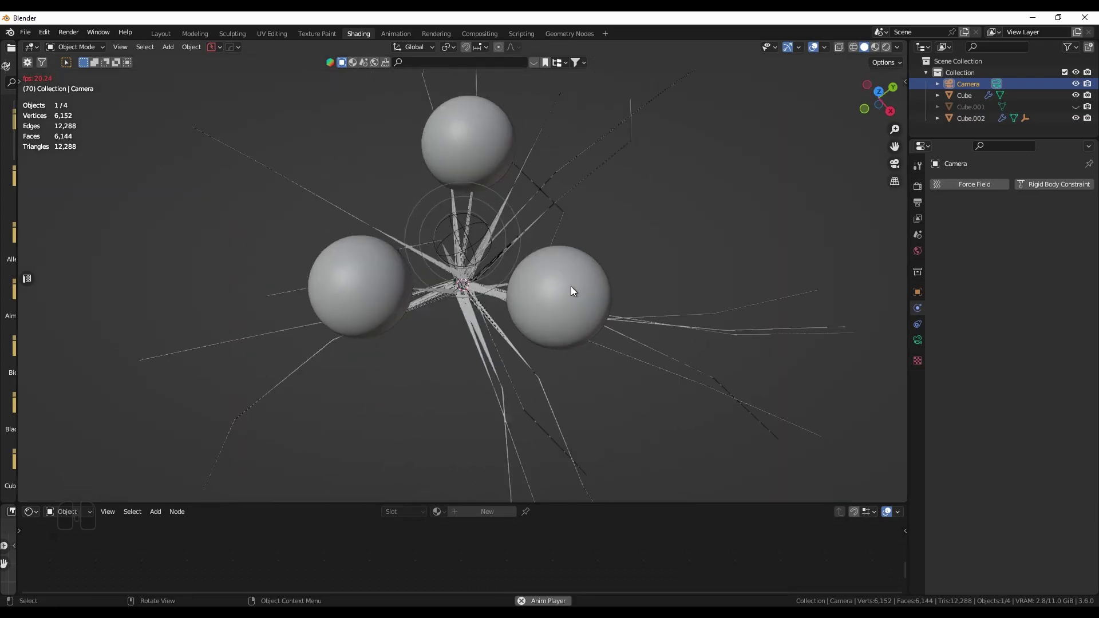
pyautogui.moveTo(580, 260); pyautogui.dragTo(581, 218)
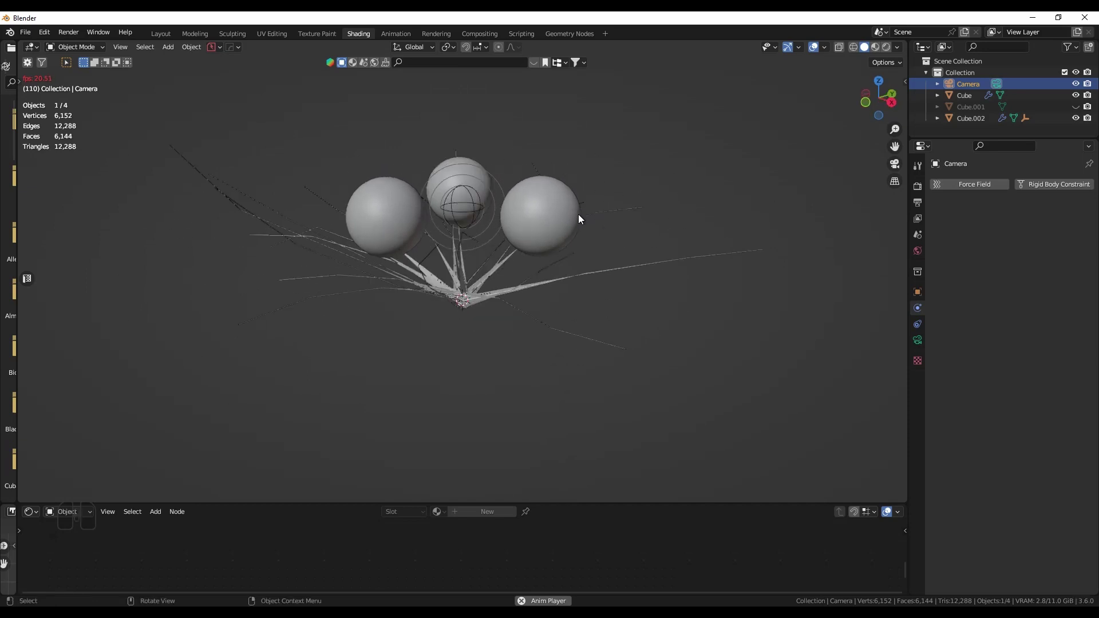
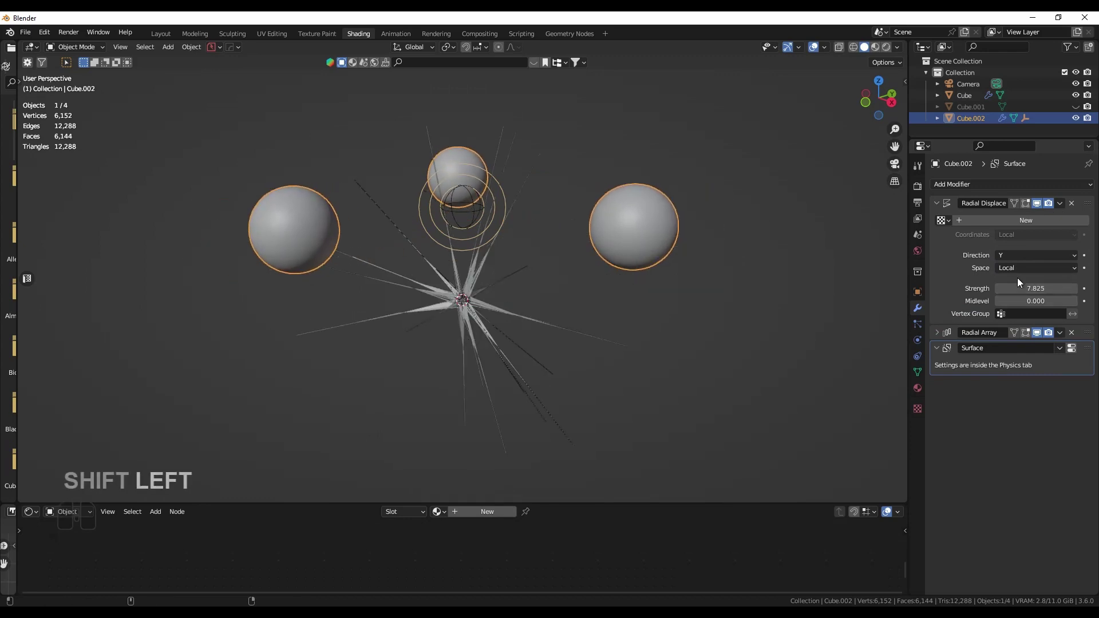
# Replay the hair simulation while orbiting around the spheres
pyautogui.press('space')
pyautogui.press('shift+Left')
pyautogui.moveTo(786, 212); pyautogui.dragTo(804, 265)
pyautogui.moveTo(766, 283); pyautogui.dragTo(862, 236)
pyautogui.moveTo(626, 298); pyautogui.dragTo(554, 310)
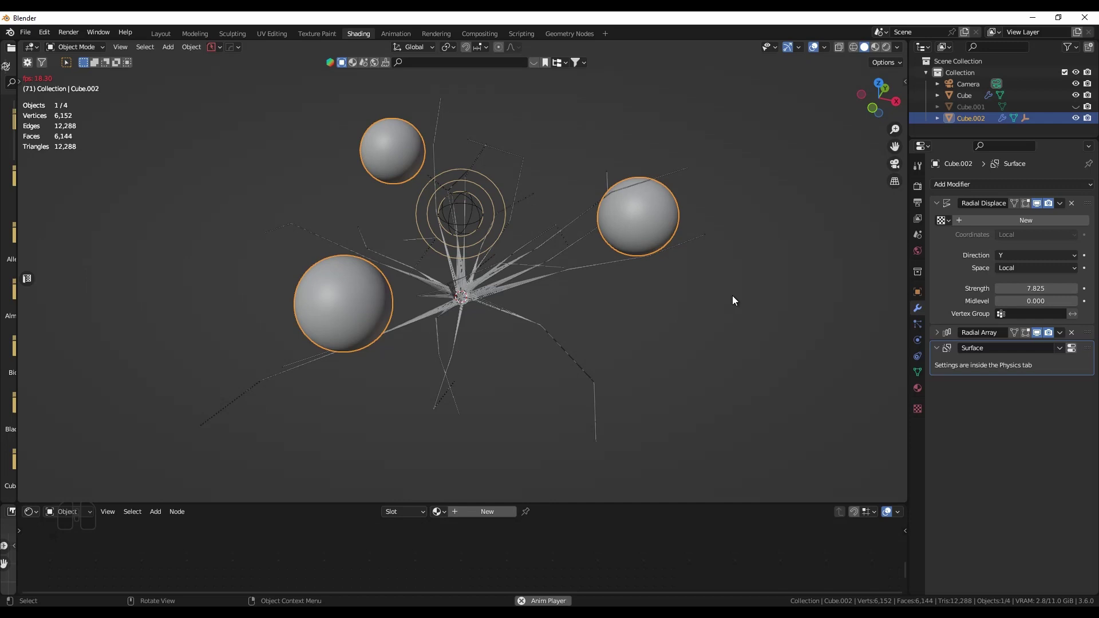
# Raise the Radial Displace strength to 7.825, stop playback and render the current frame
pyautogui.click(639, 227)
pyautogui.click(926, 343)
pyautogui.press('space')
pyautogui.press('F12')
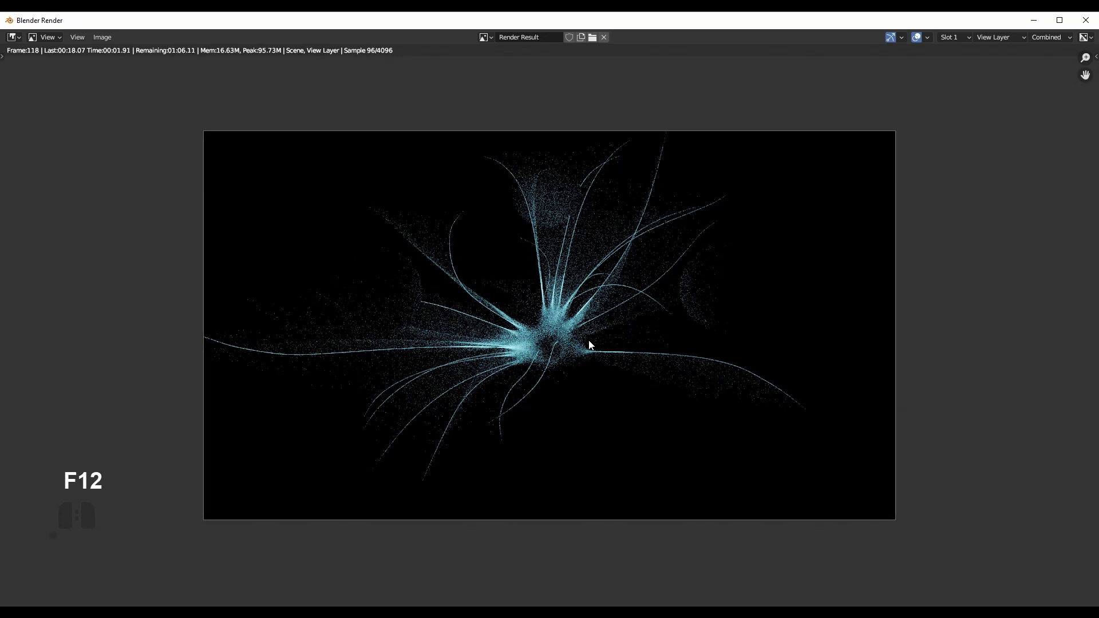
pyautogui.middleClick(541, 344)
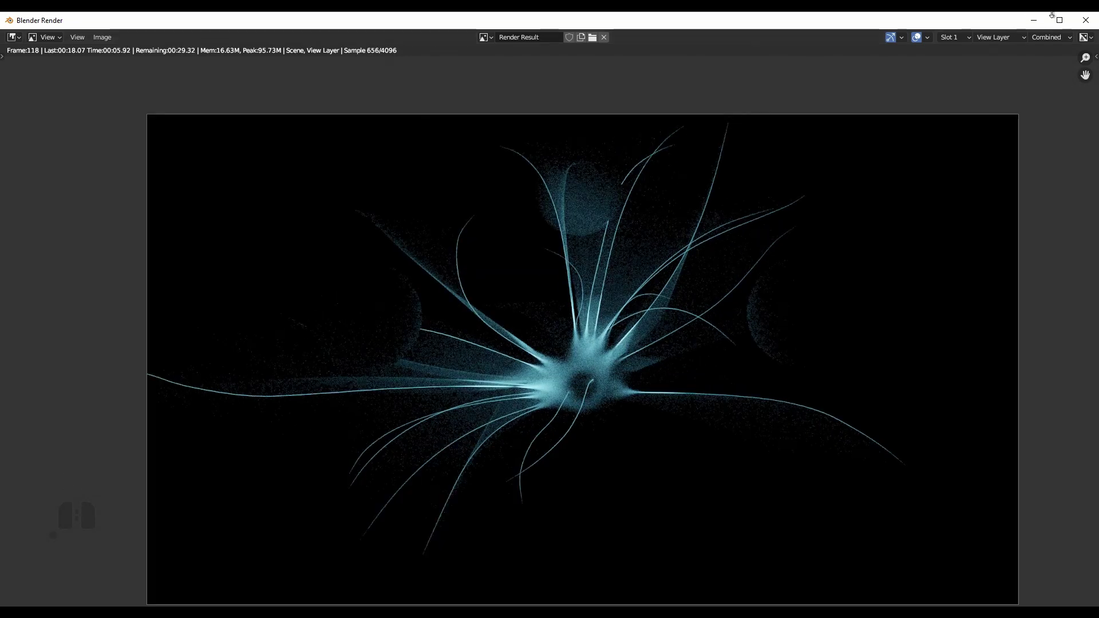
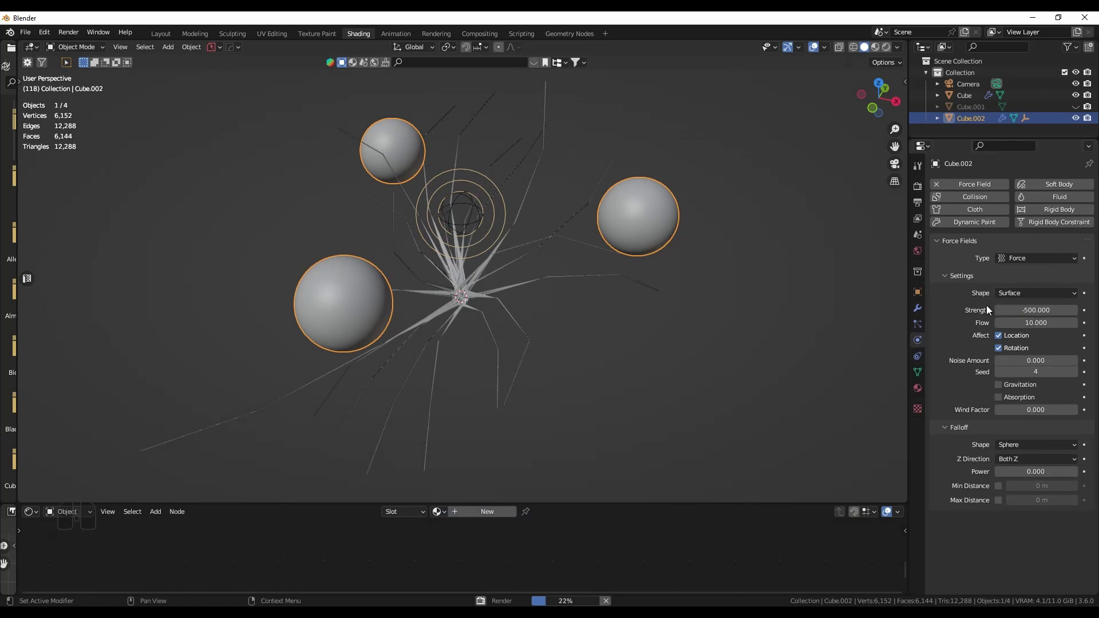
# With the force field flow at 10, play the simulation to frame 252, level the spheres and render
pyautogui.moveTo(368, 344); pyautogui.dragTo(373, 344)
pyautogui.press('shift+Left')
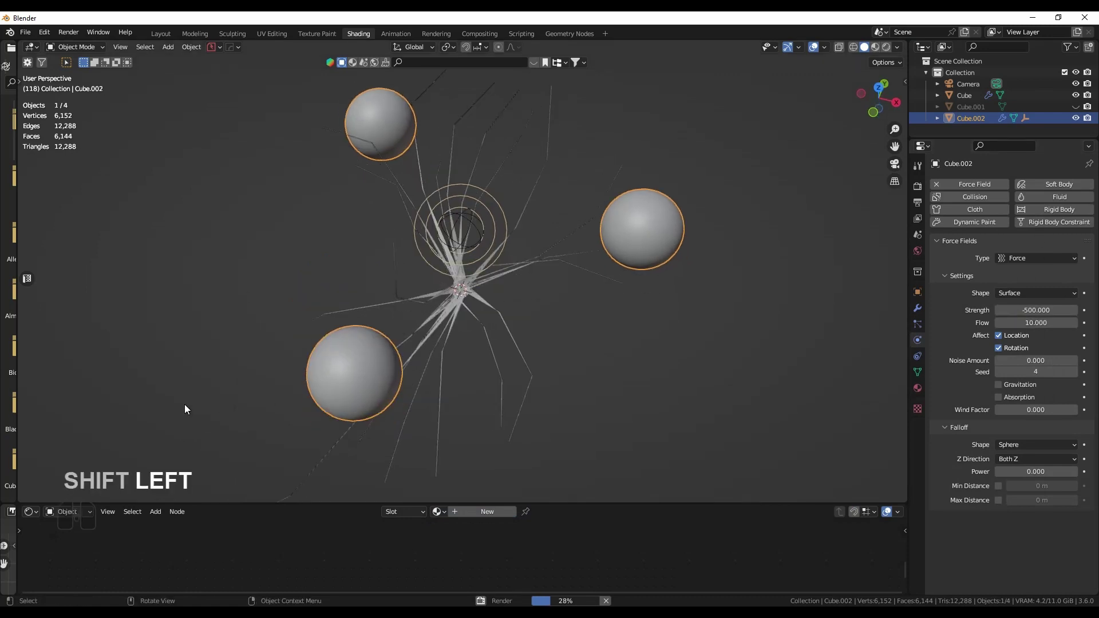
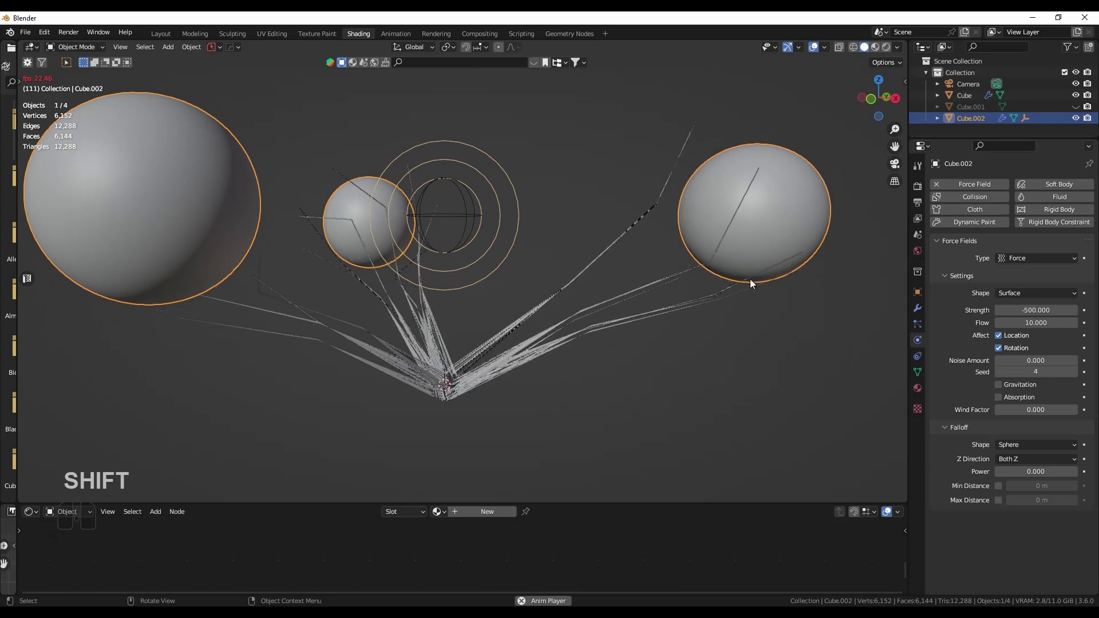
pyautogui.moveTo(387, 281); pyautogui.dragTo(545, 308)
pyautogui.middleClick(521, 360)
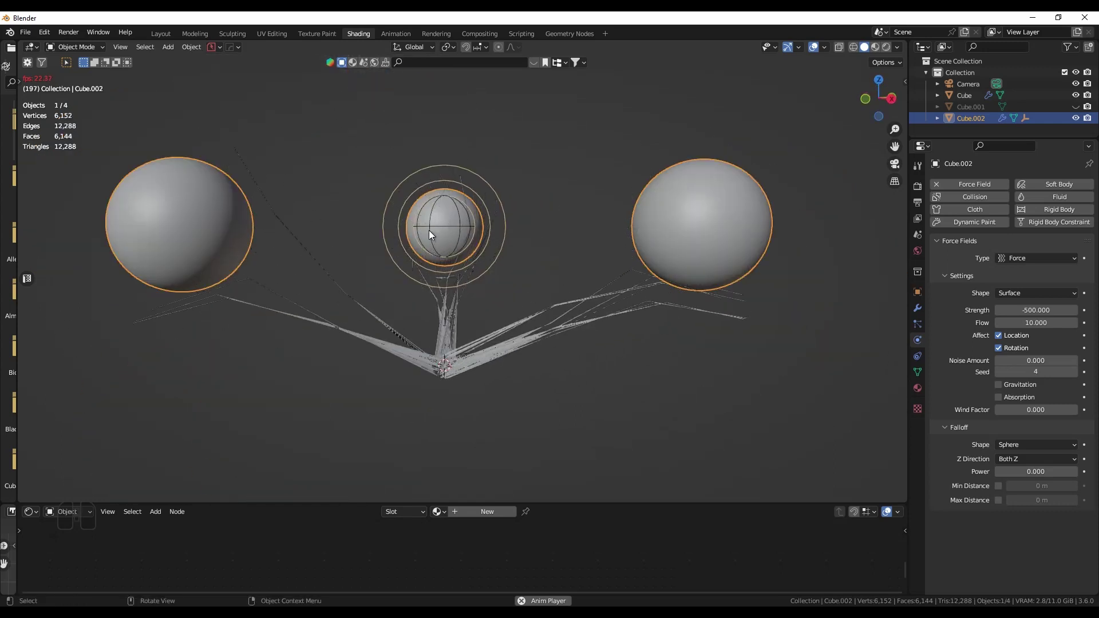
pyautogui.moveTo(675, 295); pyautogui.dragTo(669, 304)
pyautogui.press('space')
pyautogui.press('F12')
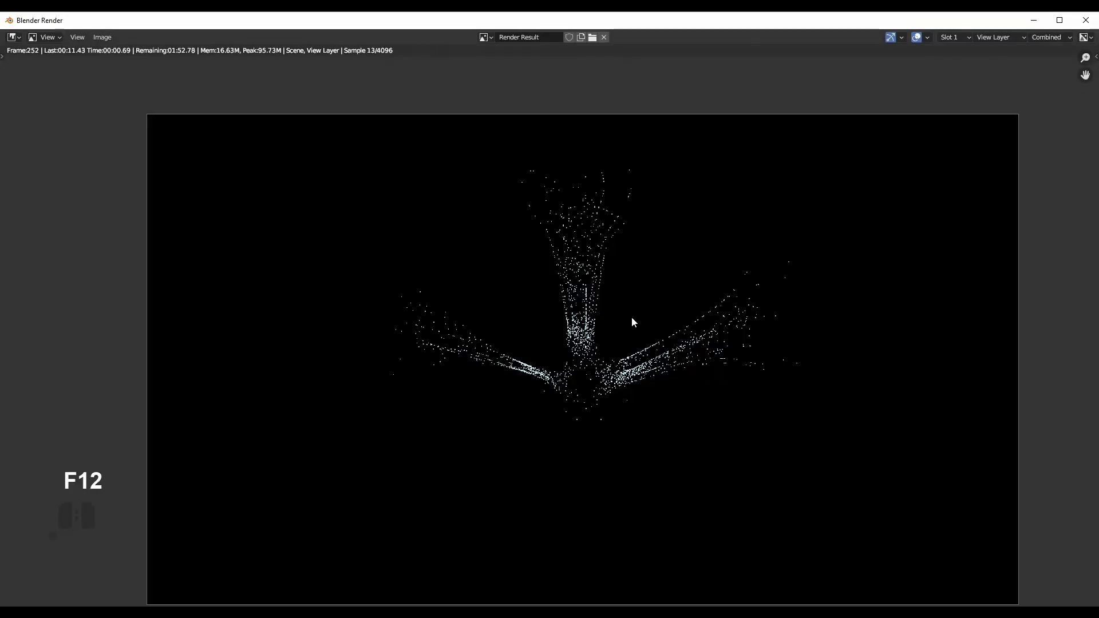
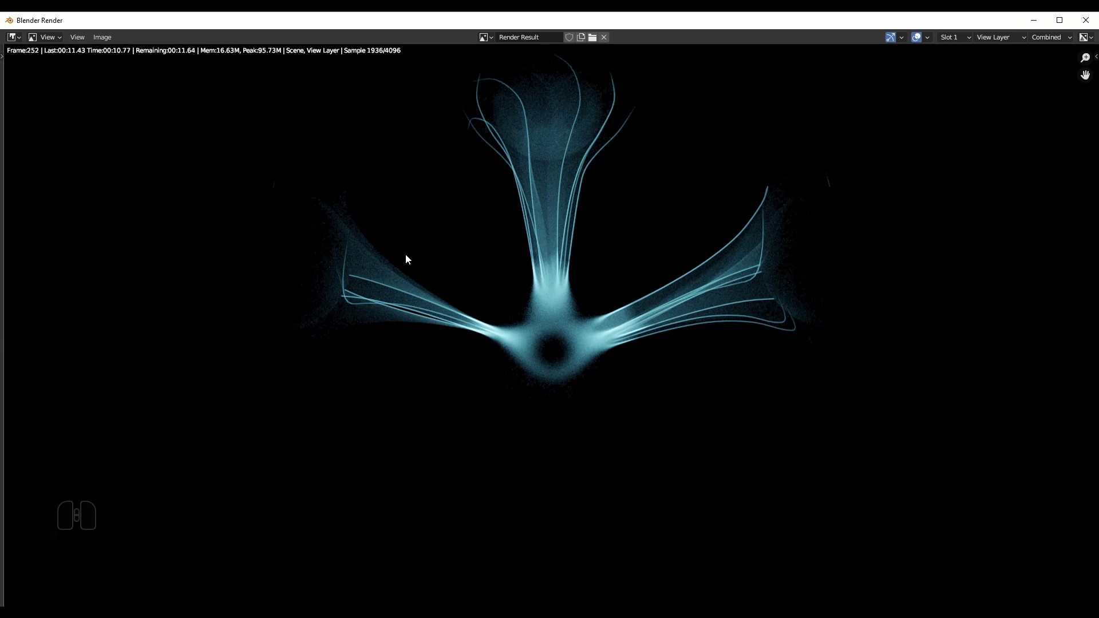
# Zoom into the finishing frame 252 render and reframe it on the glowing creature
pyautogui.scroll(-3)
pyautogui.scroll(-3)
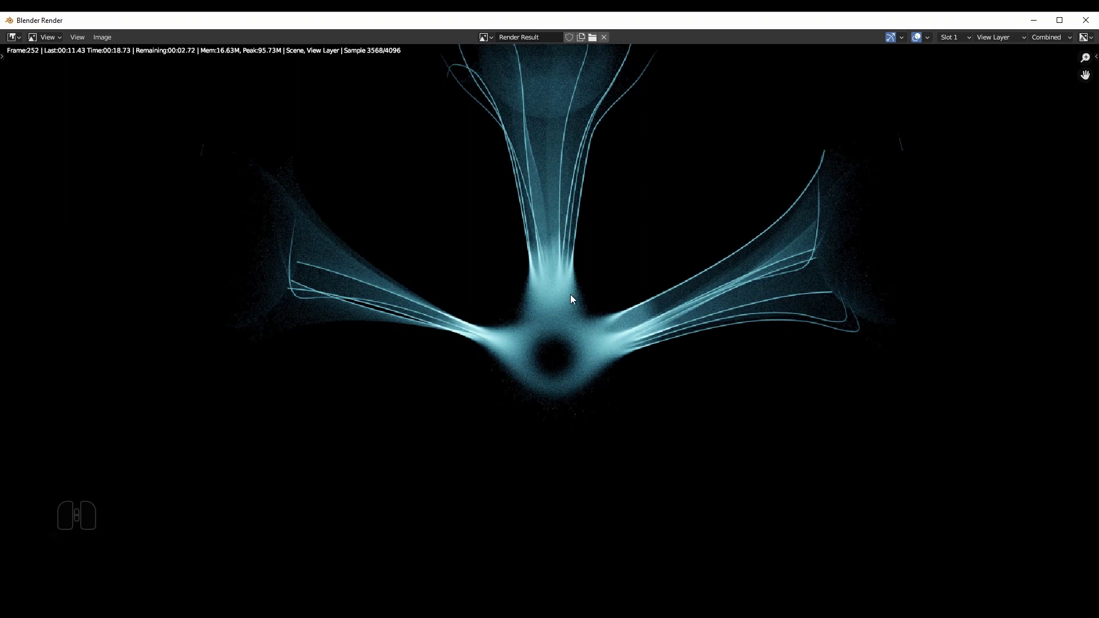
pyautogui.moveTo(569, 351); pyautogui.dragTo(561, 387)
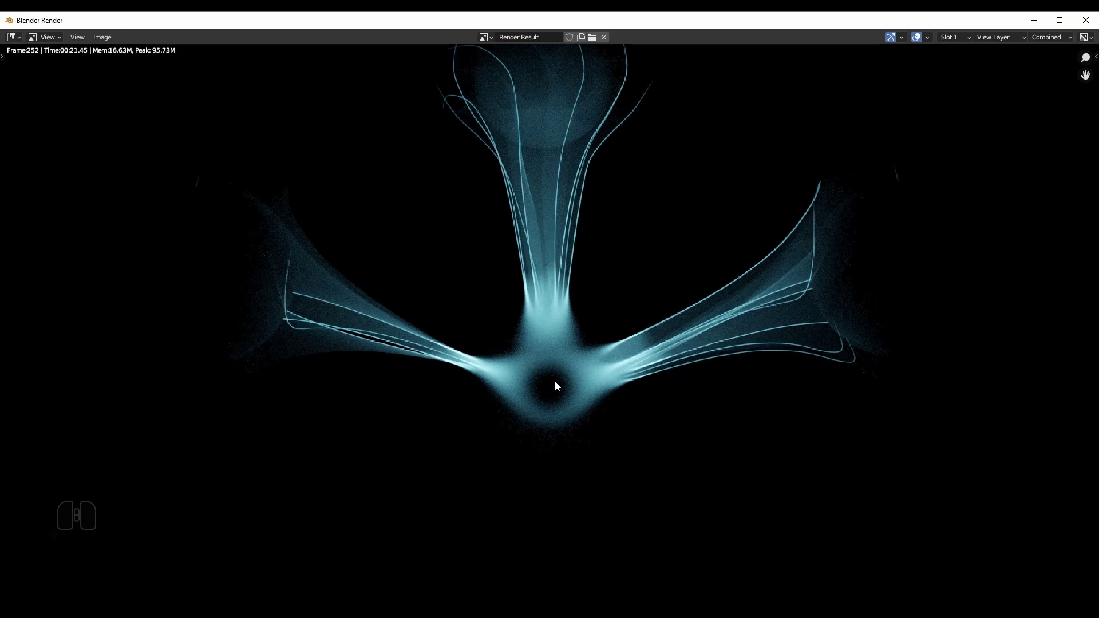
pyautogui.middleClick(529, 406)
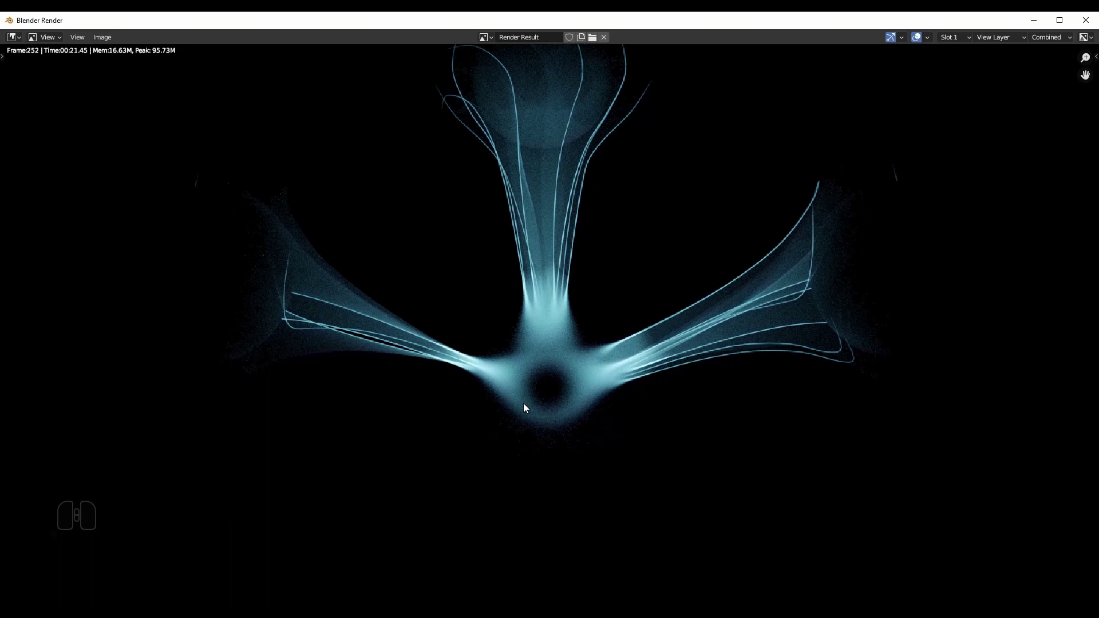